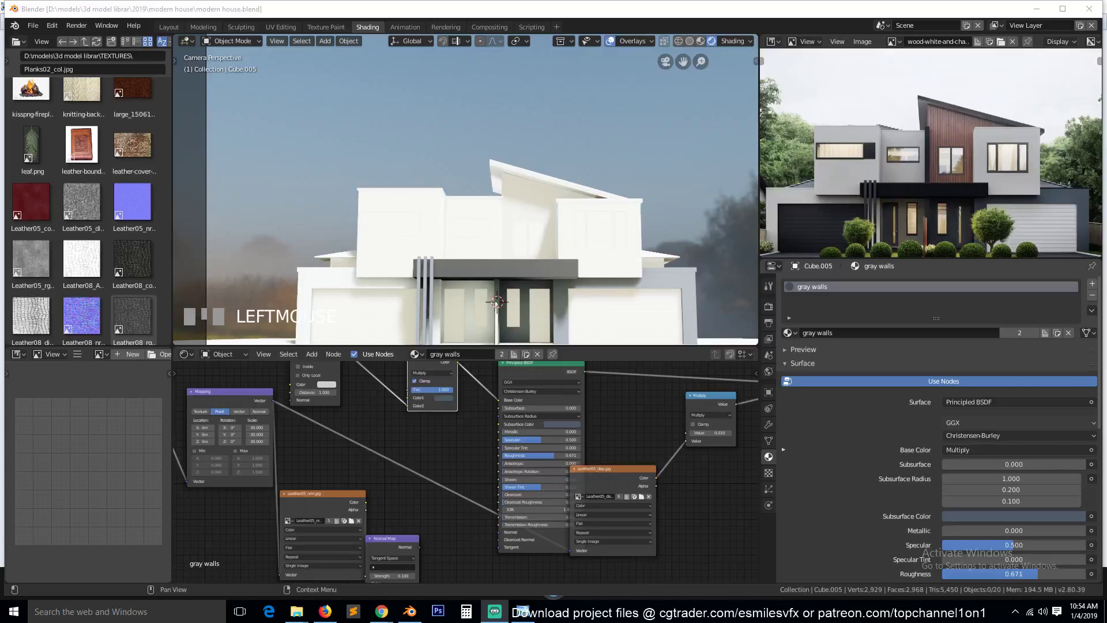
Select the garage door object Cube.004 and assign it the 'black walls' material
scroll("down", 3)
scroll("up", 3)
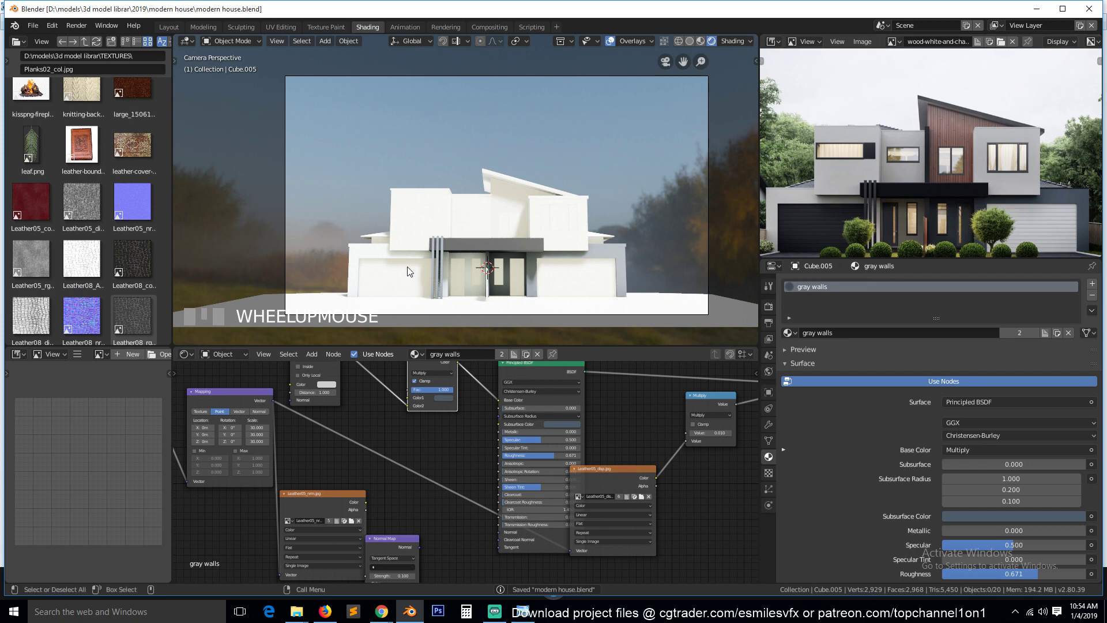
left_click(385, 276)
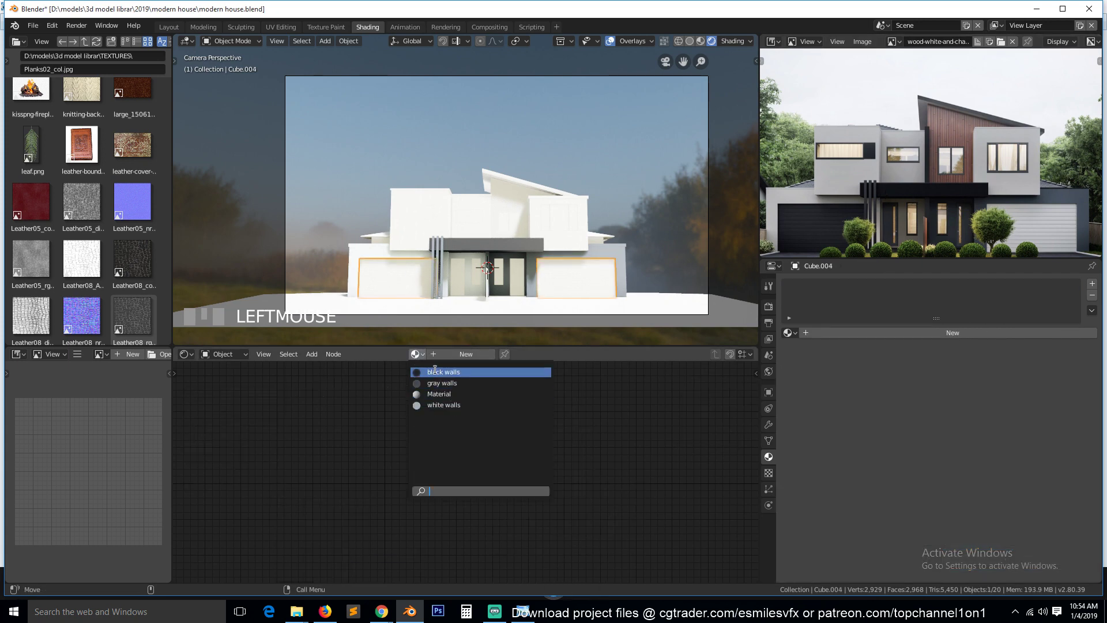
left_click_drag(440, 377, 383, 291)
key("alt+a")
key("KP_Decimal")
scroll("up", 3)
key("`")
key("KP_0")
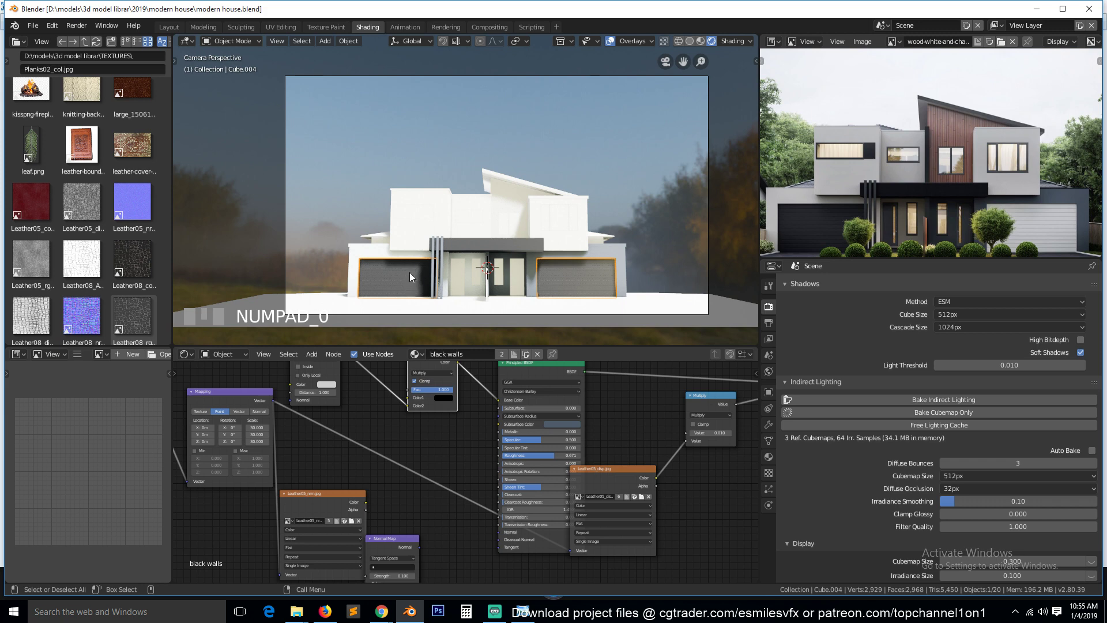
Apply the garage doors' Mirror modifier permanently and enter Edit Mode on the mesh
left_click(414, 276)
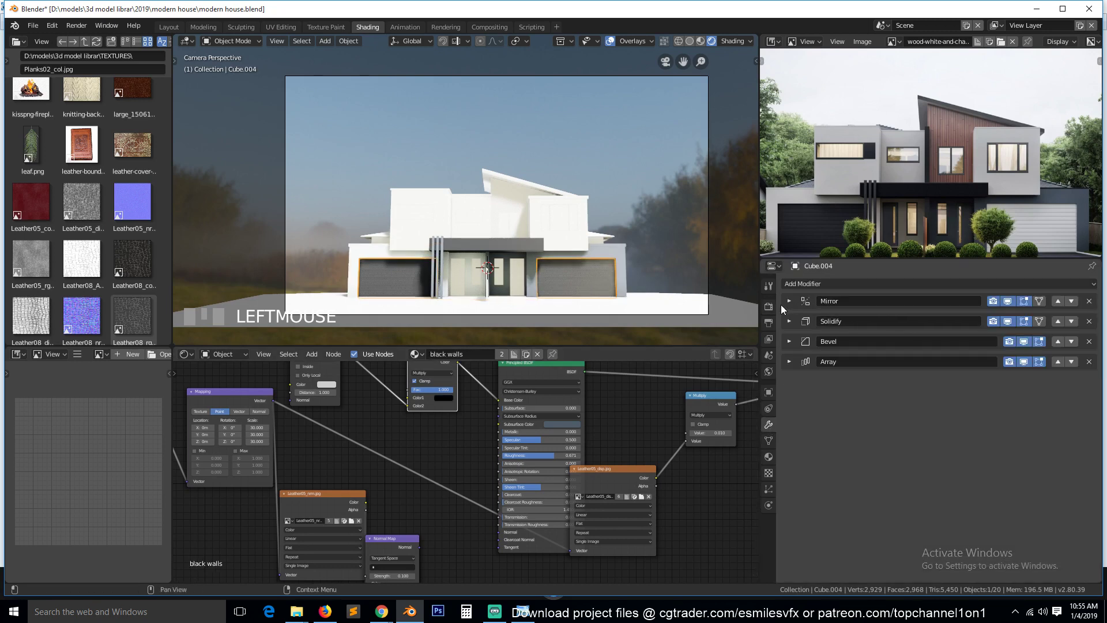
left_click(839, 324)
key("Tab")
key("alt+a")
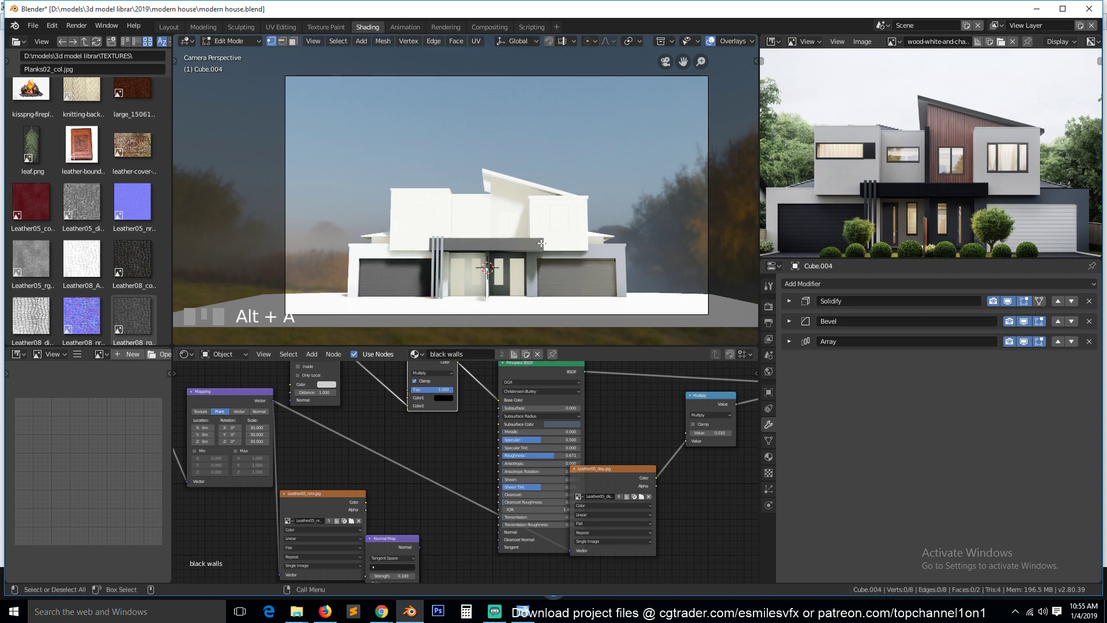
key("b")
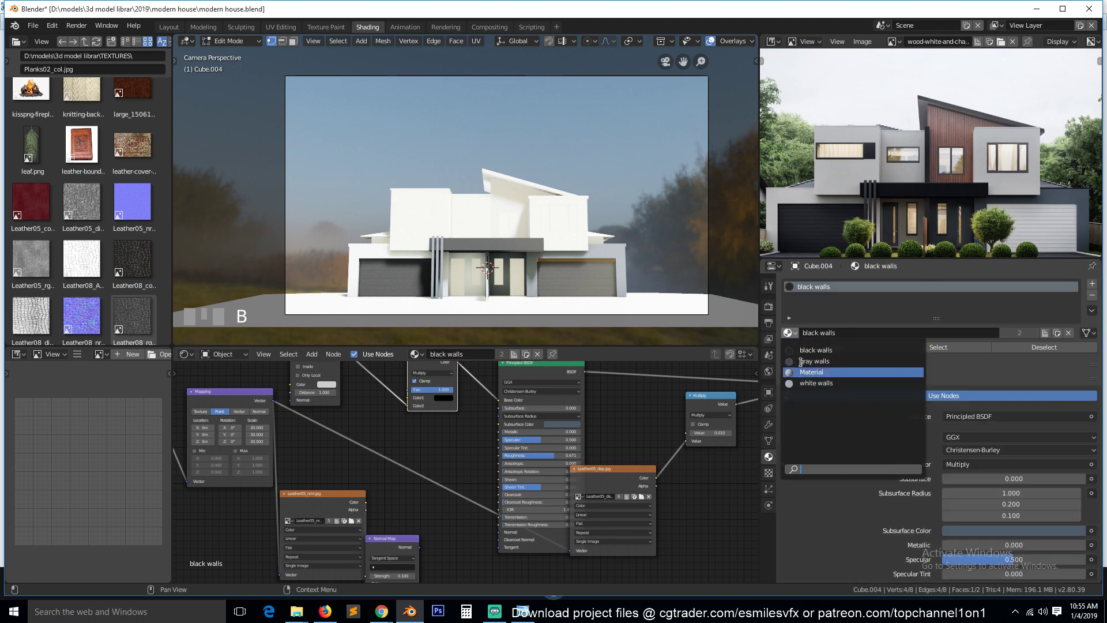
Add a 'white walls' material slot to the garage doors and return to Object Mode
left_click(1092, 291)
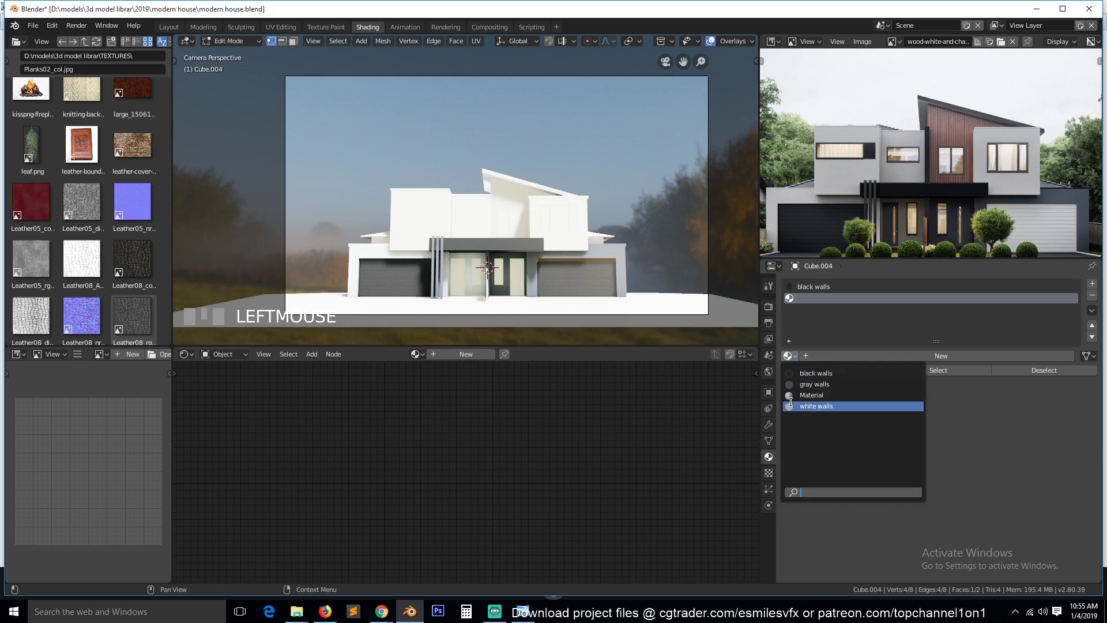
left_click_drag(799, 411, 552, 285)
key("Tab")
key("alt+a")
key("`")
key("`")
key("`")
Select Plane.003 and scale it out as a large ground plane beneath the house
scroll("up", 3)
scroll("down", 3)
left_click_drag(552, 285, 644, 287)
key("`")
key("`")
key("Tab")
key("a")
key("Tab")
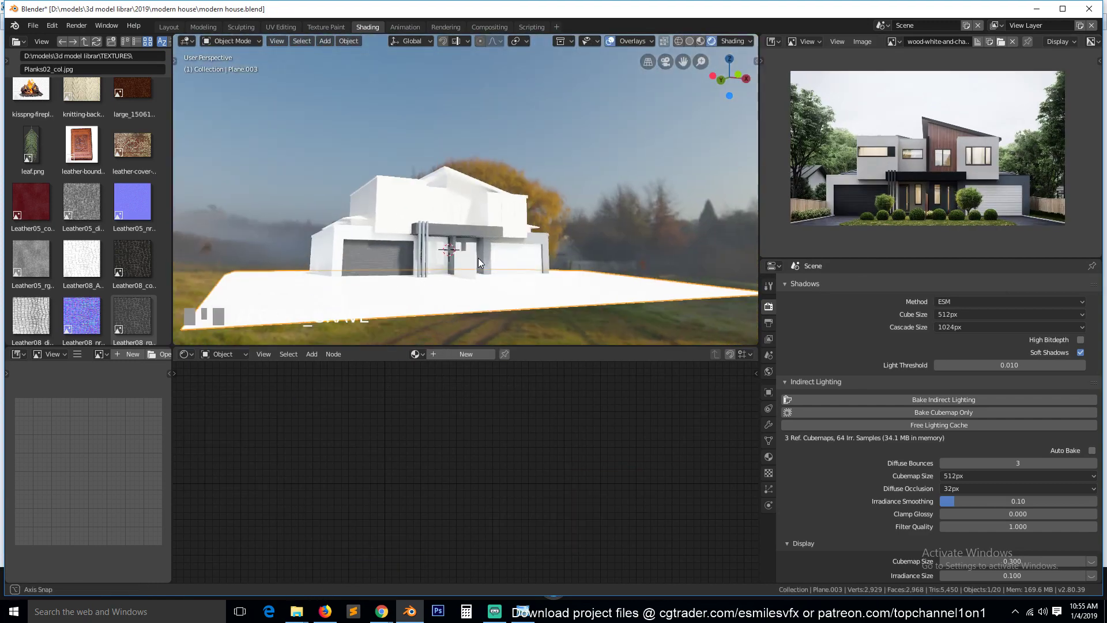
Create a new material on Plane.003 and rename it 'road'
key("`")
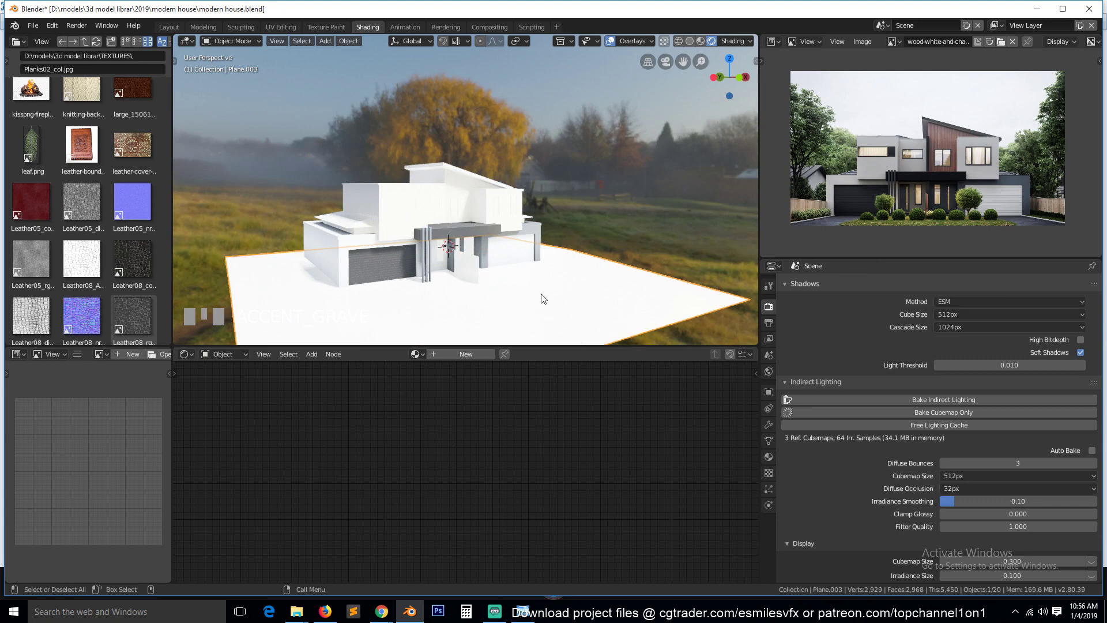
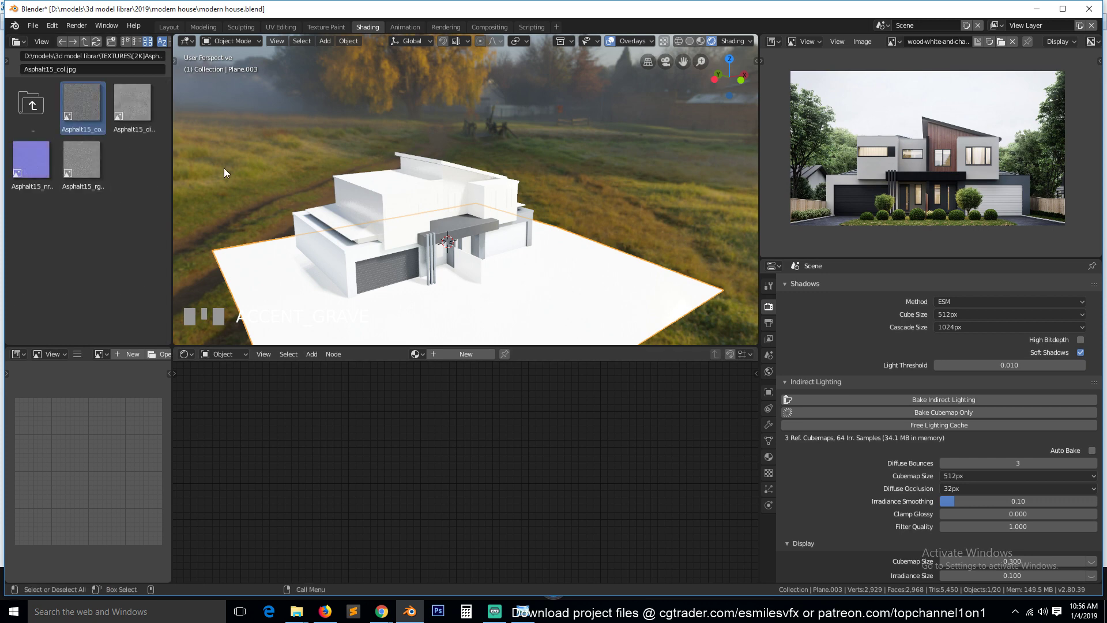
left_click(473, 362)
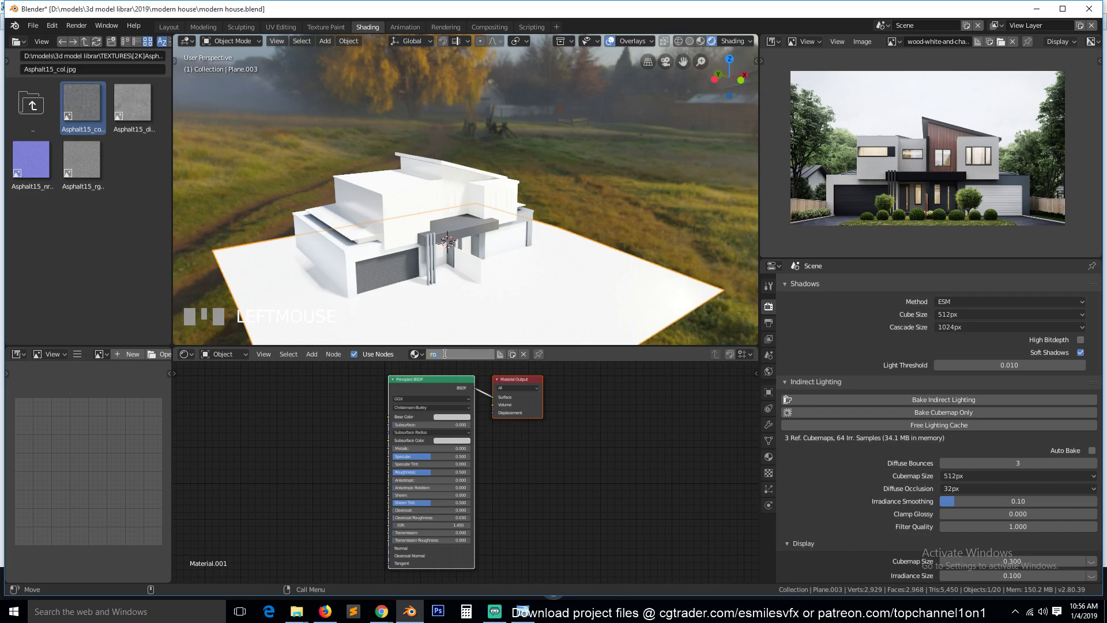
key("BackSpace")
left_click(651, 202)
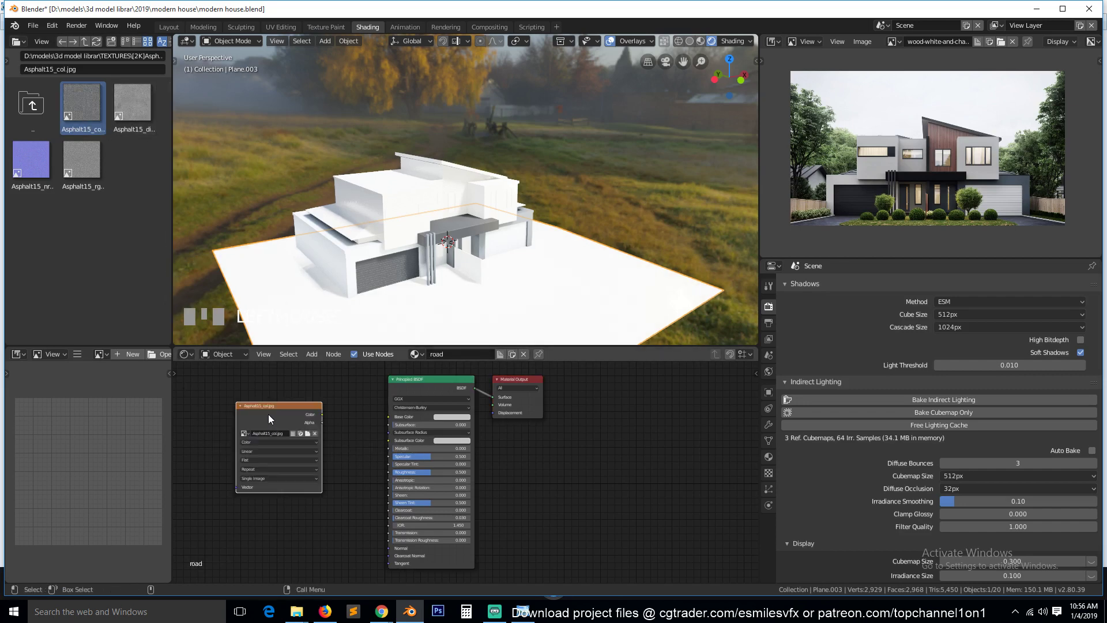
Bring in Asphalt15_col.jpg and link its Color to the road material's Base Color
left_click_drag(328, 415, 279, 427)
key("`")
key("KP_Decimal")
scroll("up", 3)
key("`")
scroll("up", 3)
scroll("down", 3)
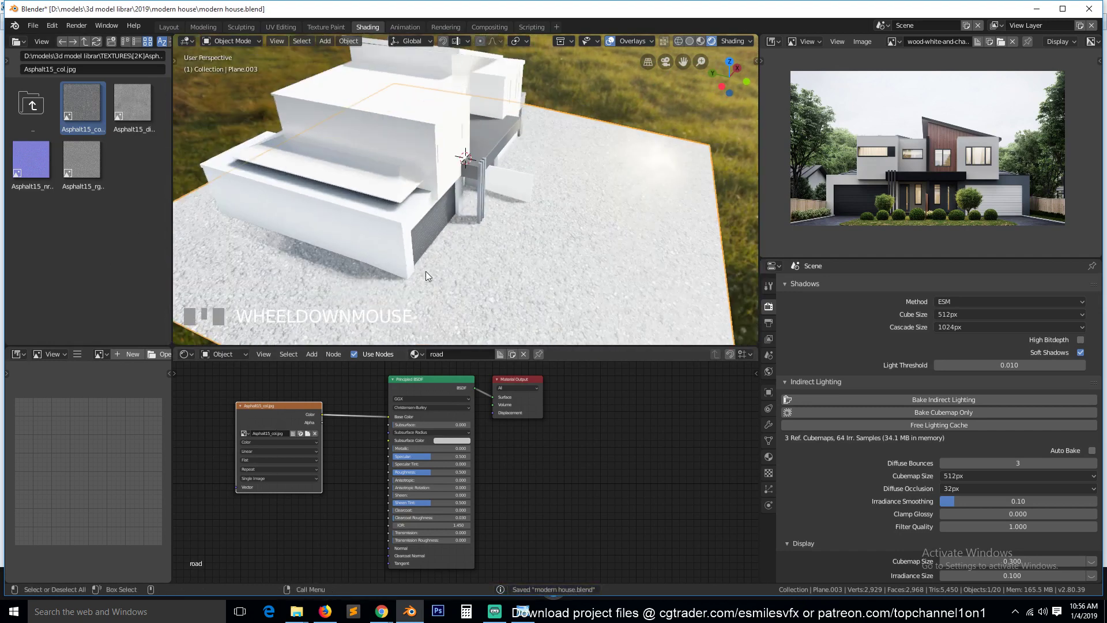
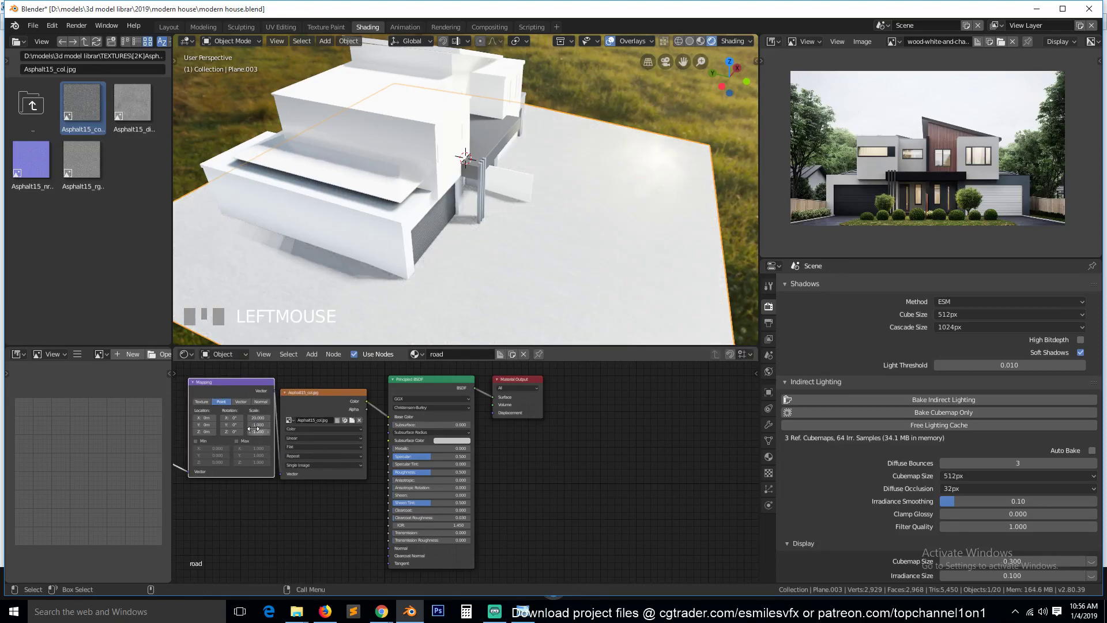
Add a Mapping node to the asphalt image texture and save the file
left_click(270, 450)
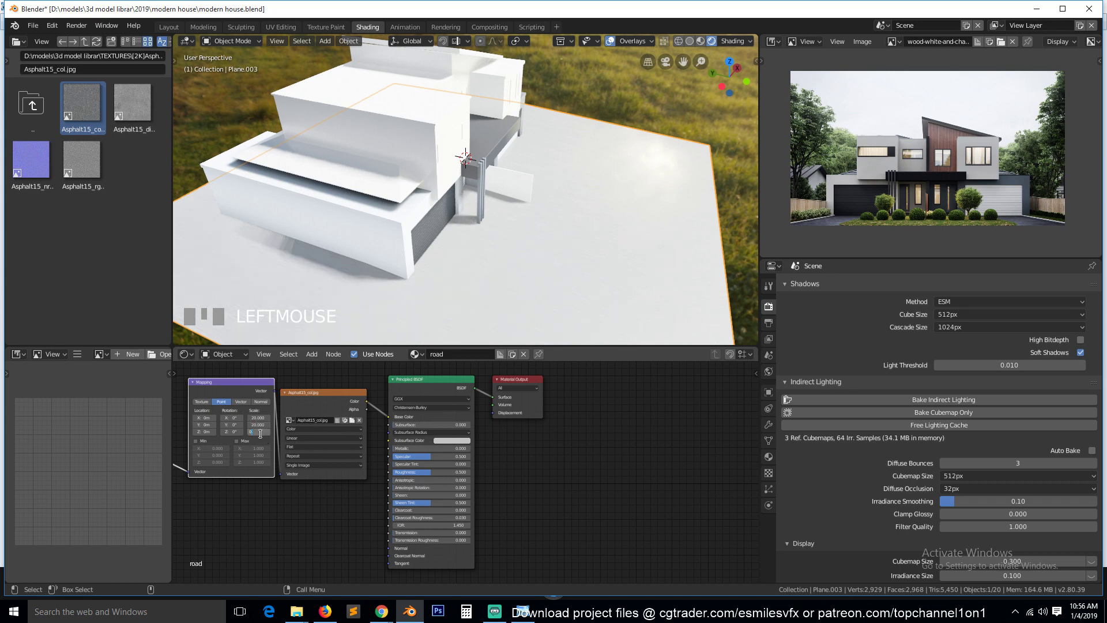
left_click(470, 312)
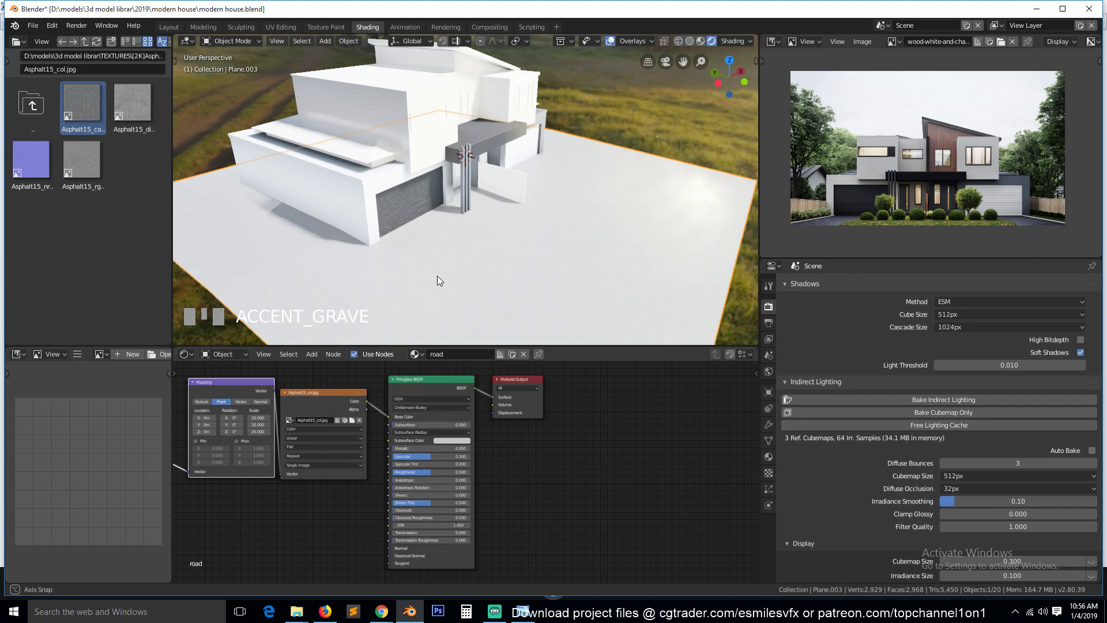
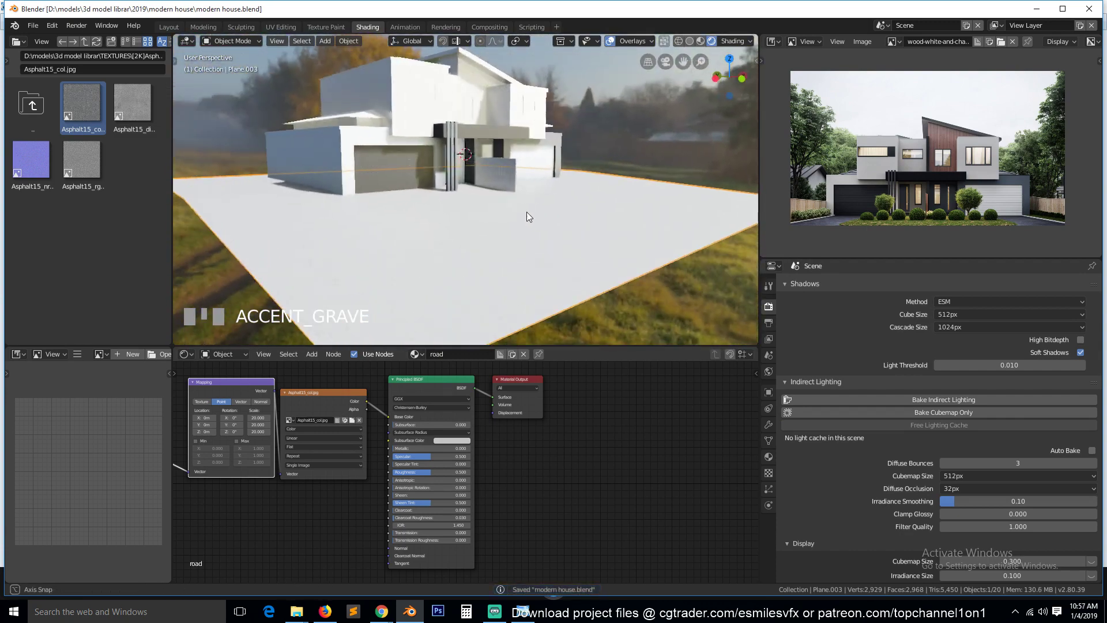
scroll("up", 3)
key("`")
scroll("down", 3)
key("`")
scroll("up", 3)
scroll("up", 3)
key("KP_Divide")
scroll("up", 3)
key("KP_Divide")
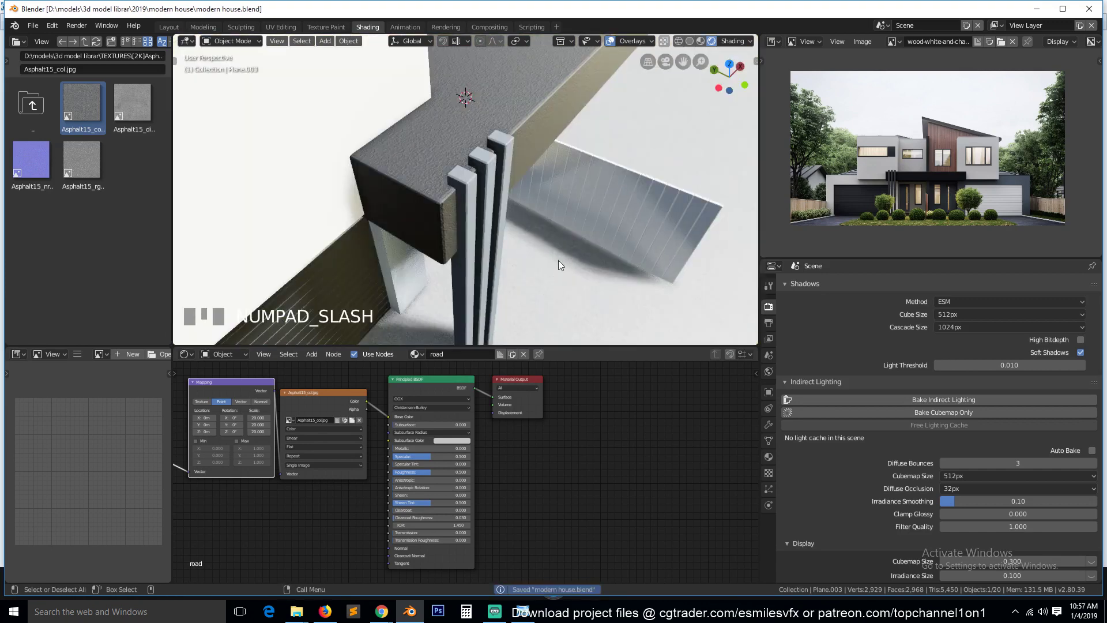
key("ctrl+s")
Preview the road in Rendered shading through the scene camera
left_click(706, 43)
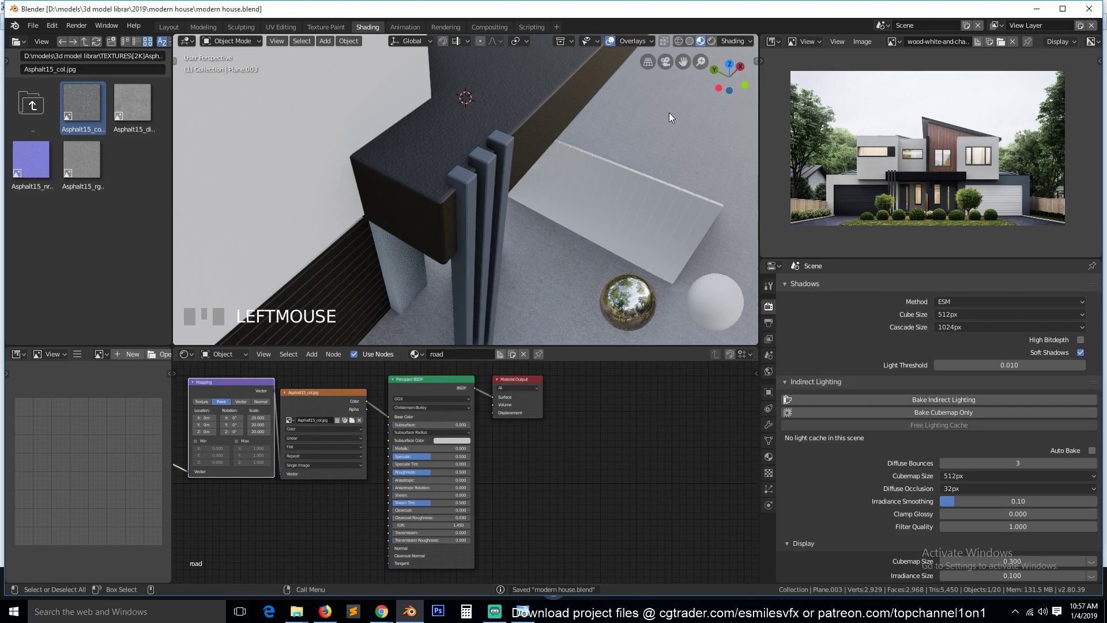
scroll("down", 3)
key("KP_0")
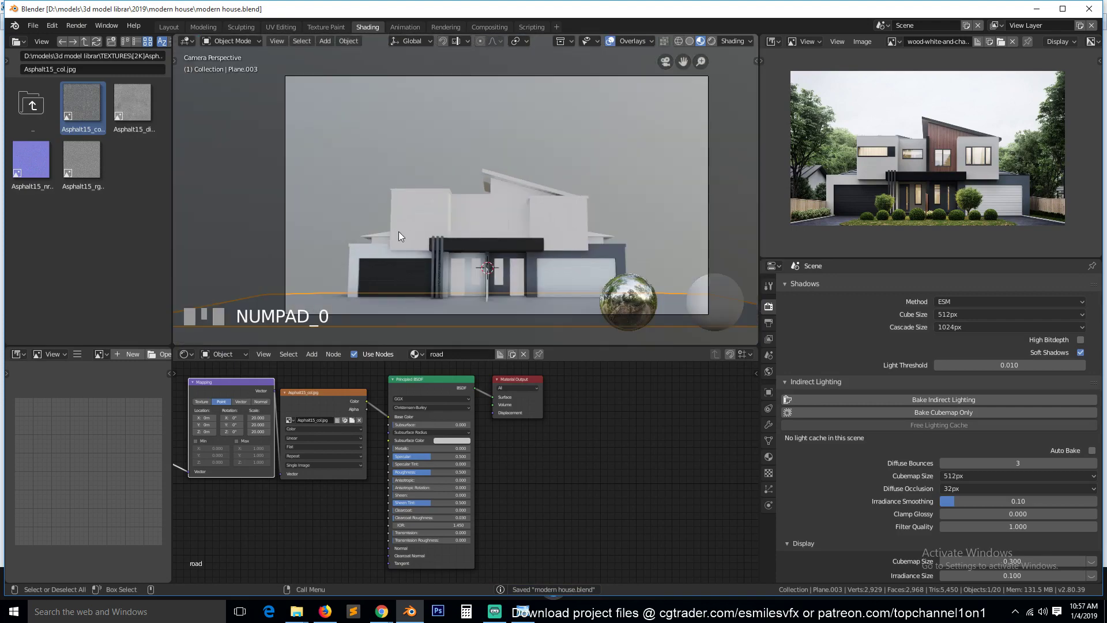
key("ctrl+s")
left_click_drag(750, 45, 275, 445)
key("`")
scroll("up", 3)
scroll("up", 3)
scroll("up", 3)
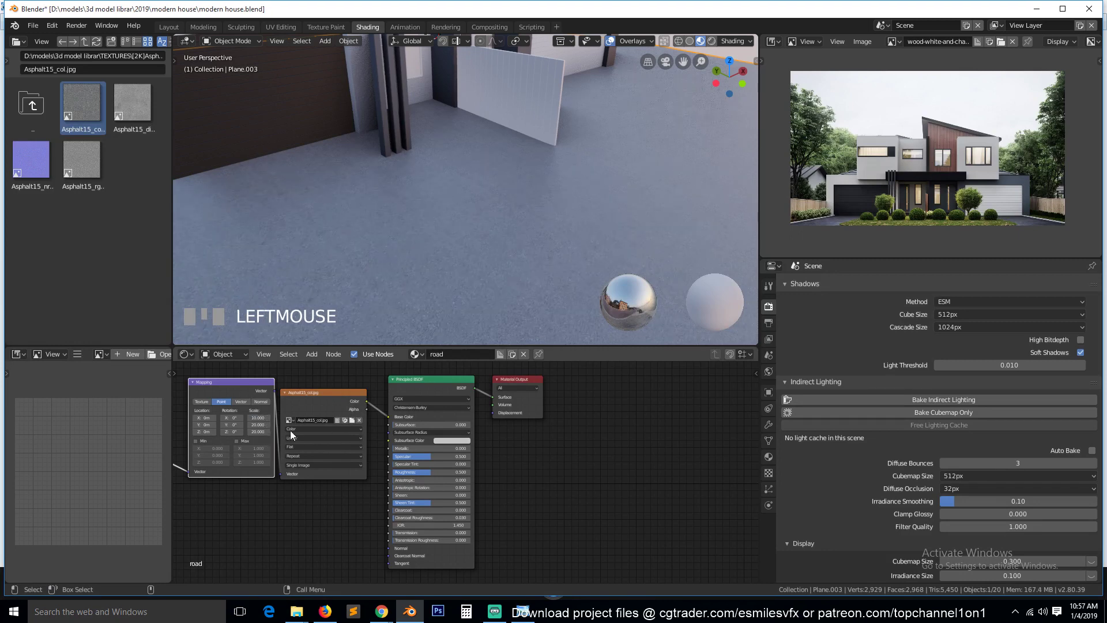
Set the Mapping node's Scale X, Y and Z to 4.5
left_click(272, 465)
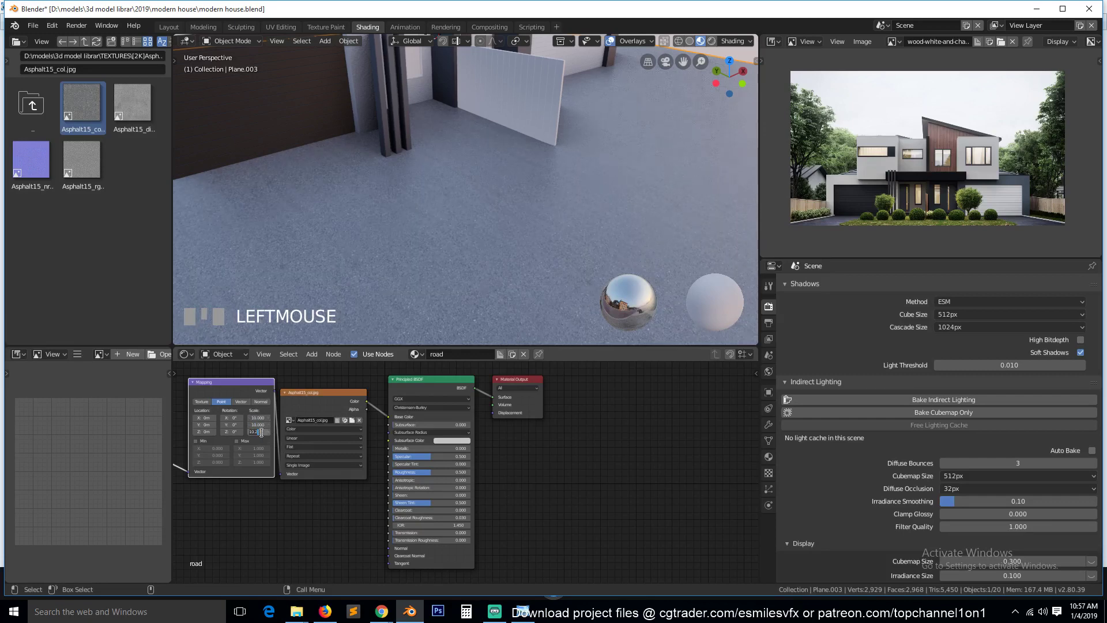
left_click(271, 441)
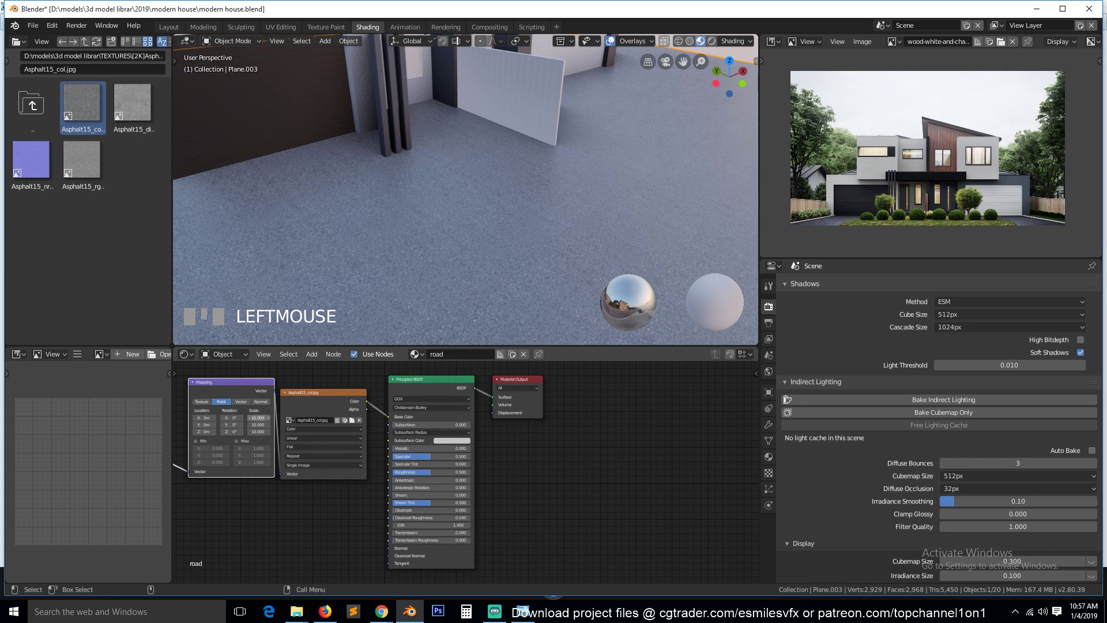
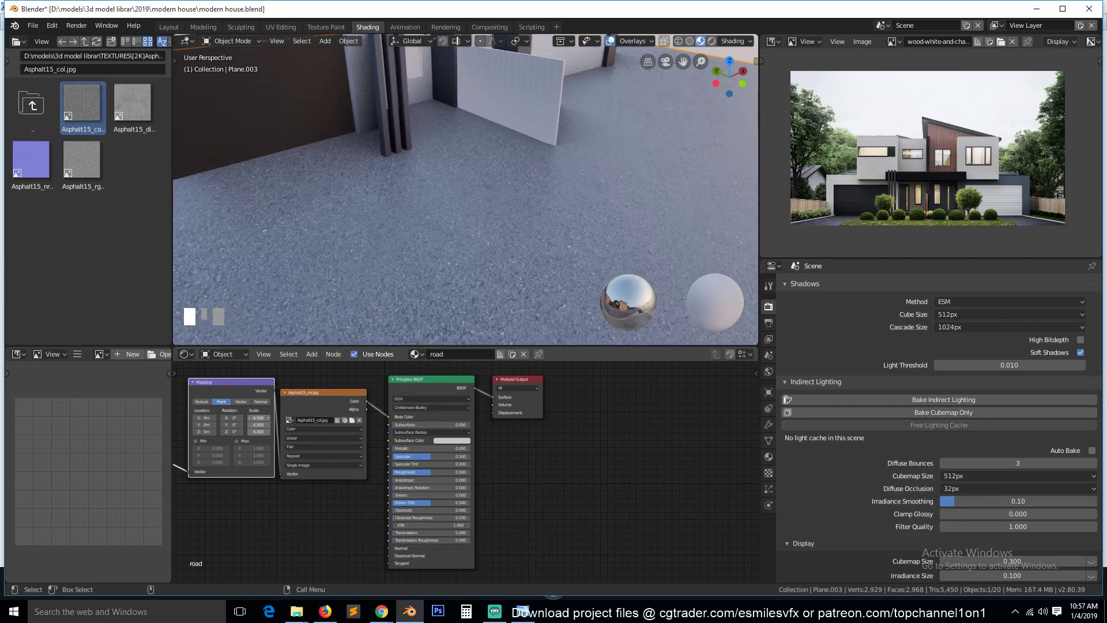
Check the ground plane through the scene camera and save modern house.blend
scroll("down", 3)
scroll("down", 3)
key("KP_0")
left_click_drag(476, 260, 522, 331)
key("`")
key("`")
scroll("up", 3)
scroll("down", 3)
key("Tab")
key("`")
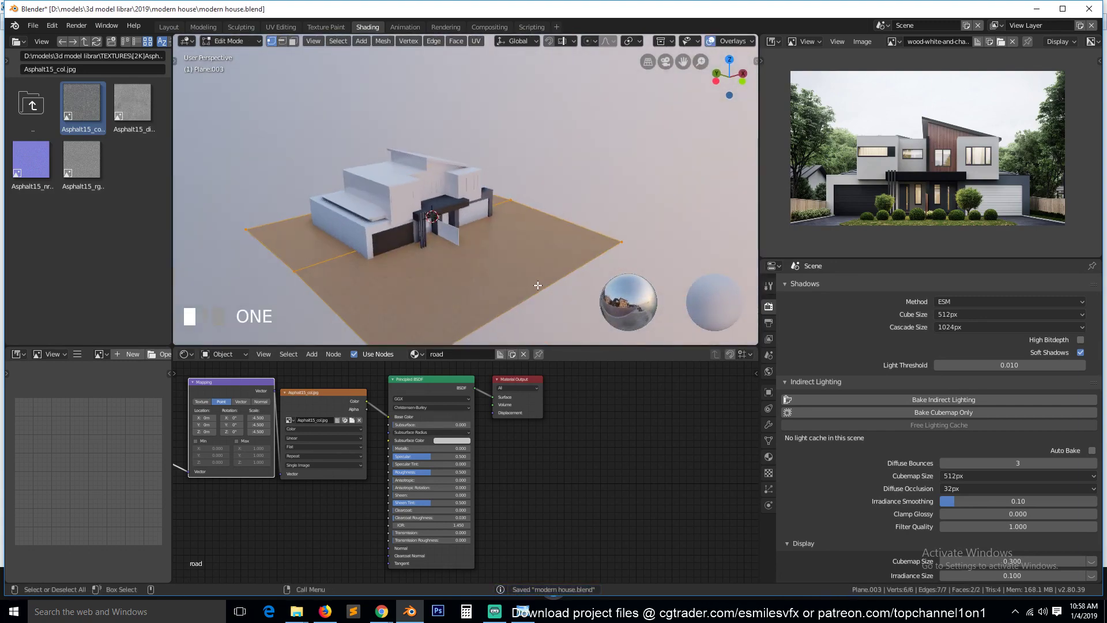
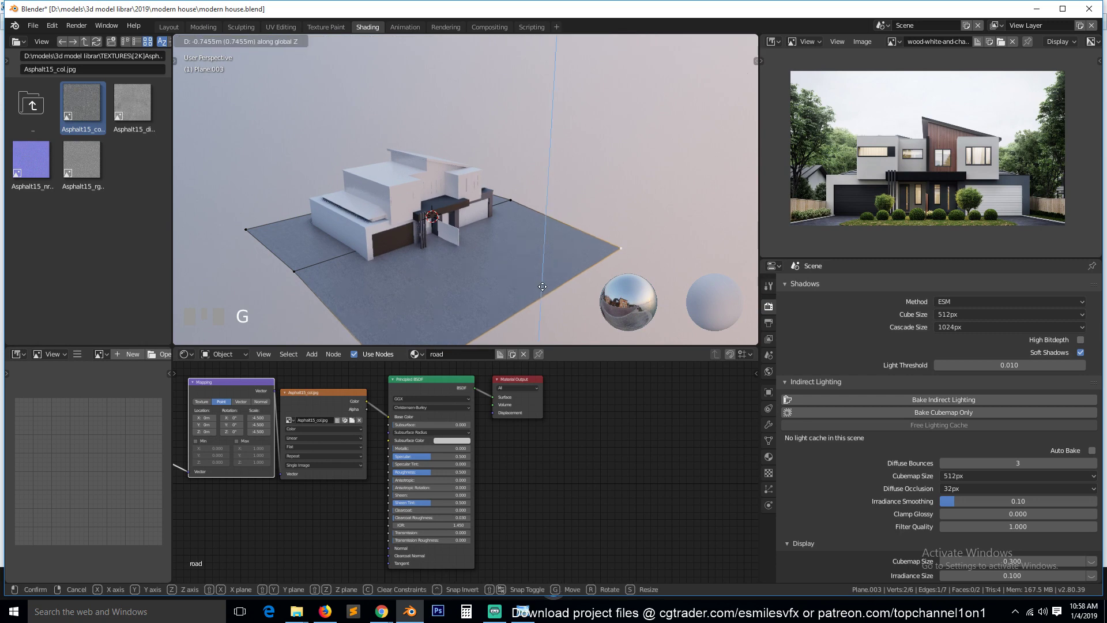
key("`")
key("Tab")
key("`")
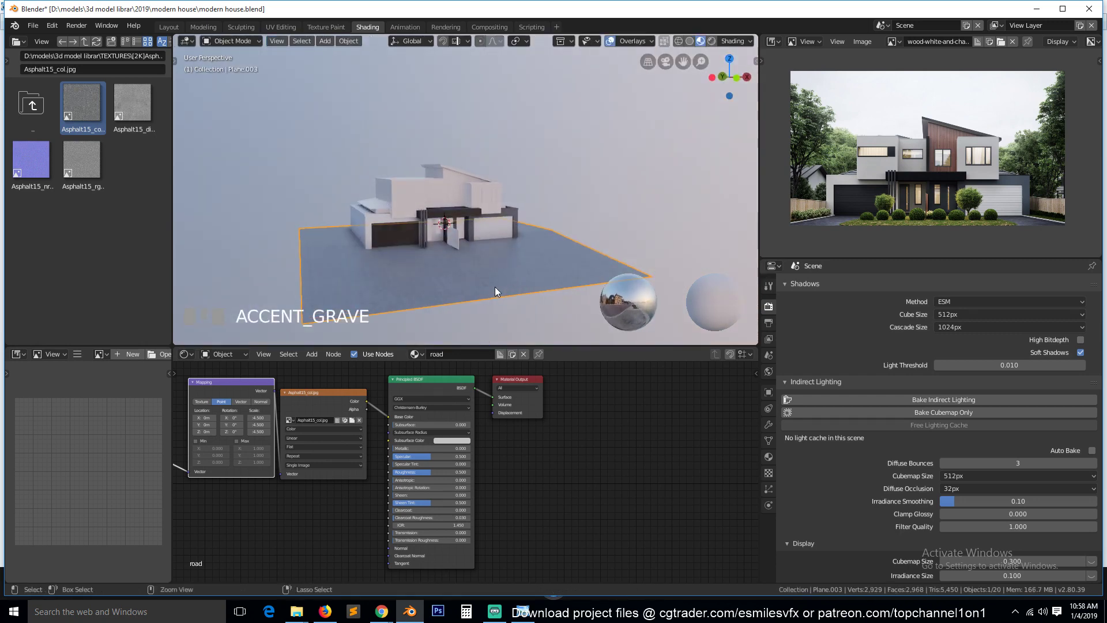
key("alt+a")
key("KP_0")
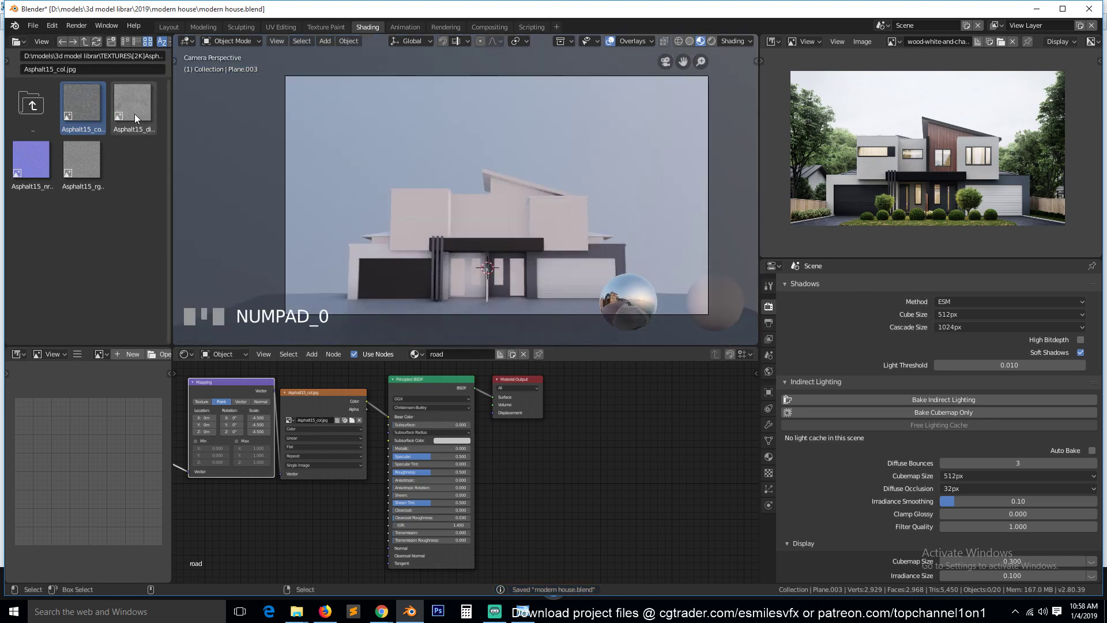
Select the house walls and copy the white walls material's texture-detail nodes
left_click_drag(539, 380, 414, 297)
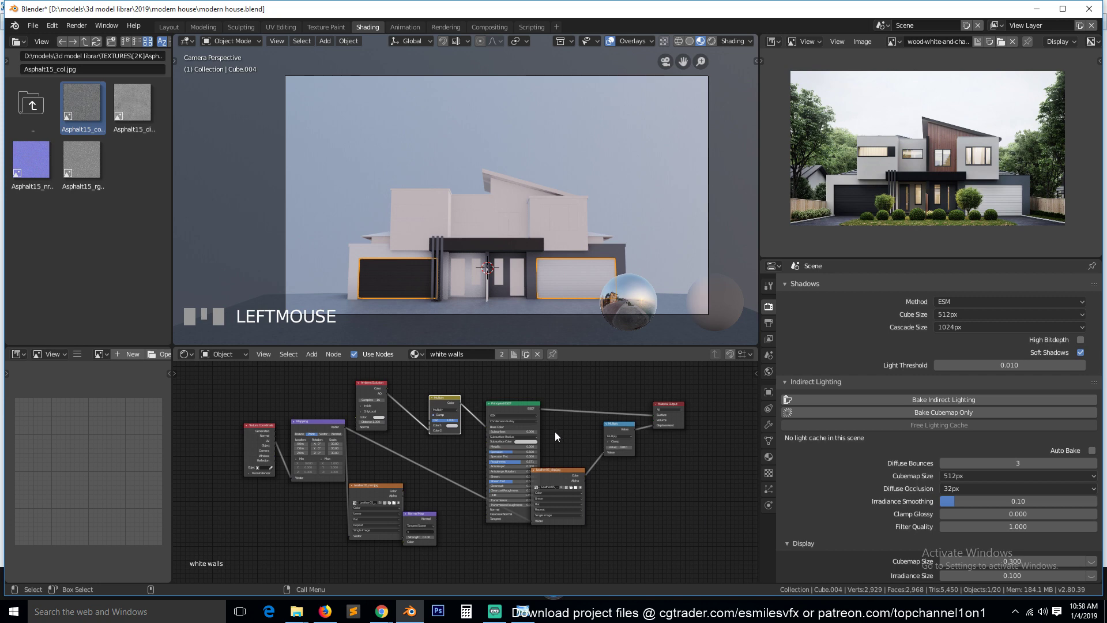
left_click(620, 429)
left_click(447, 402)
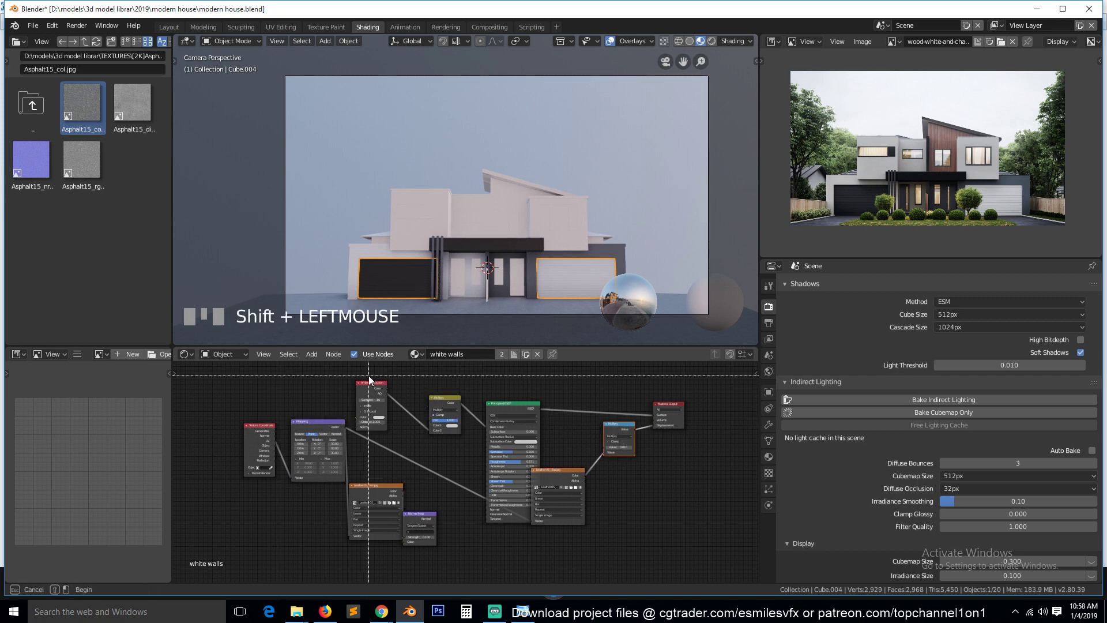
left_click(624, 430)
left_click(624, 429)
left_click(620, 425)
left_click(630, 430)
left_click(630, 431)
left_click(435, 401)
left_click(438, 400)
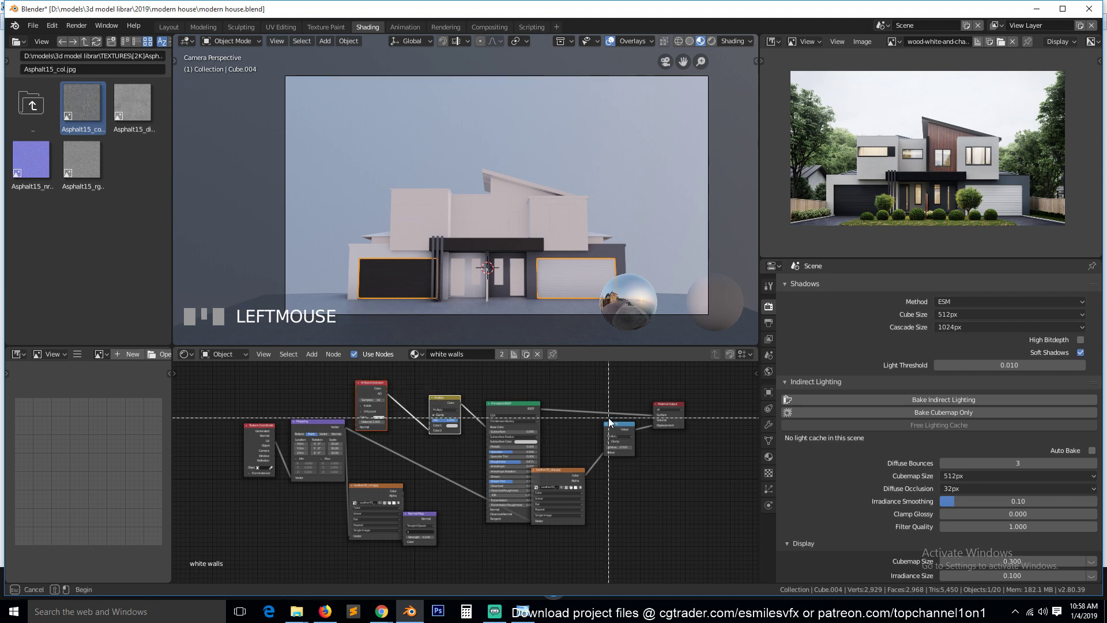
left_click(621, 427)
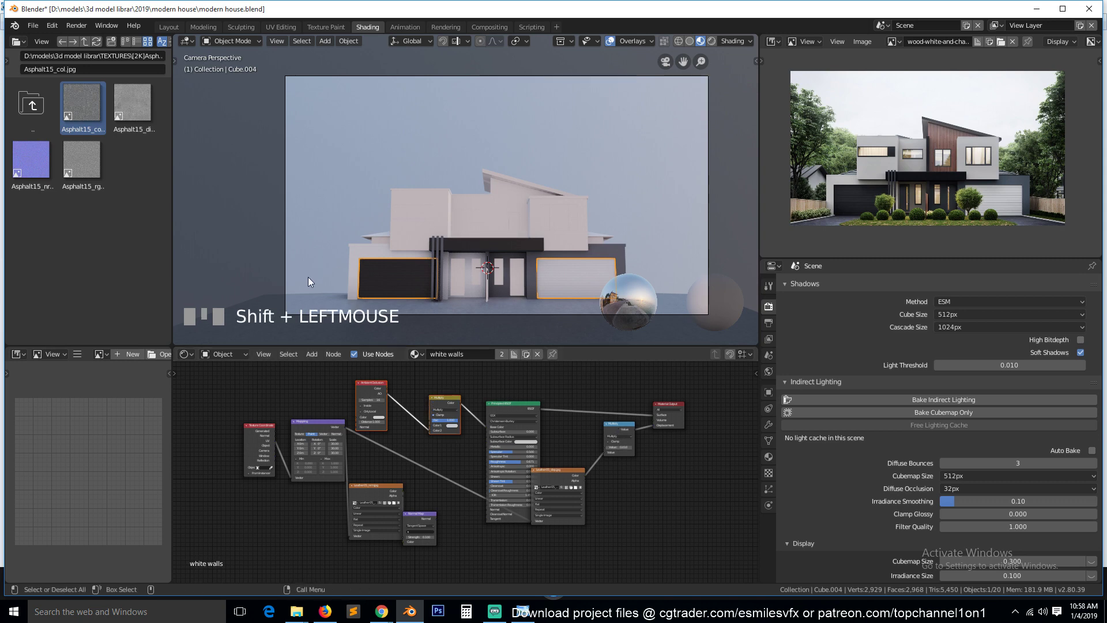
Paste the nodes into the road material and link them to the Principled BSDF
left_click(323, 303)
key("ctrl+v")
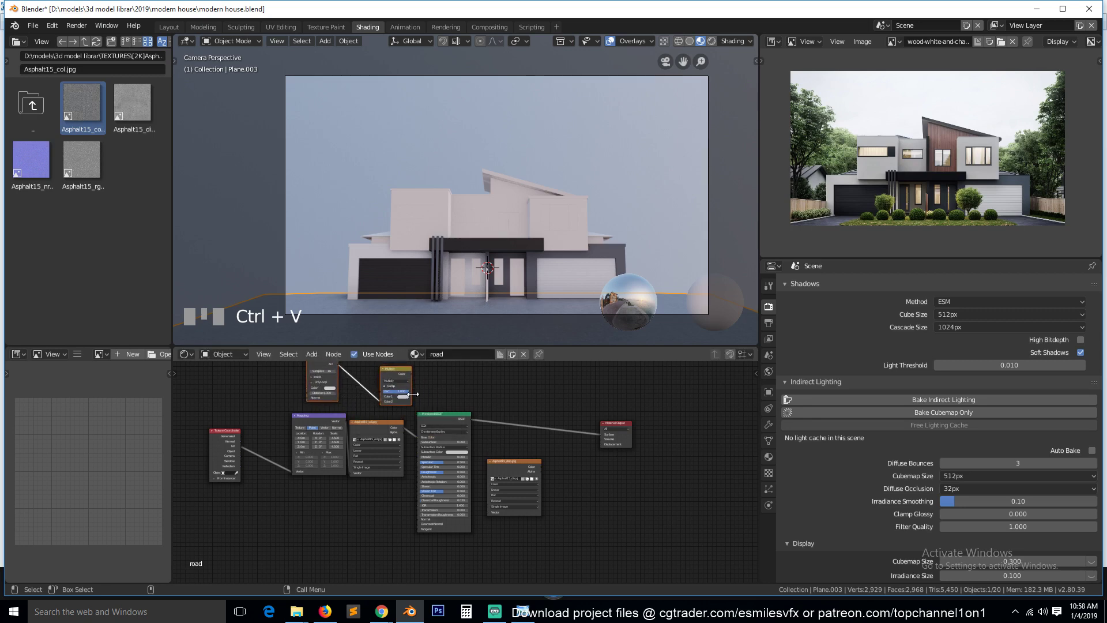
left_click(449, 423)
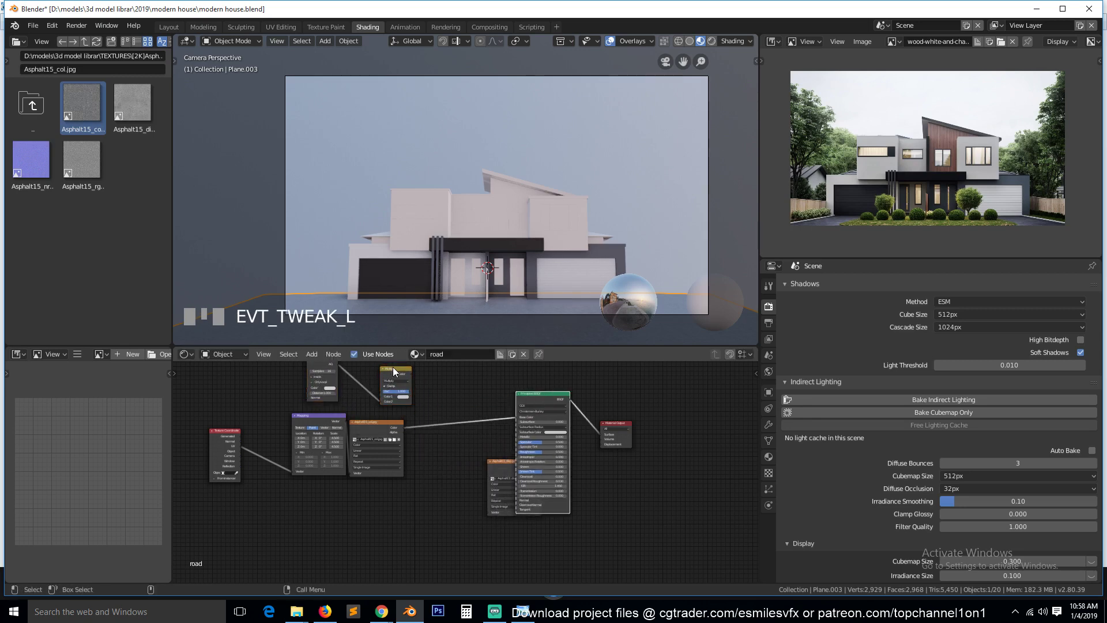
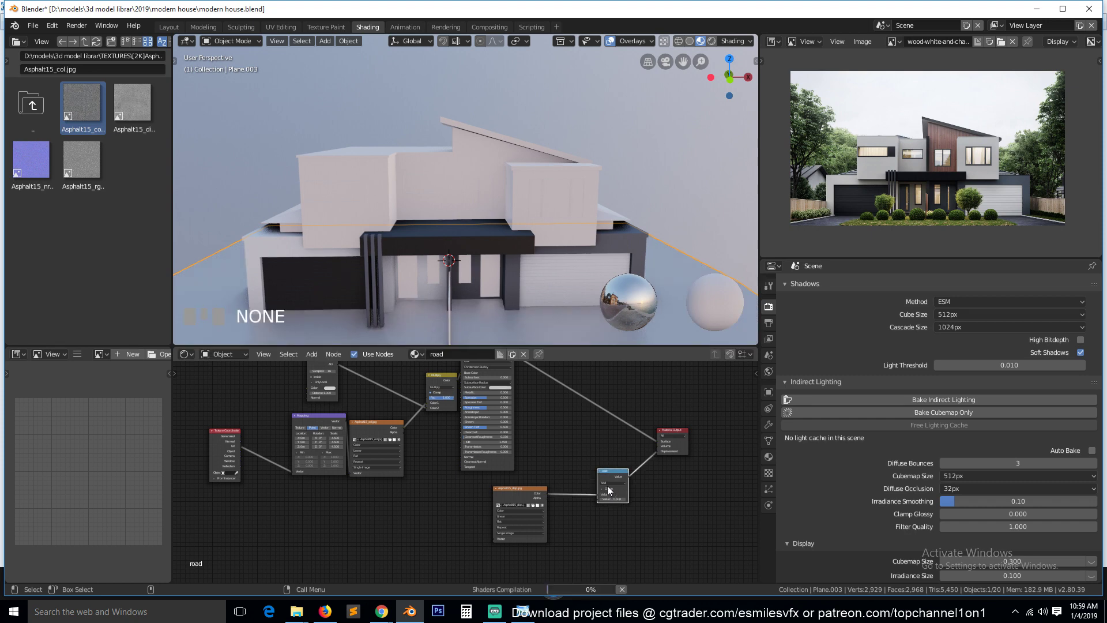
left_click_drag(615, 489, 660, 489)
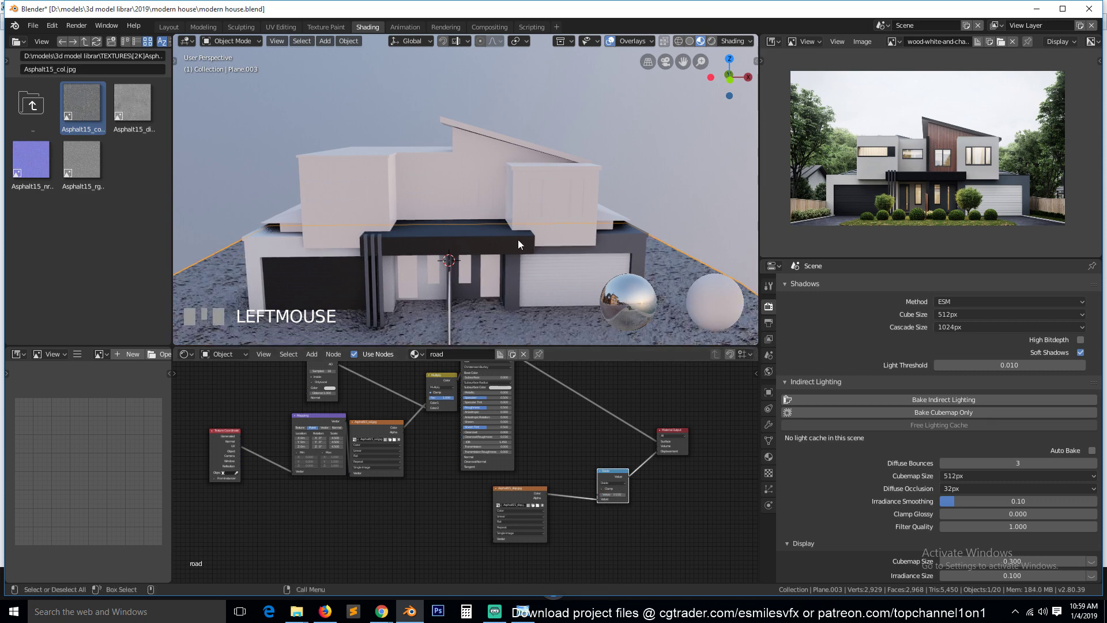
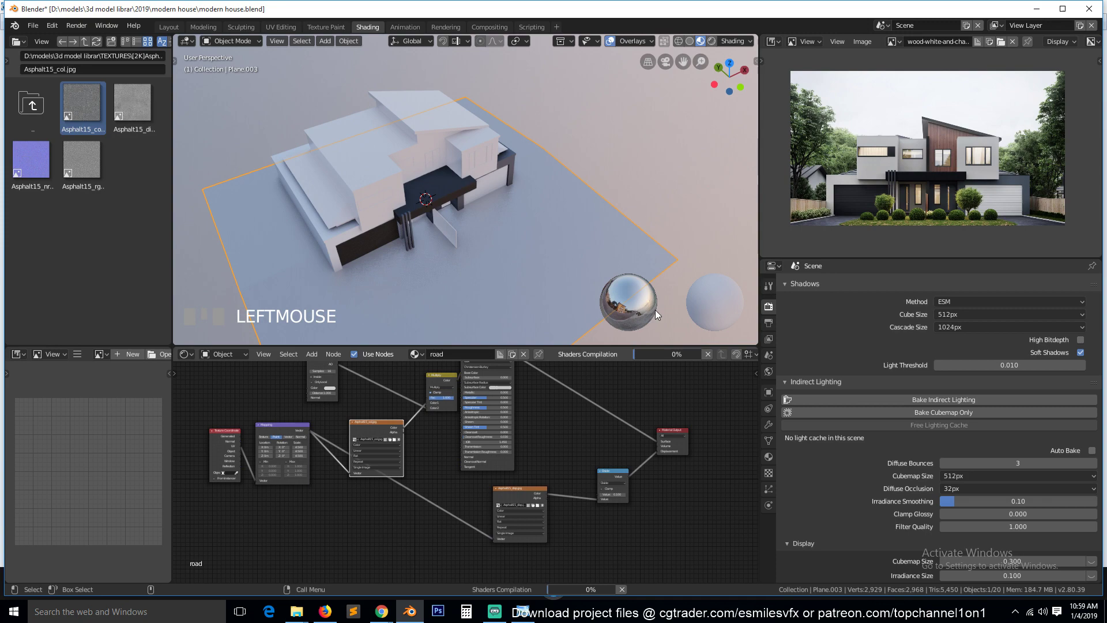
Review the road from the camera before adding more asphalt maps
key("`")
key("alt+a")
key("KP_0")
key("`")
scroll("down", 3)
key("`")
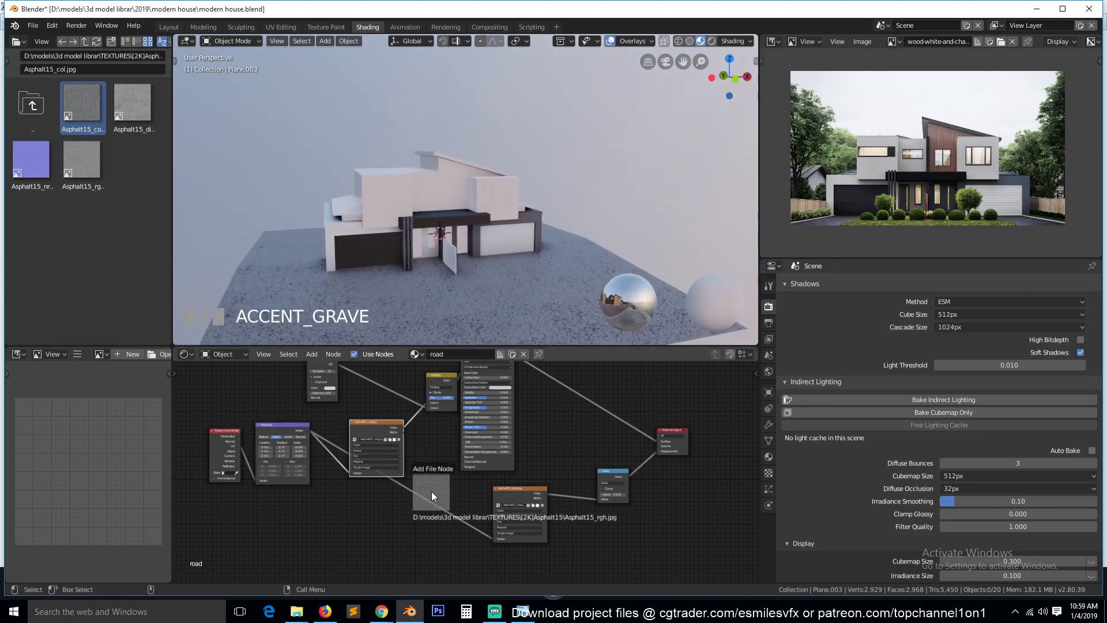
Drop Asphalt15_rgh.jpg and a normal map into the road shader and connect them to the Principled BSDF
left_click(381, 441)
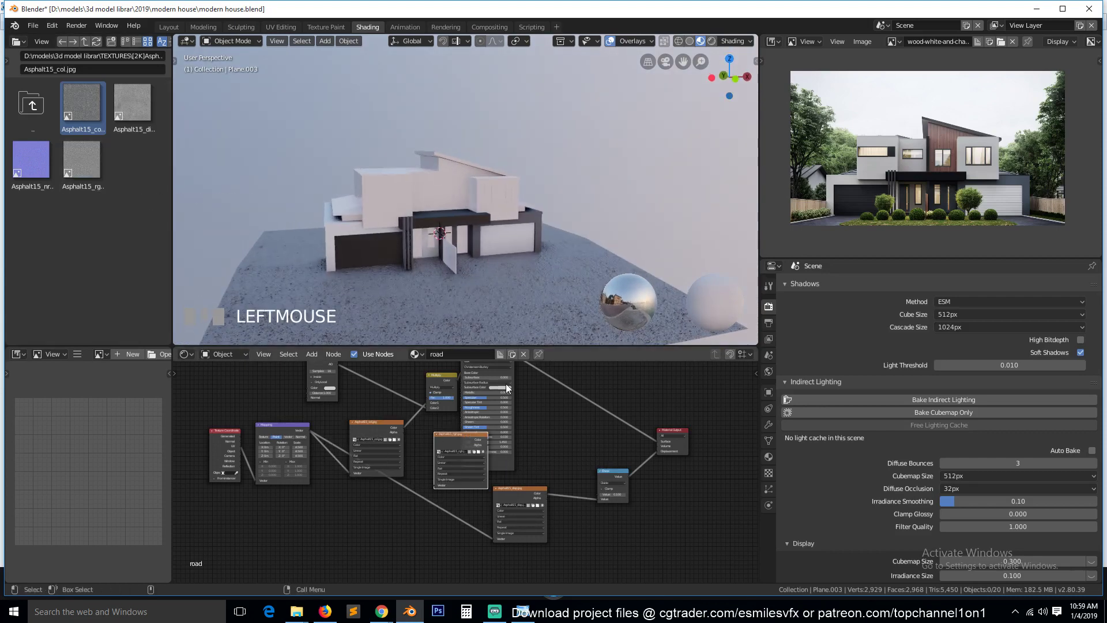
left_click_drag(516, 377, 395, 547)
key("`")
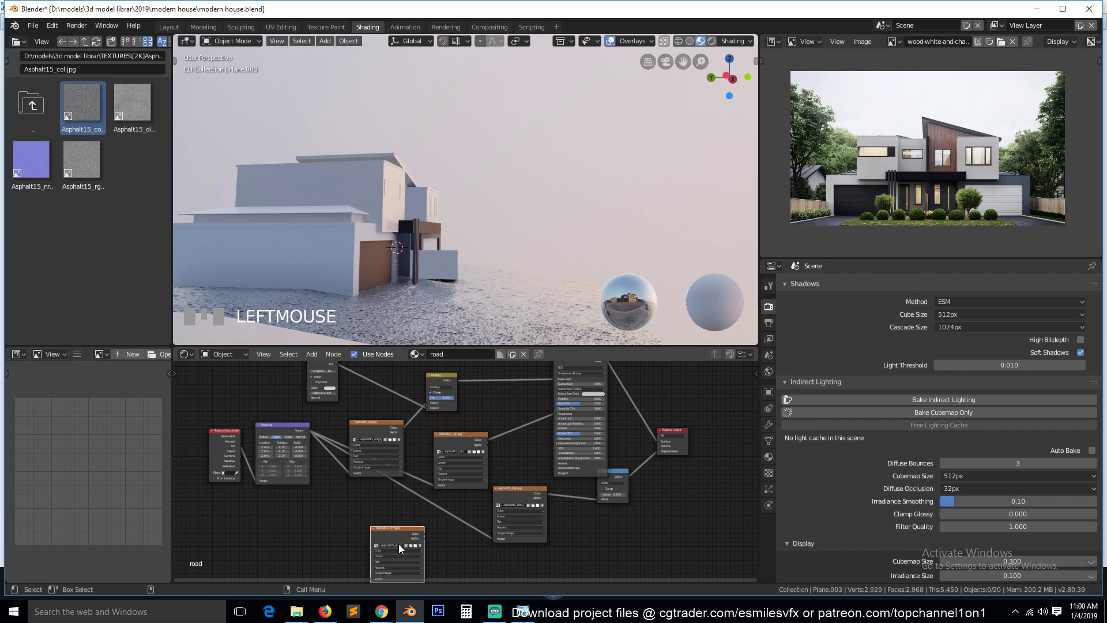
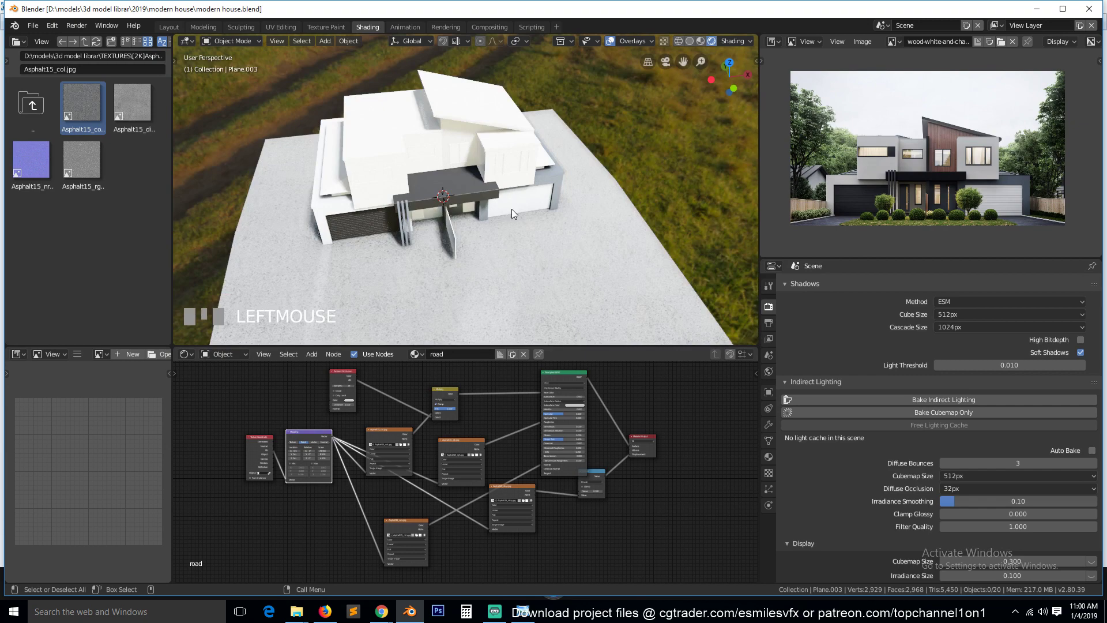
Save the file and extrude the driveway faces of the ground plane into a raised slab
key("KP_0")
key("`")
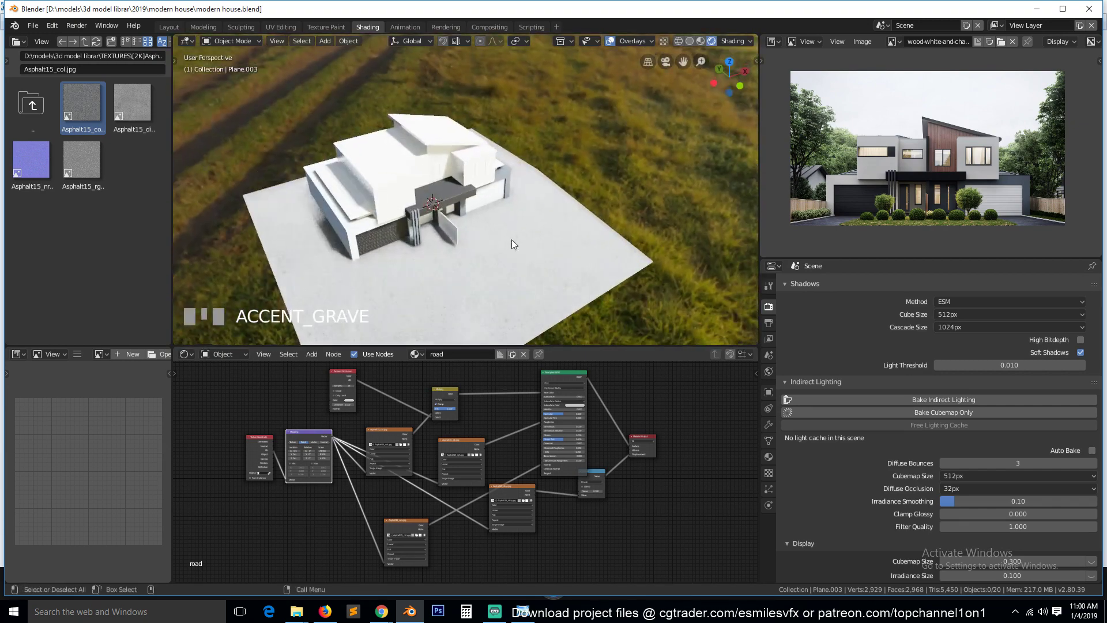
key("s")
scroll("down", 3)
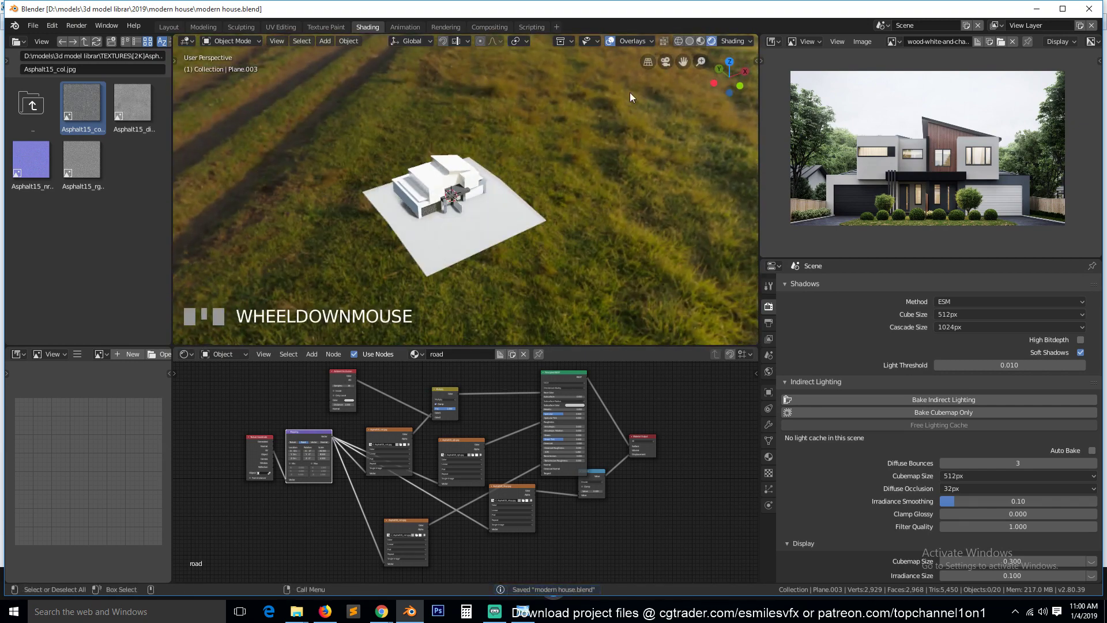
left_click(614, 41)
Level the view to the meadow backdrop, select the scene light and move it
key("`")
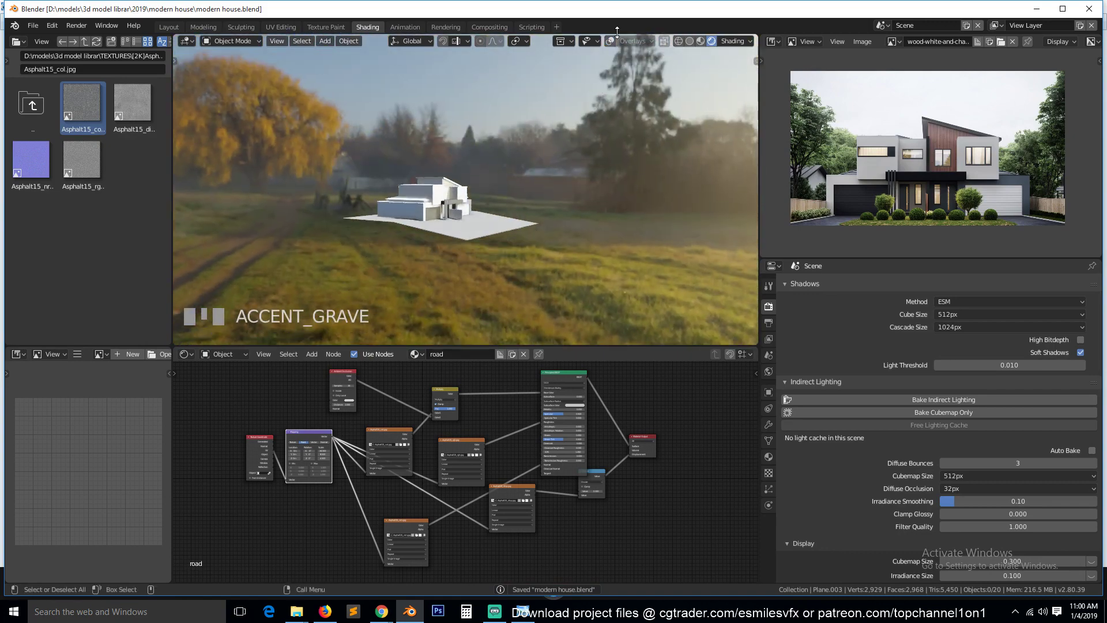
left_click(616, 42)
left_click(615, 42)
left_click_drag(614, 43, 525, 125)
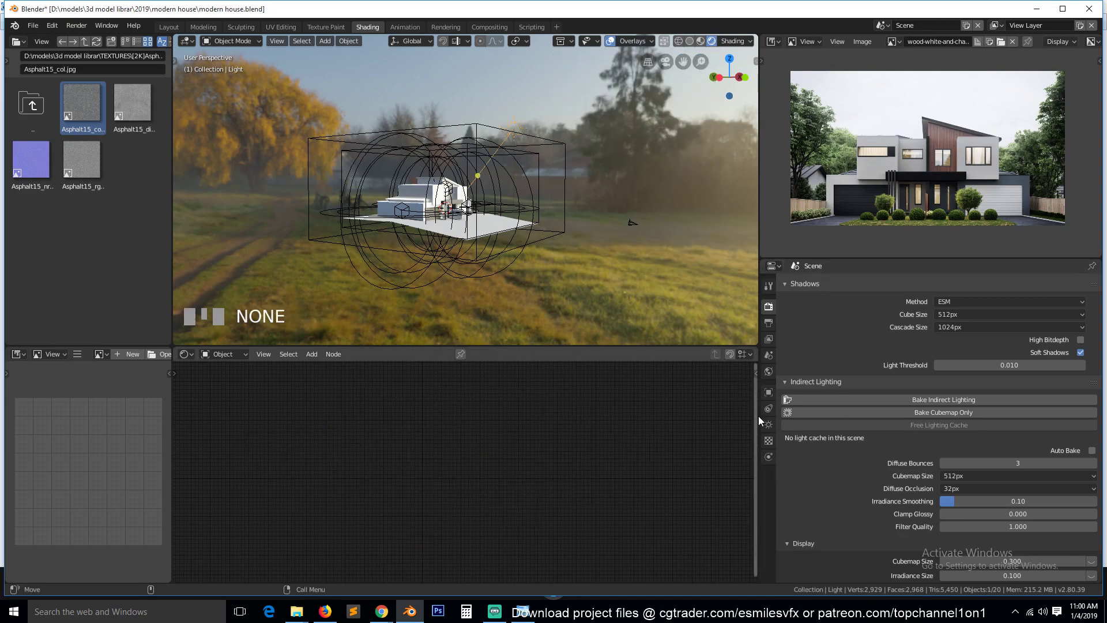
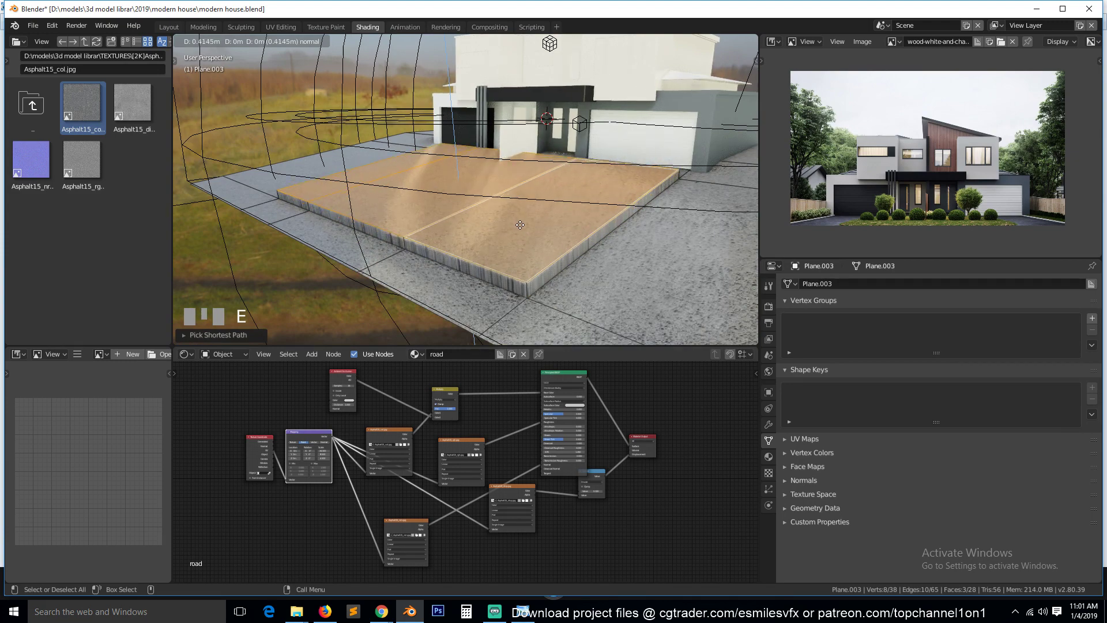
Bevel the driveway slab's top edge loop with 2 segments and save the file
key("`")
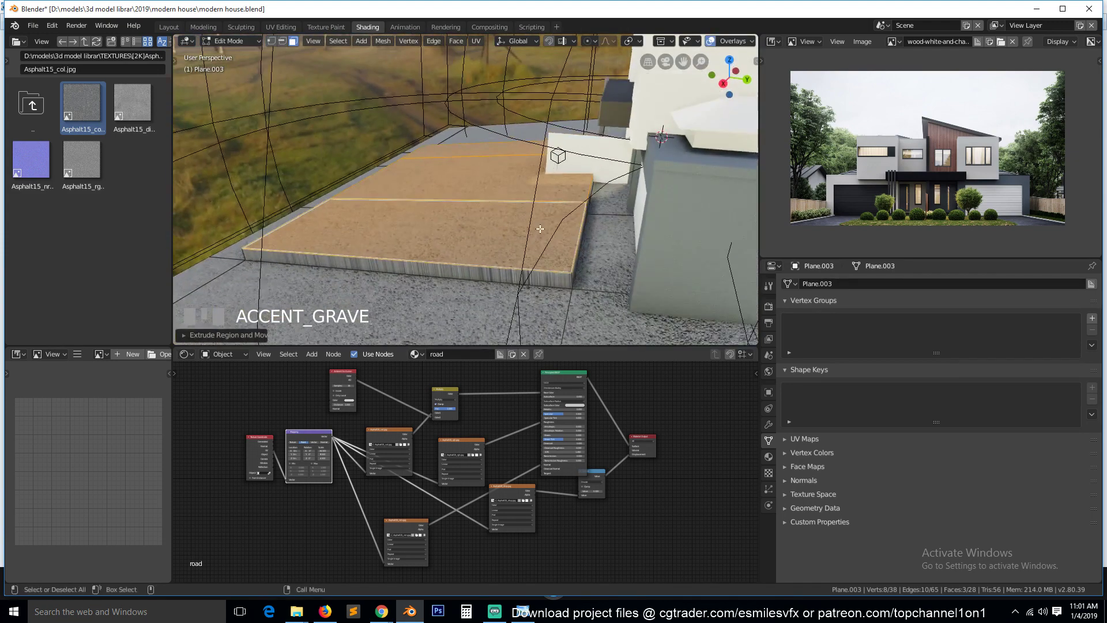
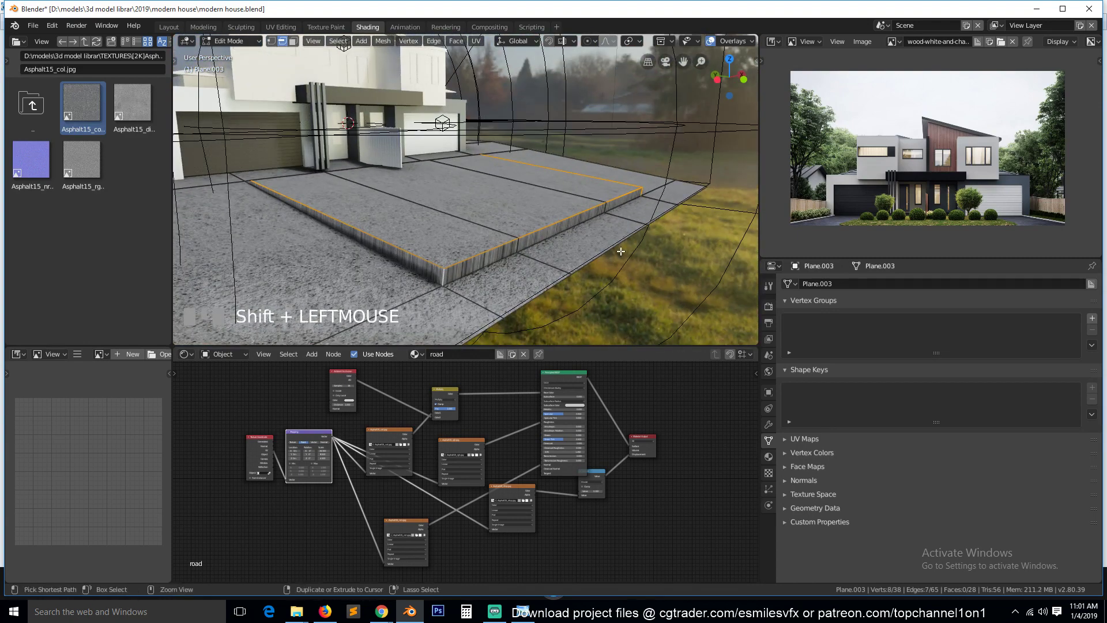
key("ctrl+b")
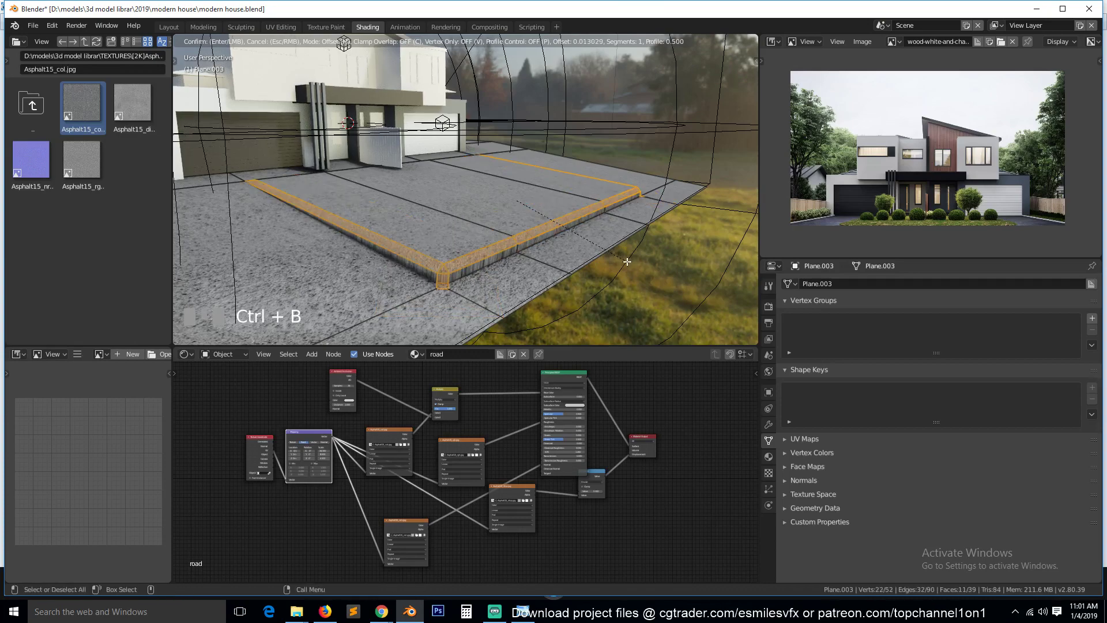
right_click(629, 267)
key("Tab")
key("ctrl+a")
key("Tab")
key("ctrl+b")
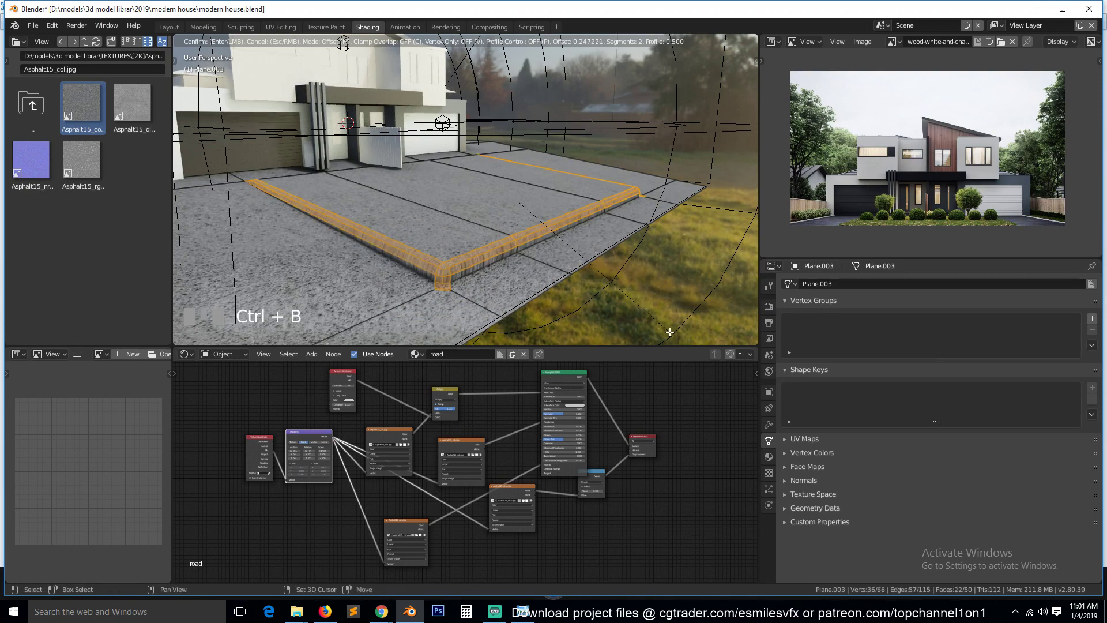
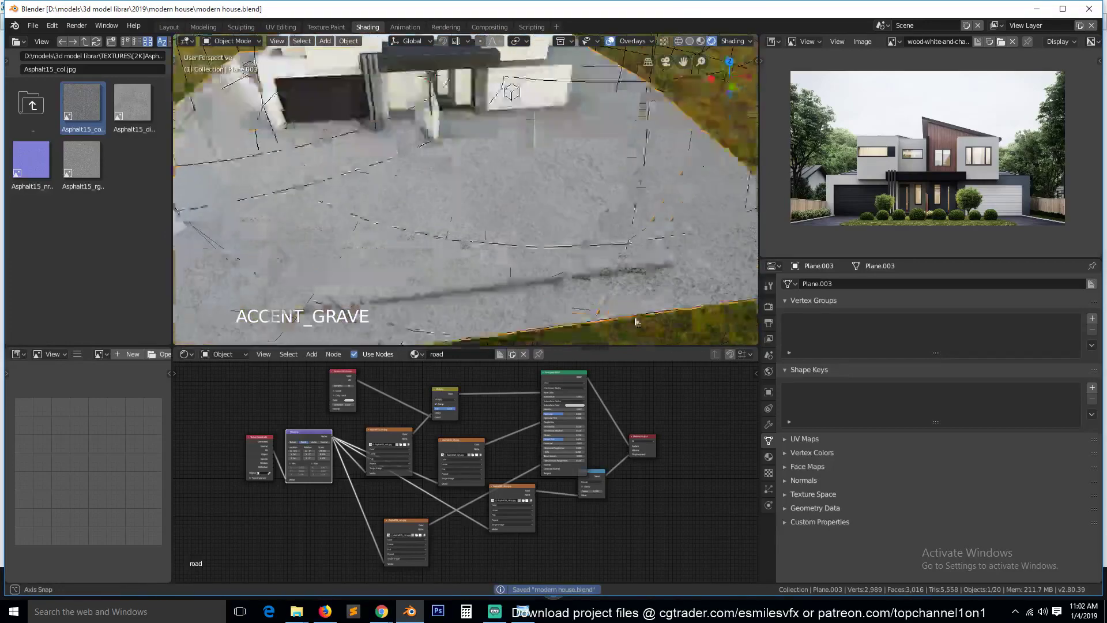
Re-enter Edit Mode on the slab and check the road plane's material settings
key("`")
key("Tab")
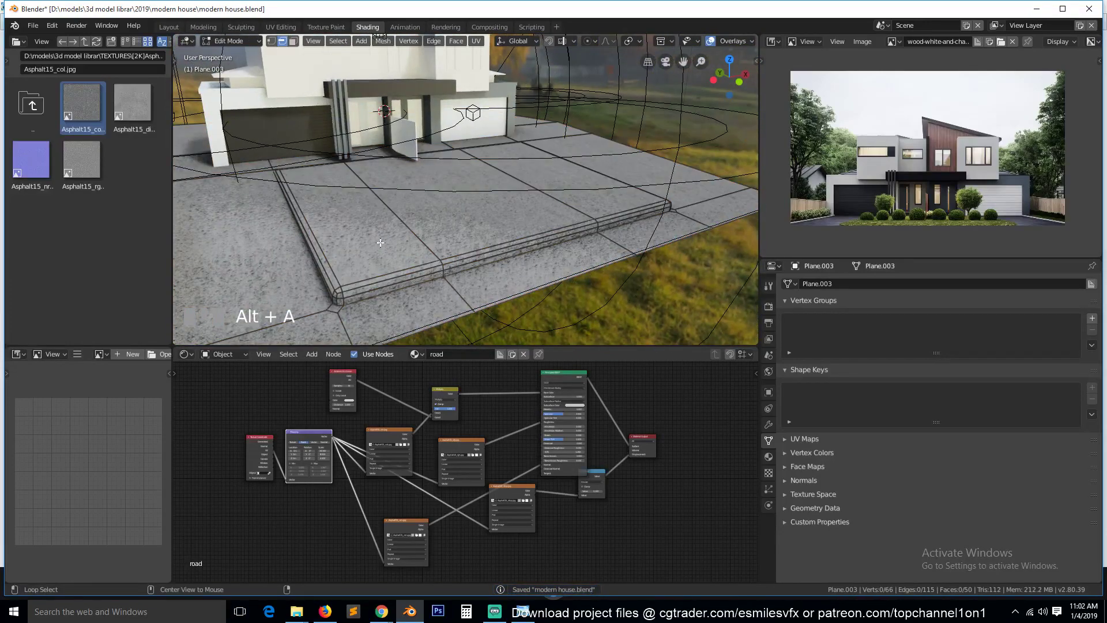
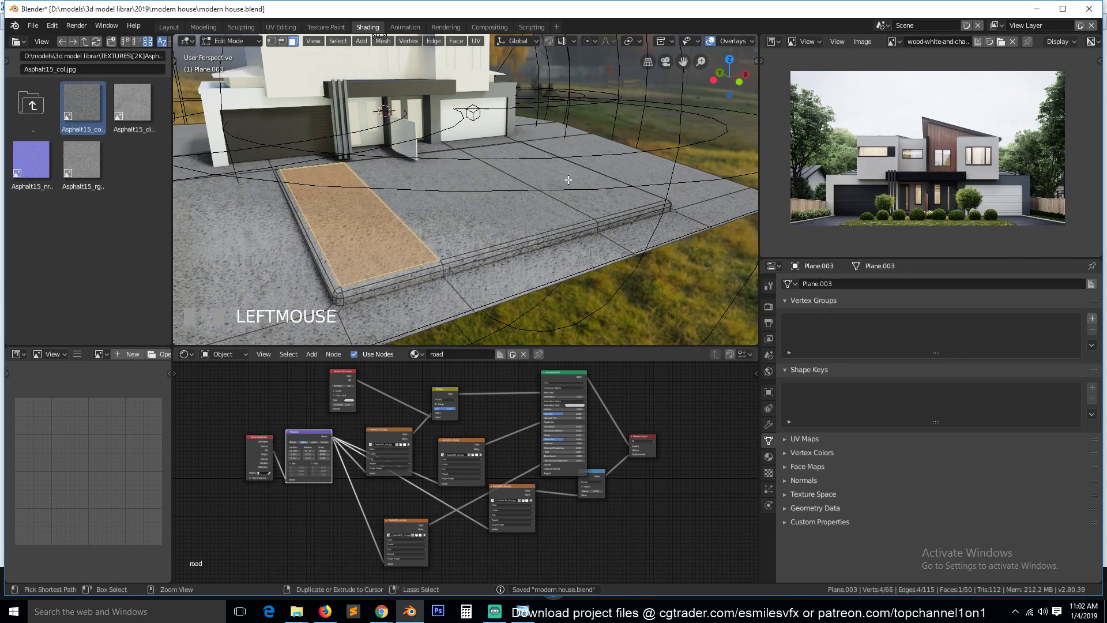
left_click(969, 294)
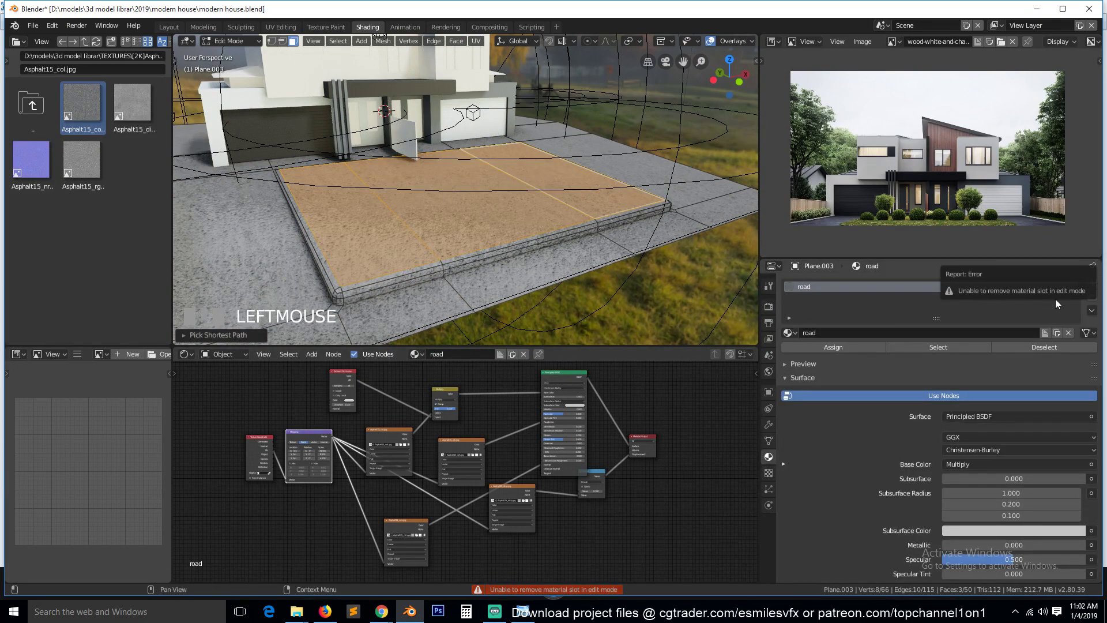
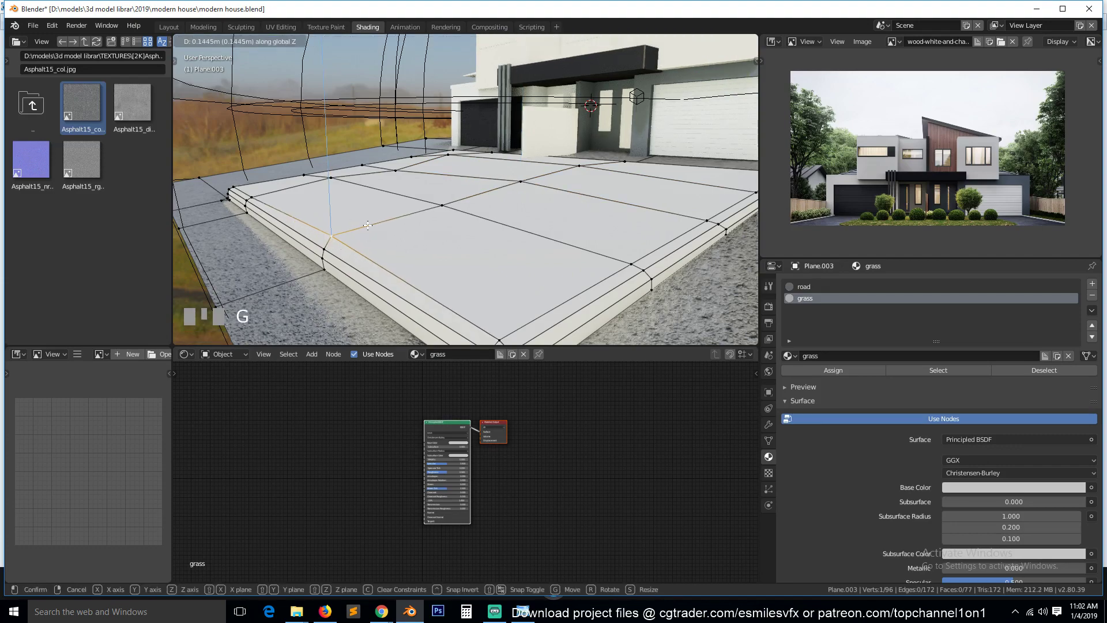
Add extra edge cuts across the slab top, leave Edit Mode and save the house file
key("Tab")
key("`")
scroll("down", 3)
key("Tab")
key("a")
key("Tab")
scroll("down", 3)
key("`")
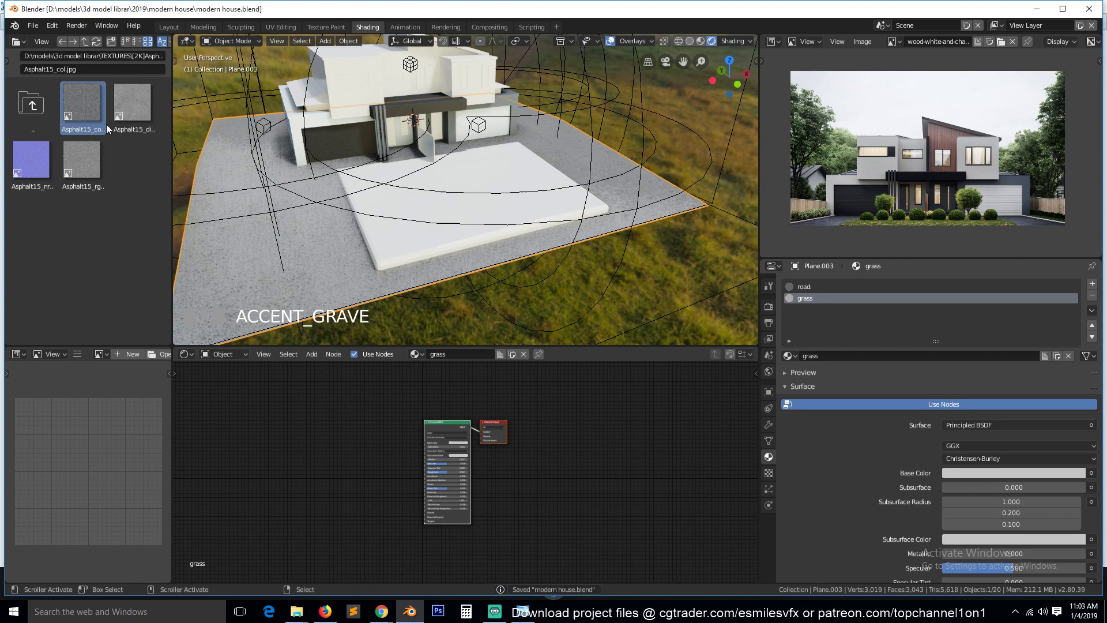
Paste the road material's nodes into the grass slot and delete all but the shader, output and divide node
left_click_drag(864, 299, 847, 293)
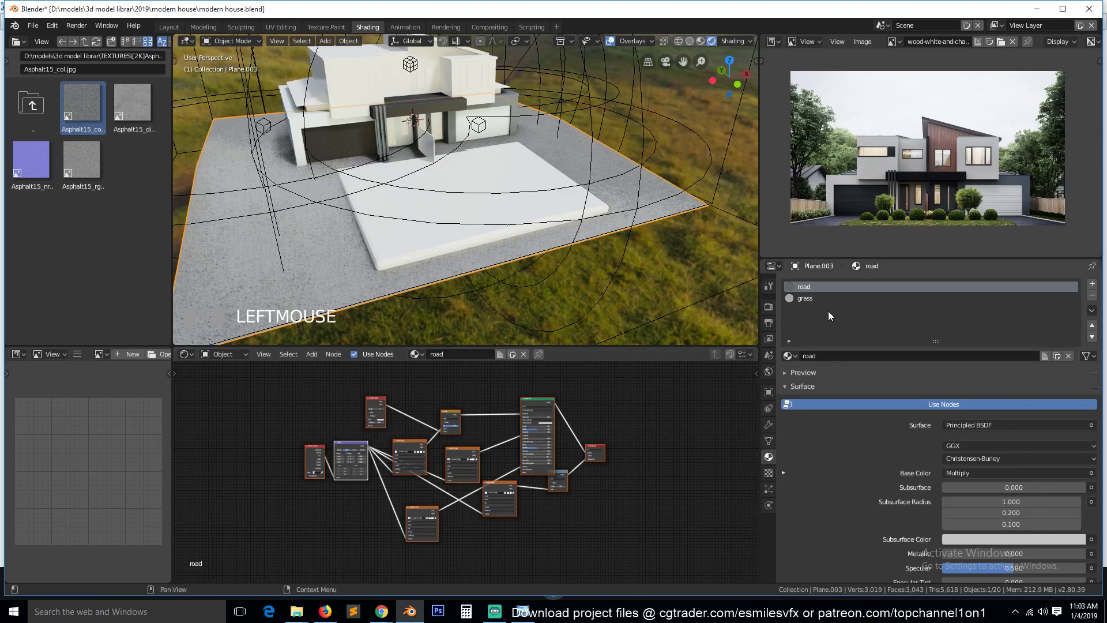
left_click(826, 301)
key("x")
key("ctrl+v")
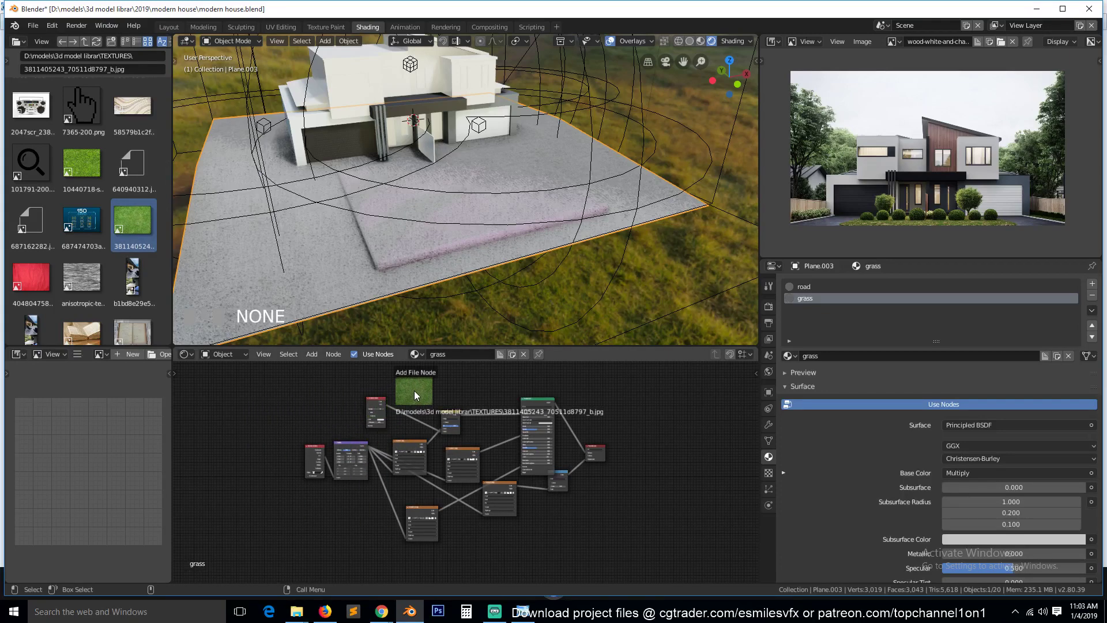
left_click(424, 432)
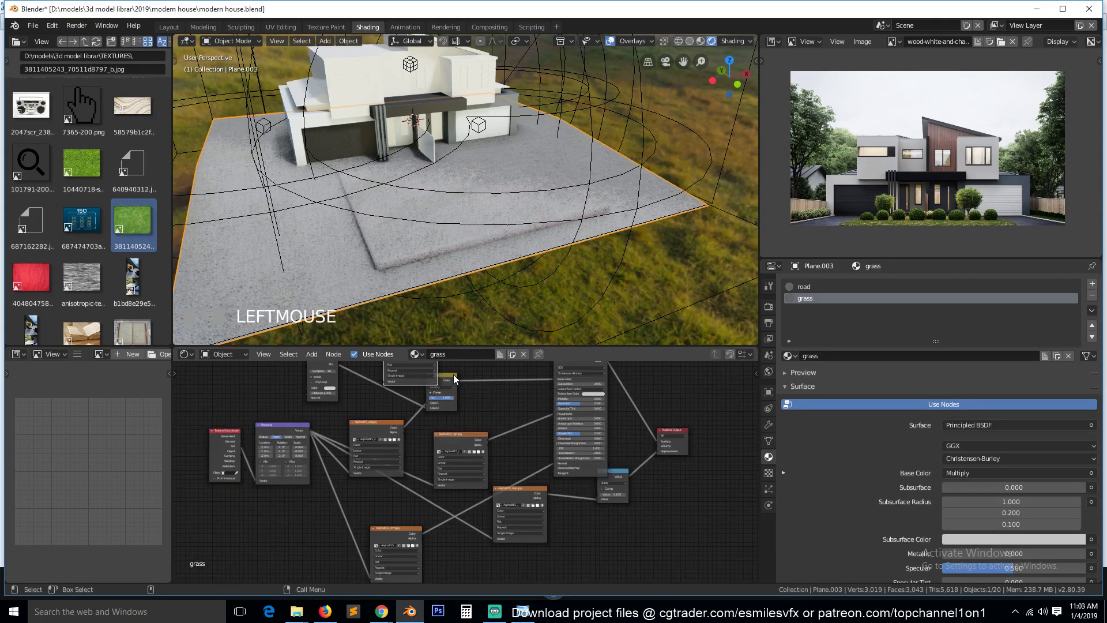
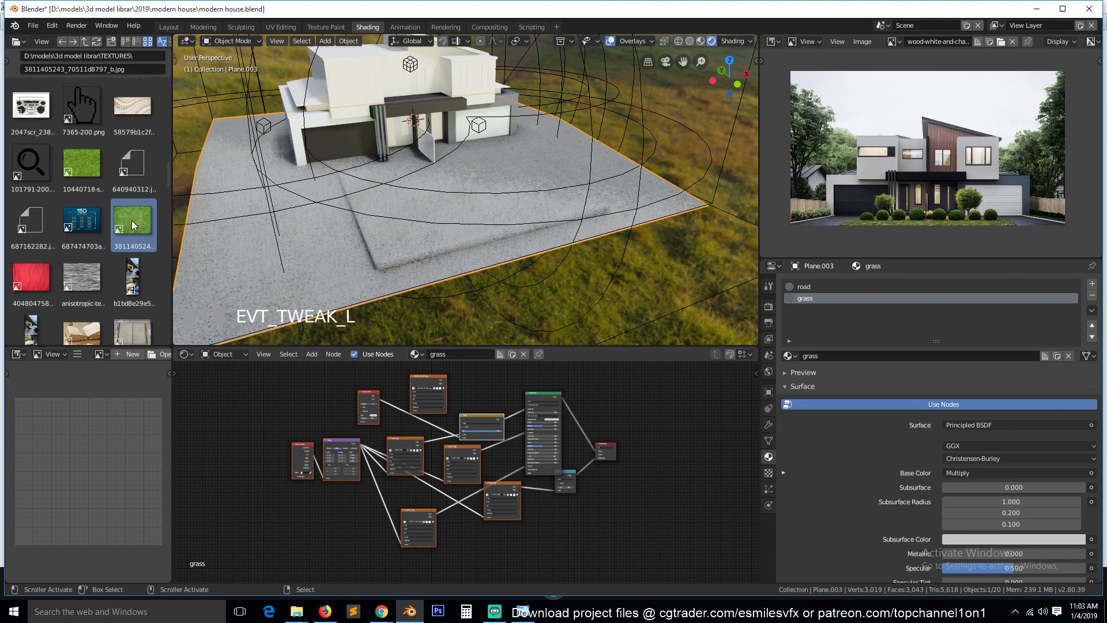
key("Delete")
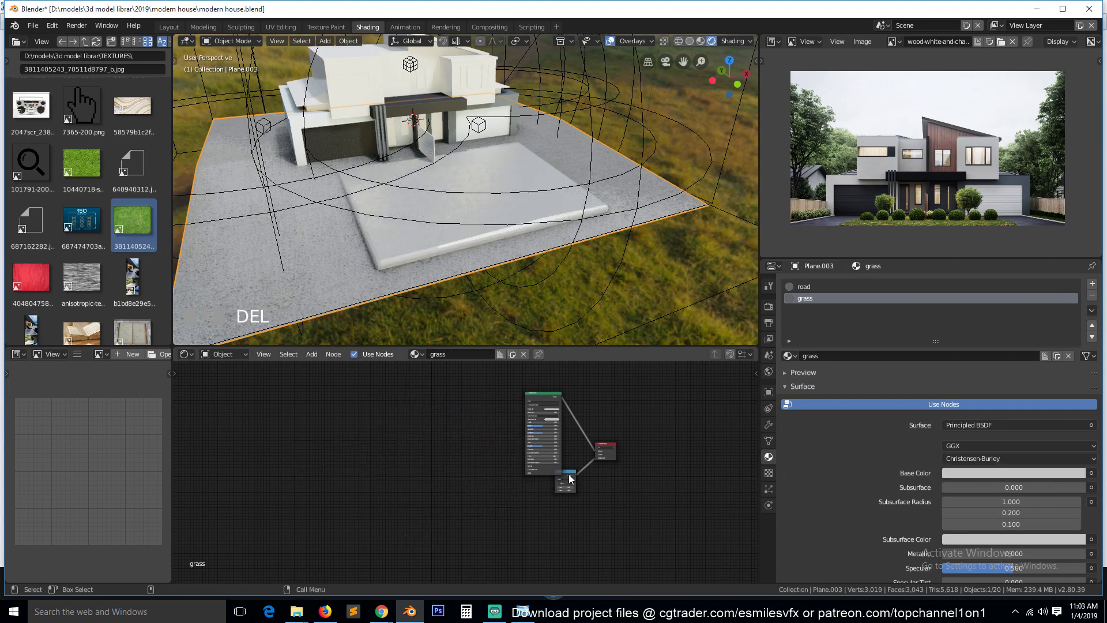
Bring the grass photo in as an image texture feeding the grass shader's Base Color
left_click_drag(589, 482, 565, 380)
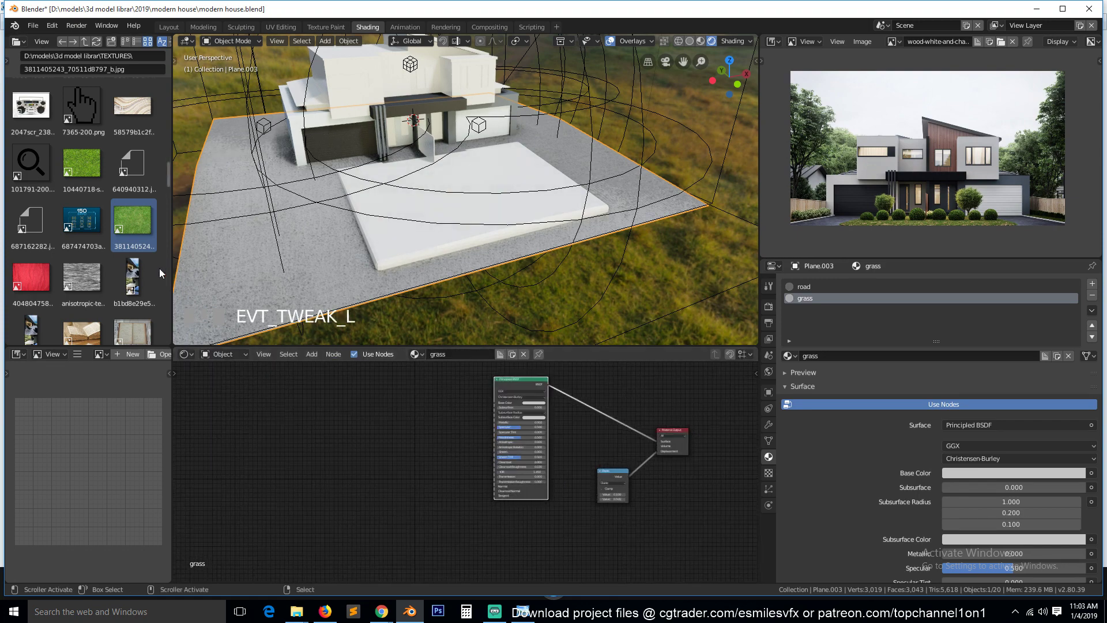
left_click(377, 436)
scroll("up", 3)
left_click_drag(505, 378, 409, 251)
scroll("up", 3)
key("`")
scroll("up", 3)
left_click_drag(436, 284, 345, 381)
Add Texture Coordinate and Mapping nodes to the grass image for tiling at scale 7.6
scroll("down", 3)
key("`")
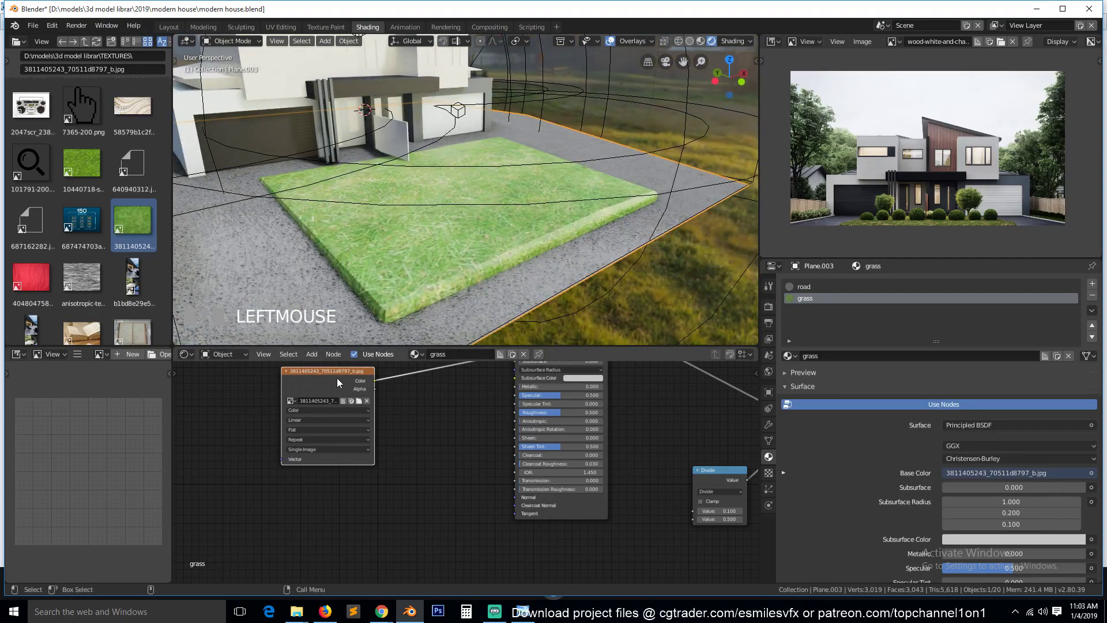
key("ctrl+t")
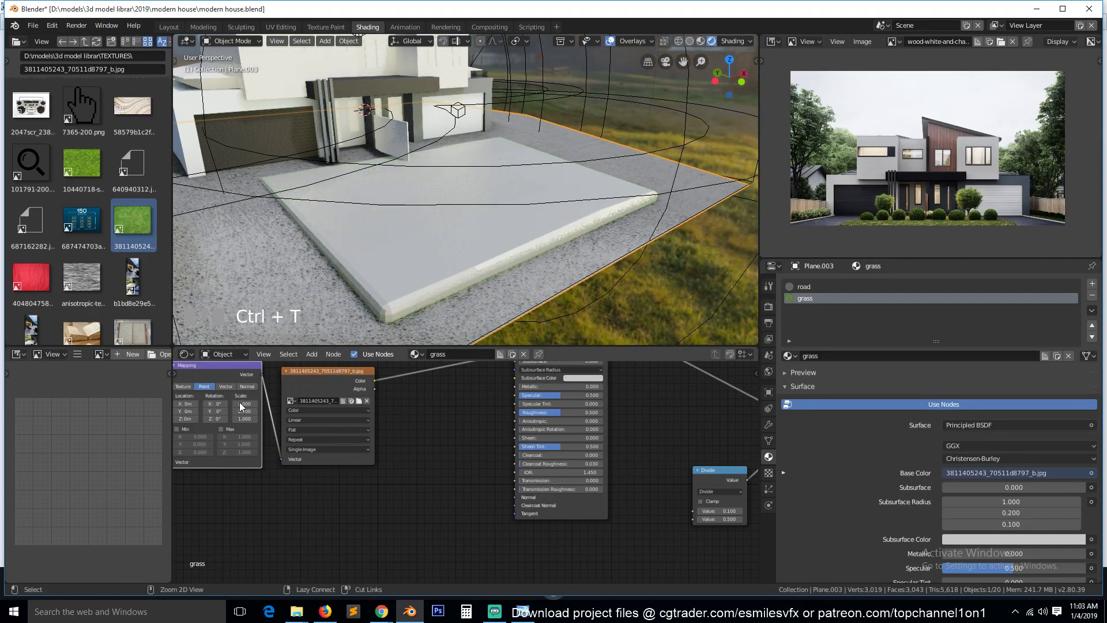
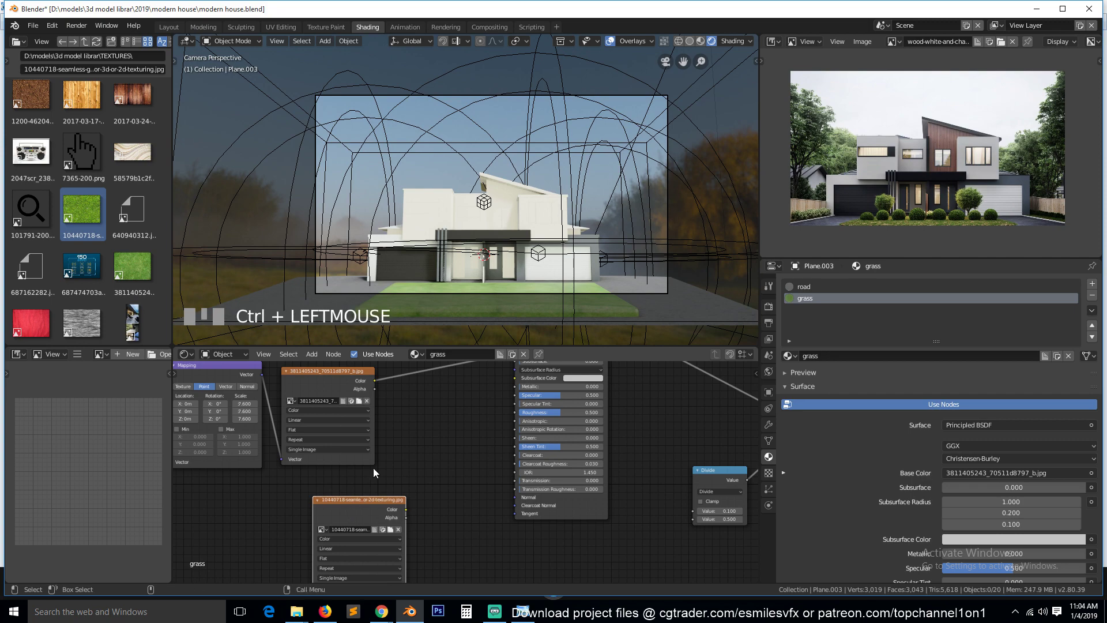
Lower the Mapping scale to 3 and preview the tiled grass image on the slab
key("`")
left_click(360, 509)
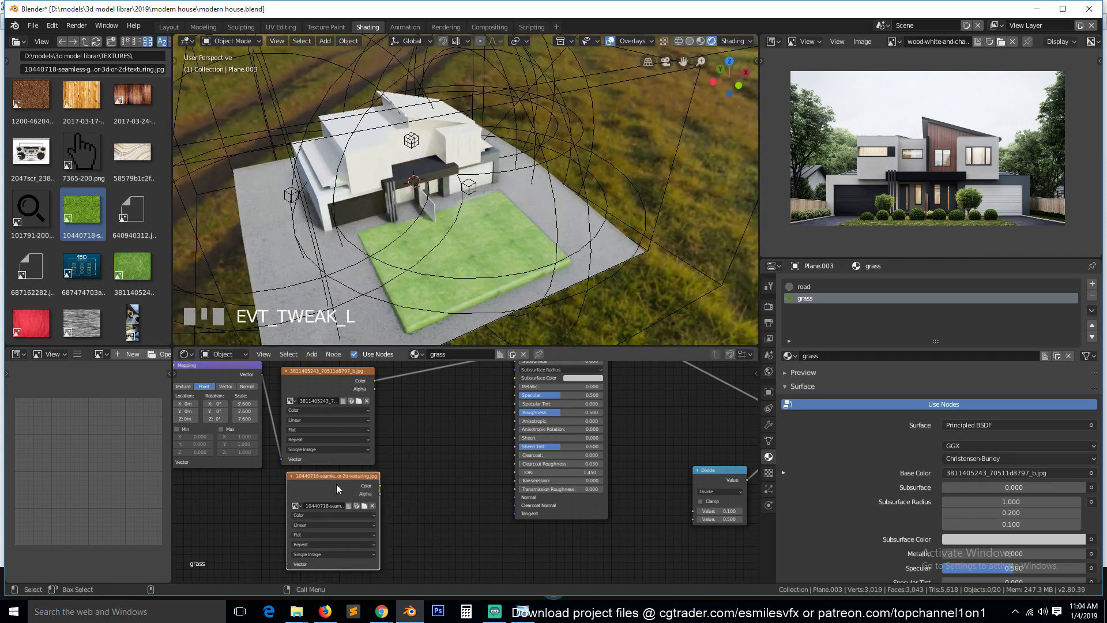
left_click(343, 488)
scroll("up", 3)
key("`")
left_click(341, 381)
left_click(340, 381)
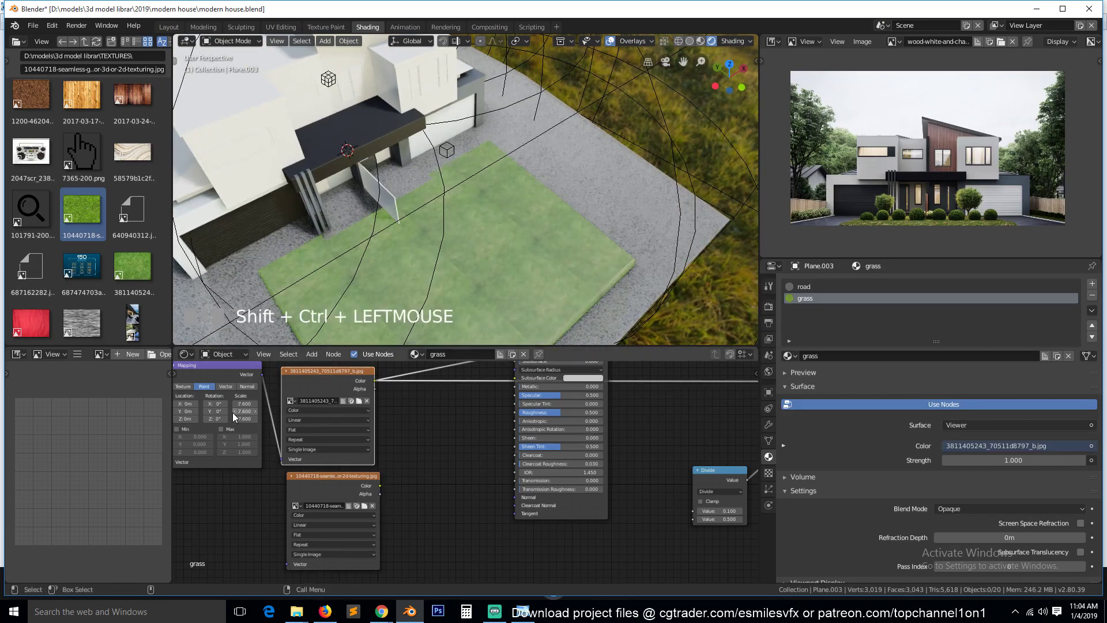
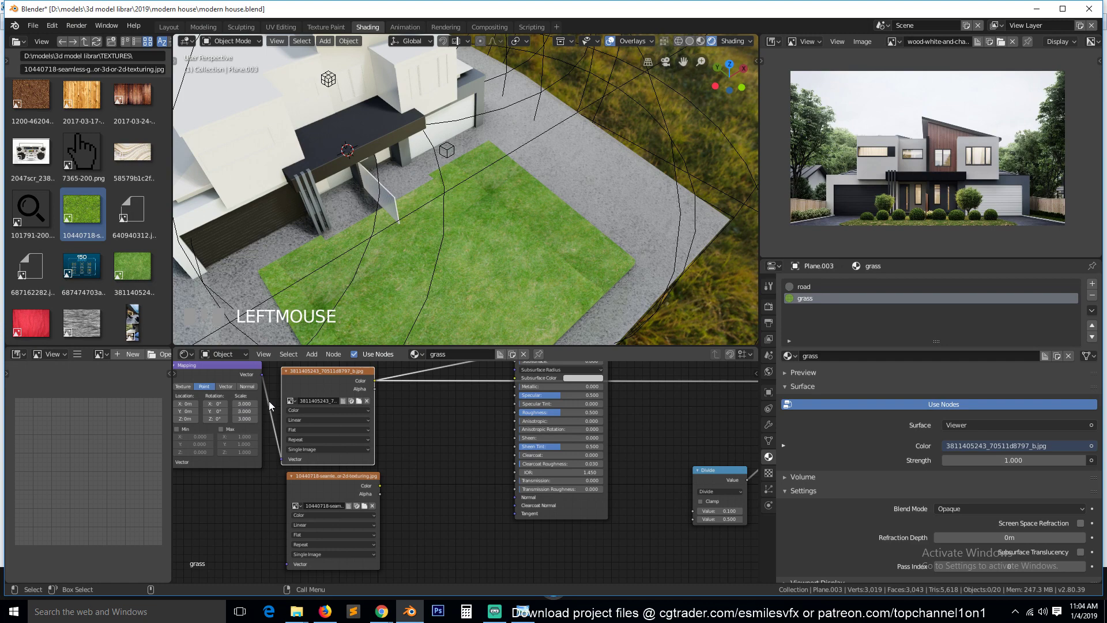
Share the Mapping vector with the second grass image and bring in a third image texture
left_click_drag(270, 414, 352, 379)
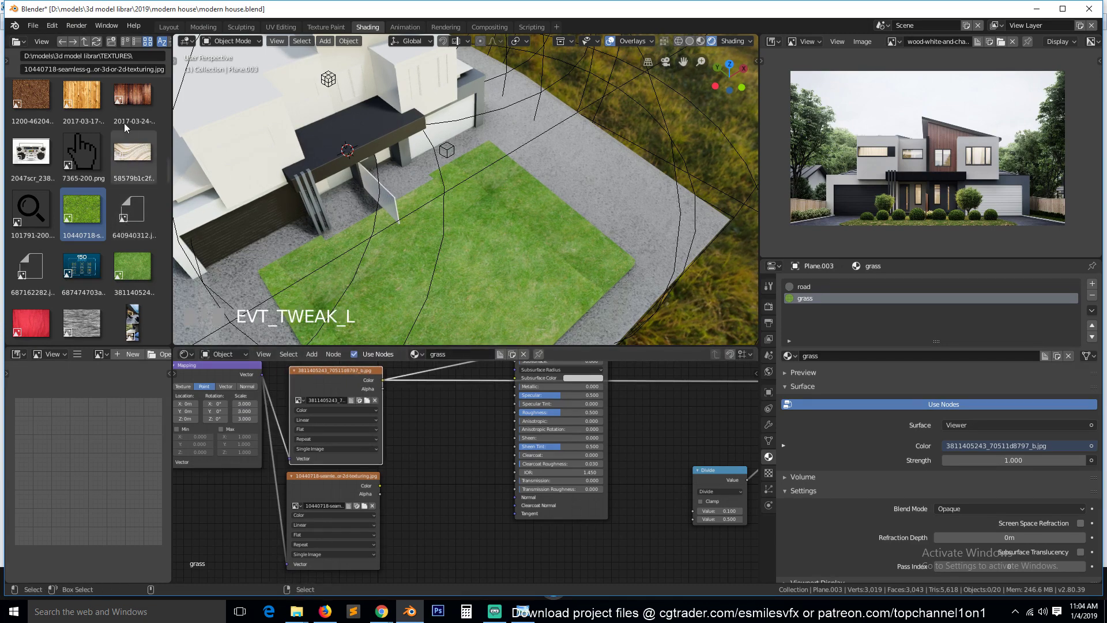
left_click(442, 446)
left_click(576, 503)
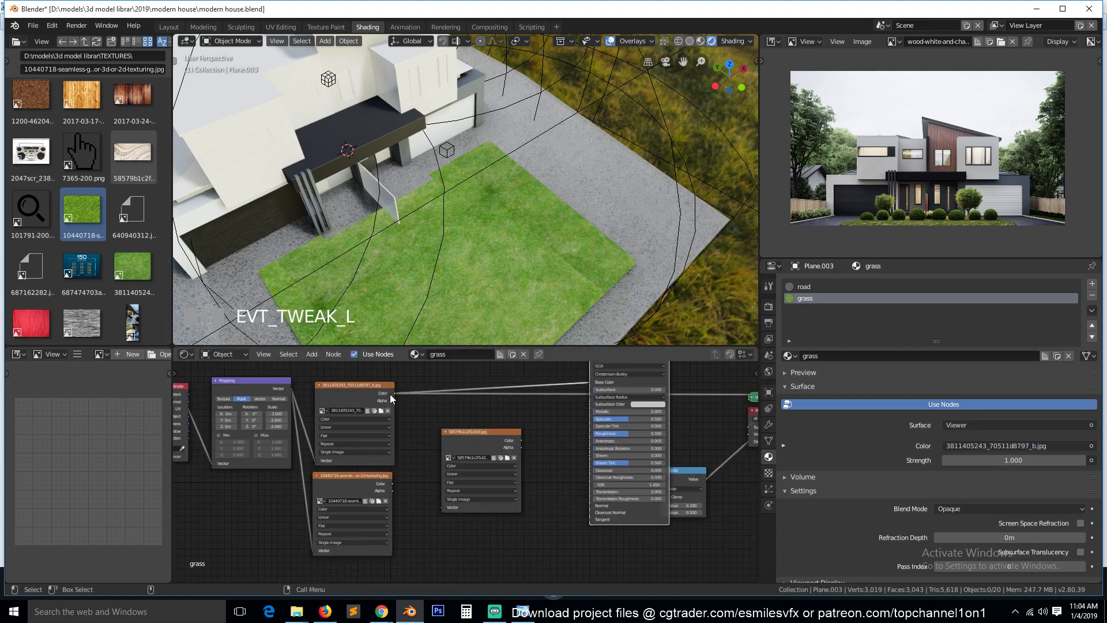
left_click_drag(457, 444, 405, 409)
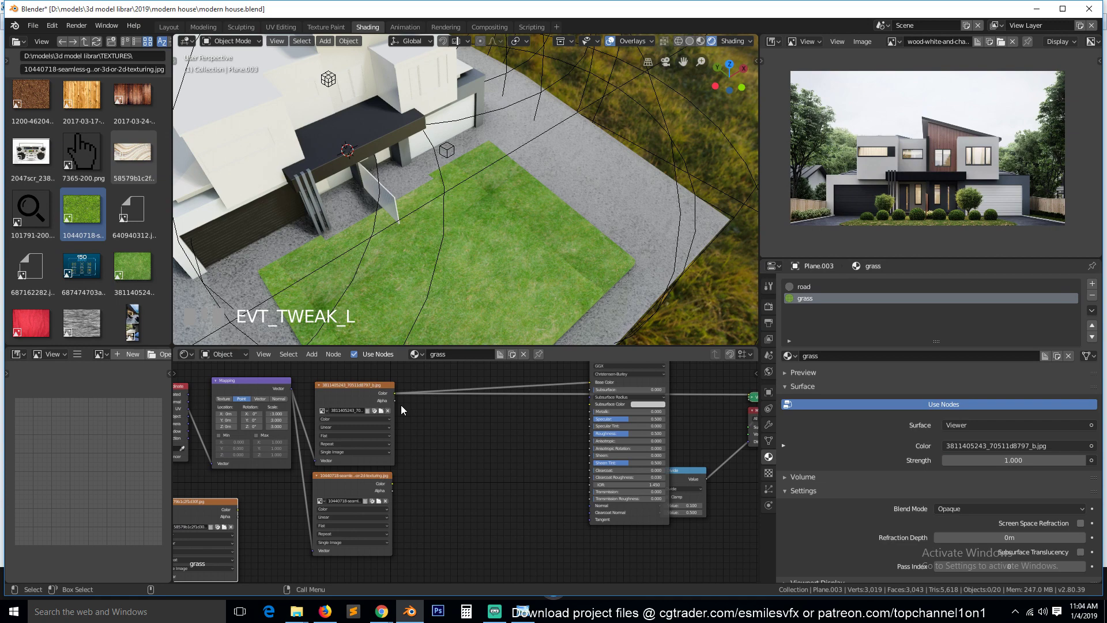
Add a MixRGB node blending the two grass images through Color1 and Color2, previewing the striped image
left_click_drag(375, 399, 419, 427)
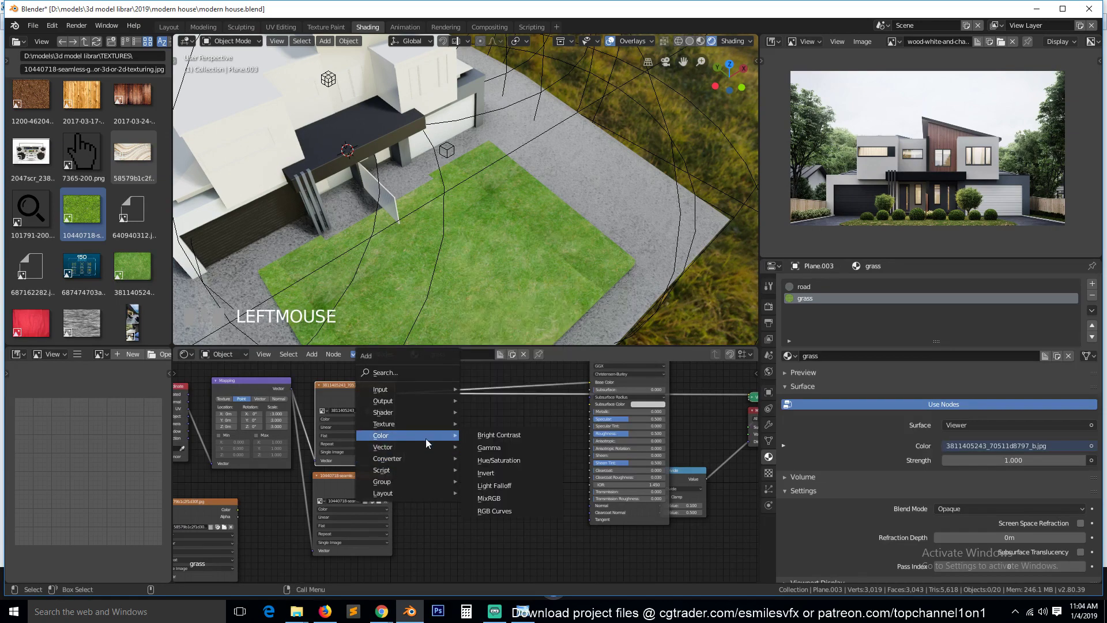
left_click(461, 422)
left_click_drag(399, 396, 514, 427)
left_click_drag(517, 429, 519, 438)
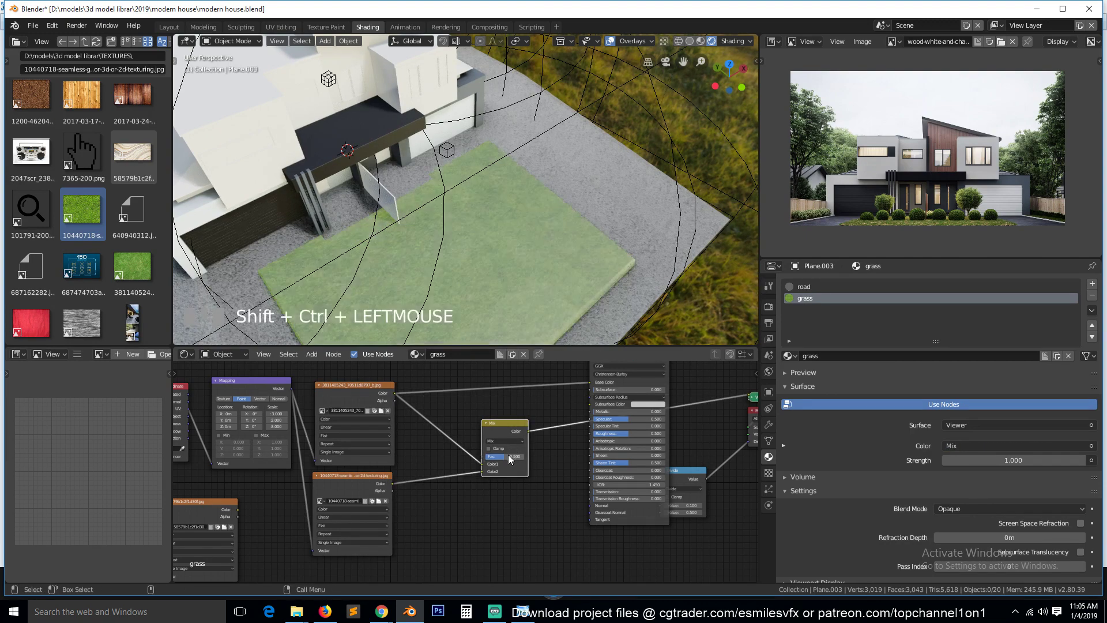
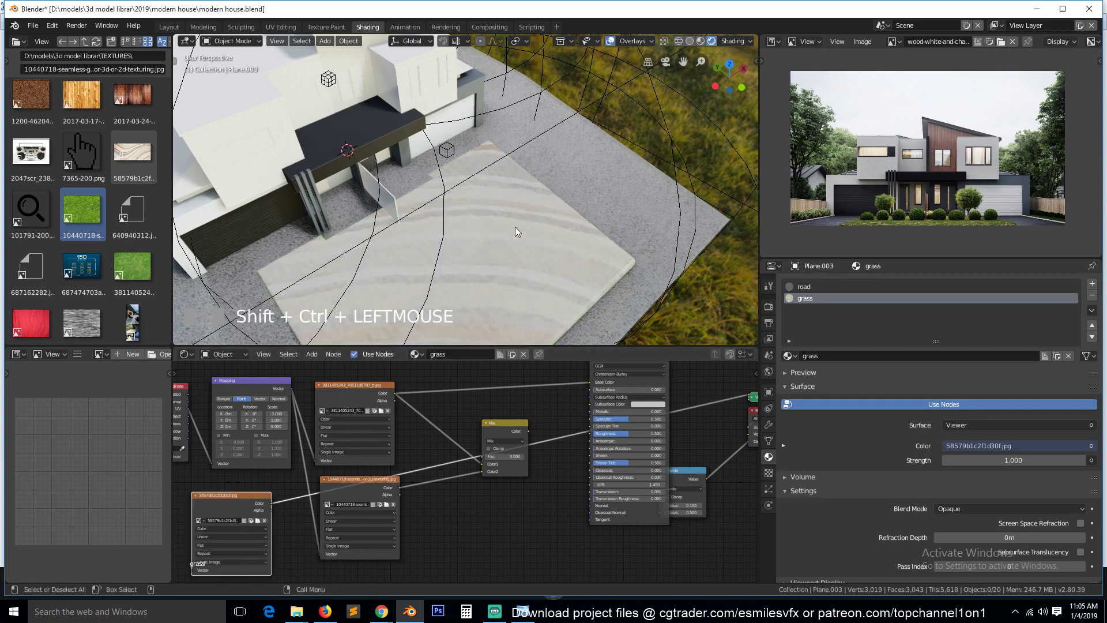
key("`")
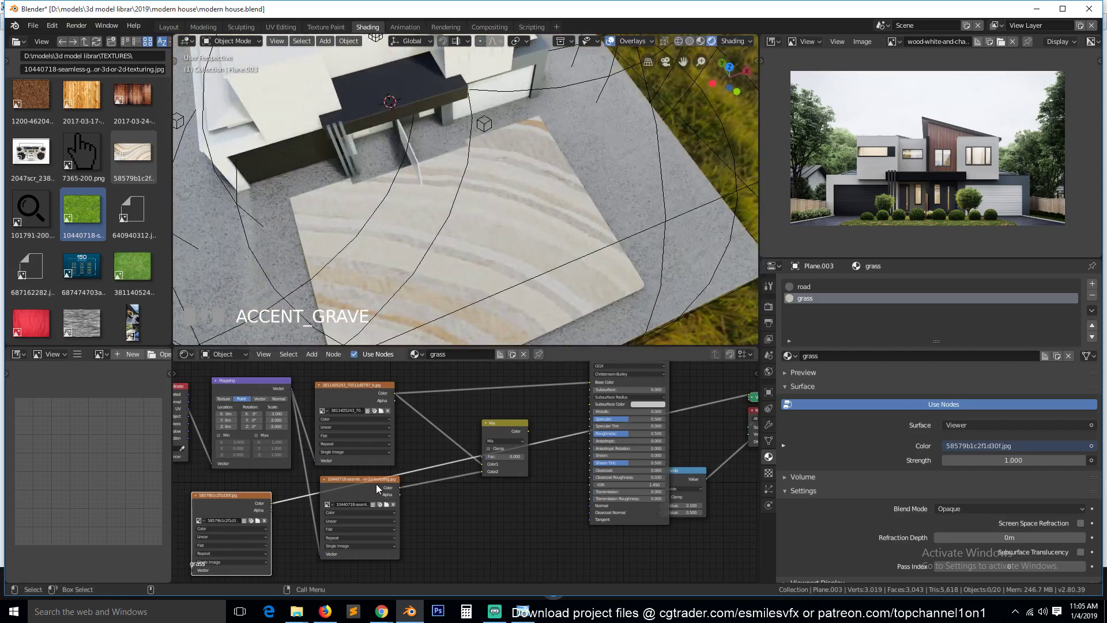
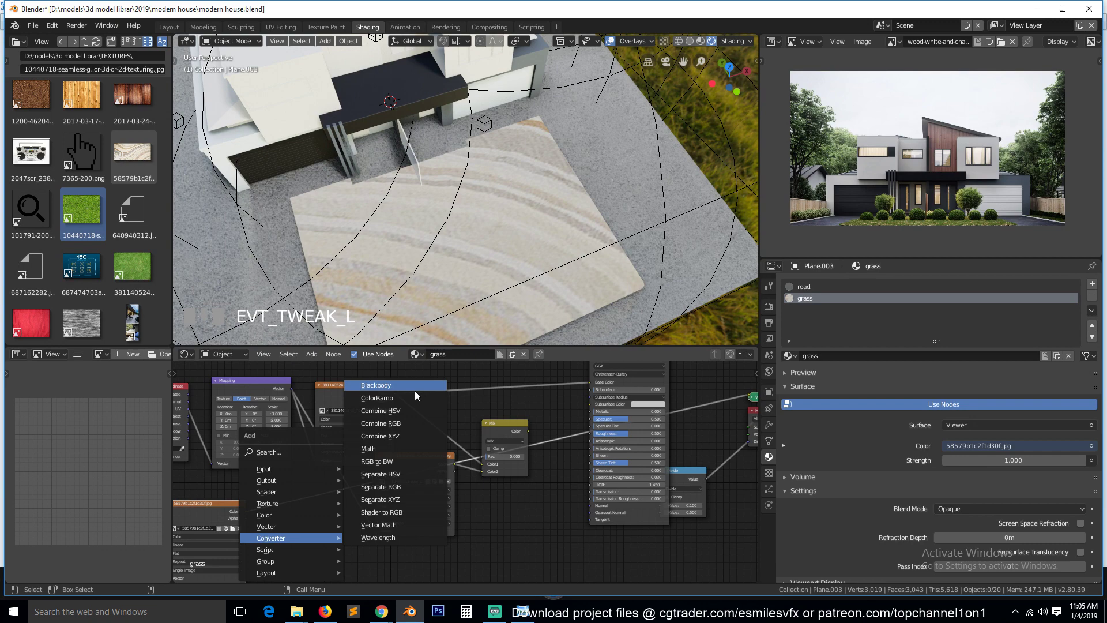
Route the striped image through a ColorRamp into the Mix factor as the grass blend mask
left_click(264, 493)
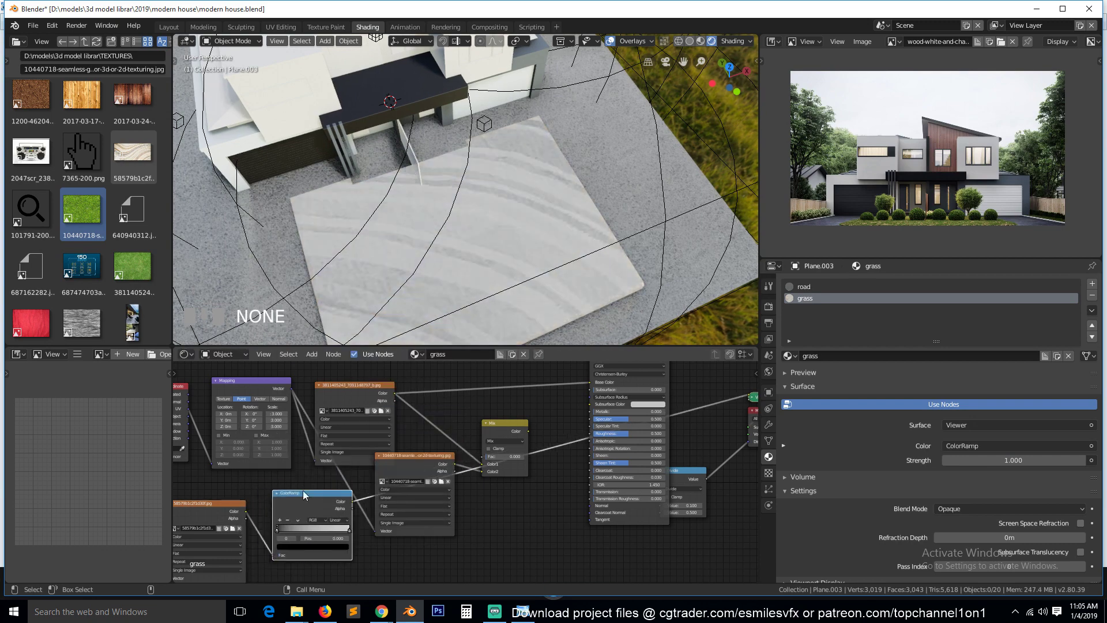
left_click_drag(290, 531, 430, 481)
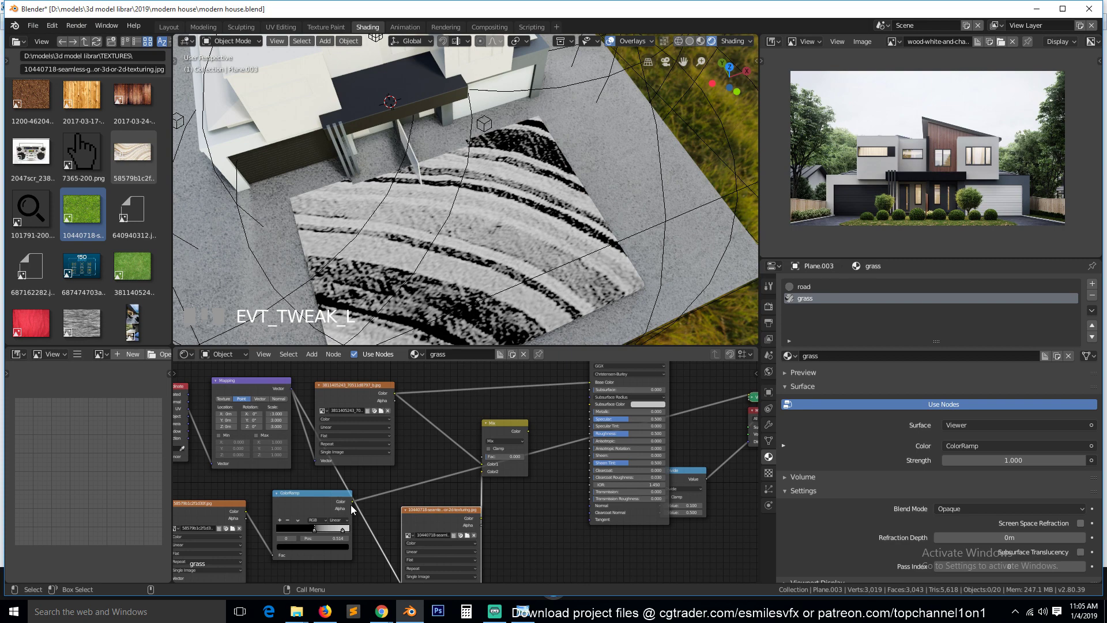
left_click_drag(395, 477, 509, 430)
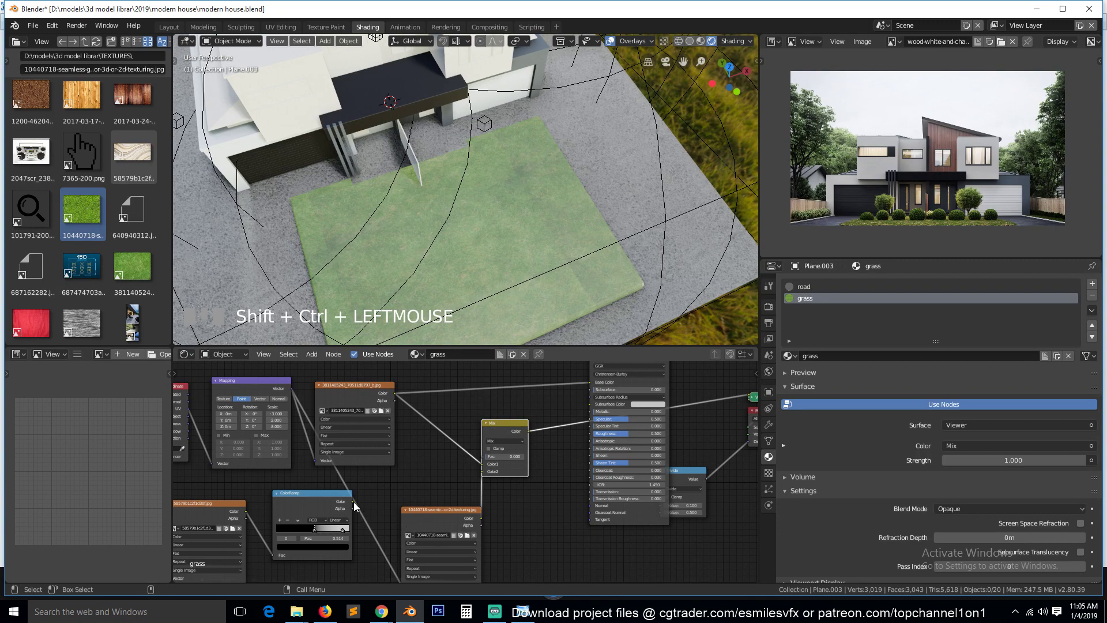
left_click_drag(358, 504, 495, 218)
key("`")
scroll("up", 3)
key("`")
scroll("up", 3)
Rearrange the node tree, check the patch from the camera view and add another image texture node
key("`")
scroll("down", 3)
scroll("down", 3)
key("`")
left_click_drag(461, 263, 294, 394)
key("KP_0")
key("`")
left_click_drag(426, 240, 453, 272)
key("`")
left_click(308, 387)
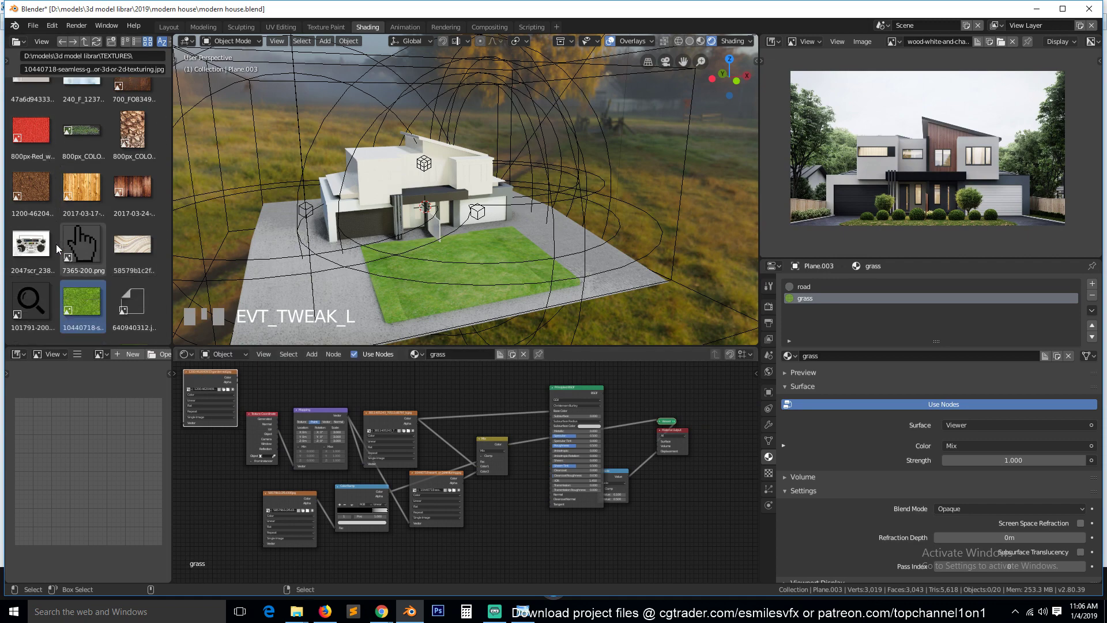
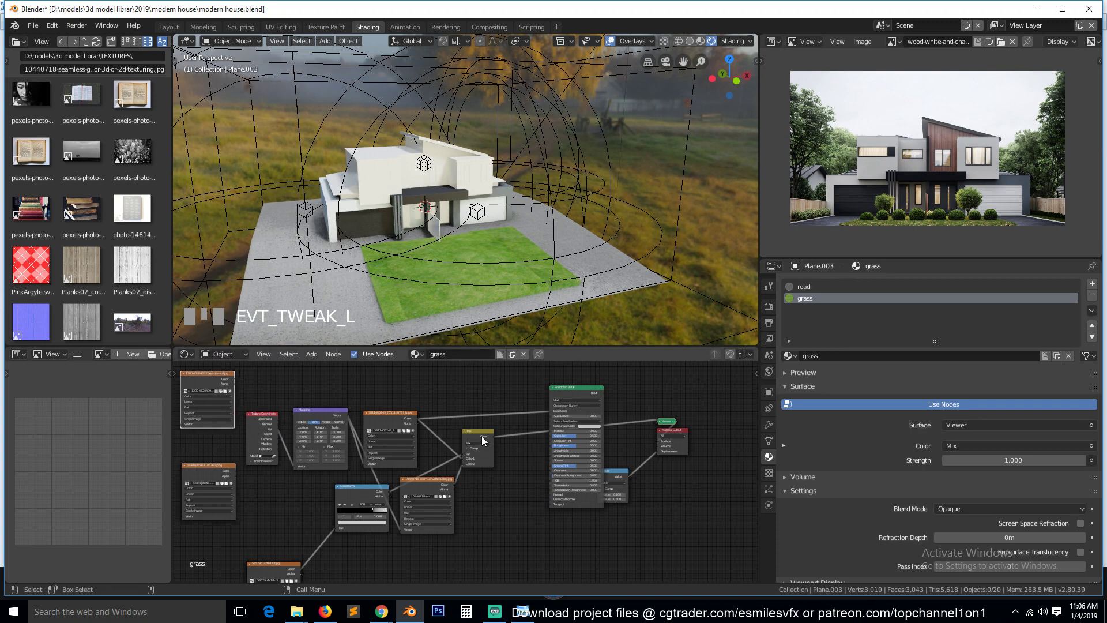
Add a second MixRGB node to combine with the blended grass output
left_click(485, 440)
left_click(595, 396)
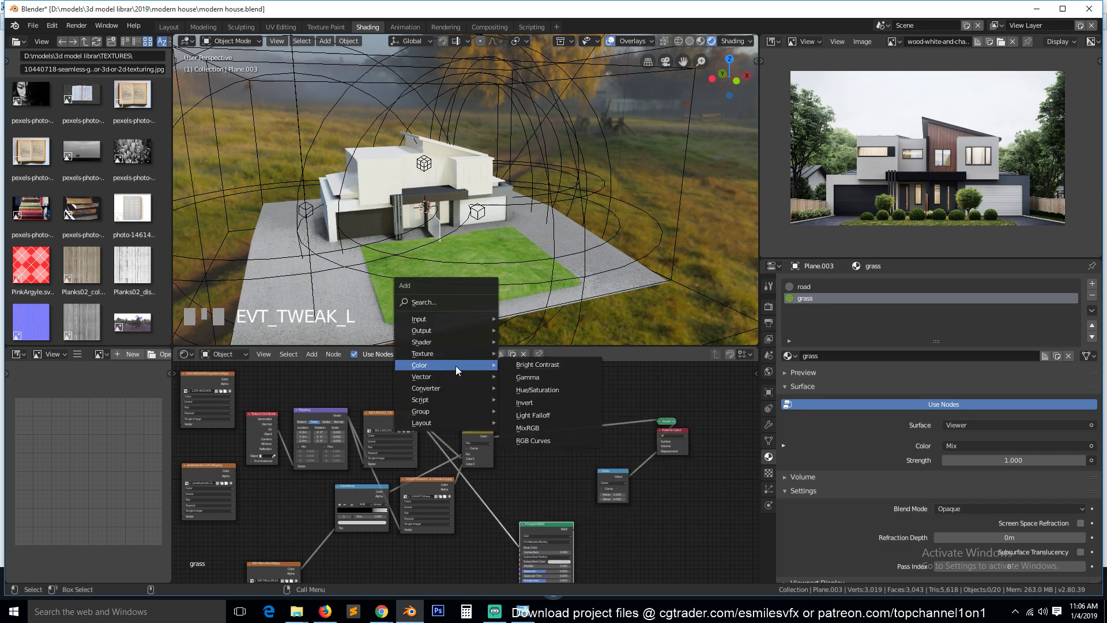
left_click(568, 415)
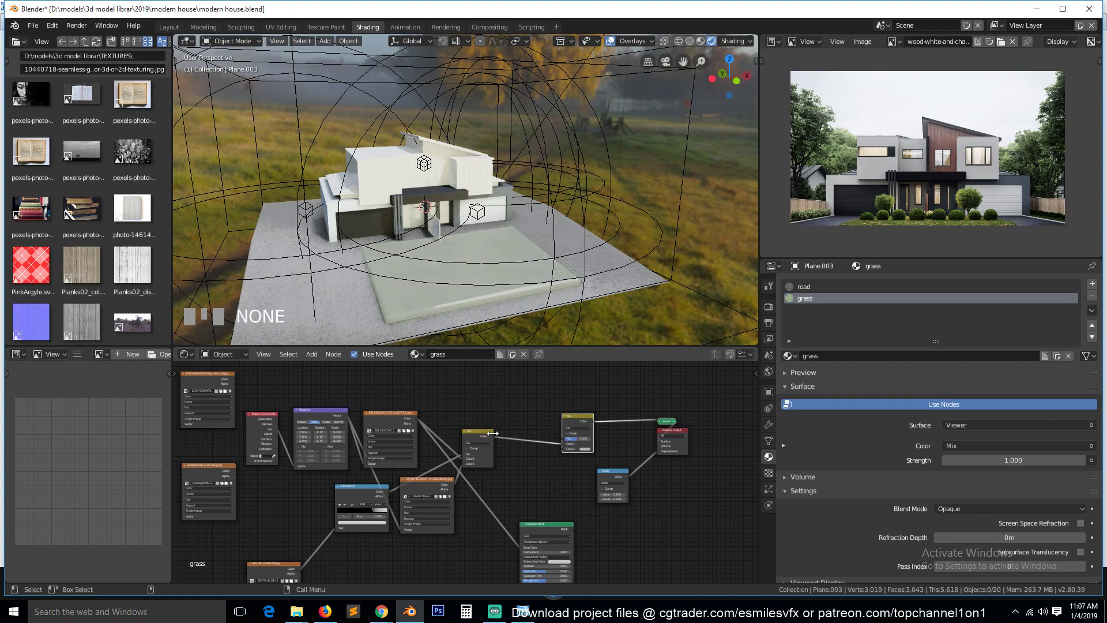
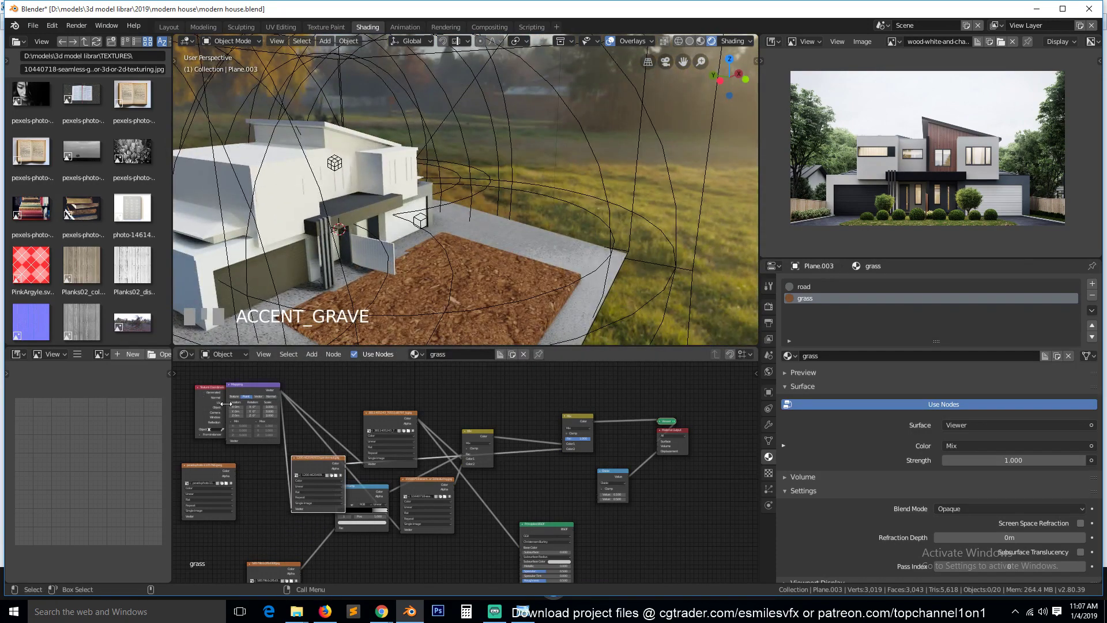
Preview the garden soil texture on the patch and feed it from the Mapping node's vector
left_click(314, 466)
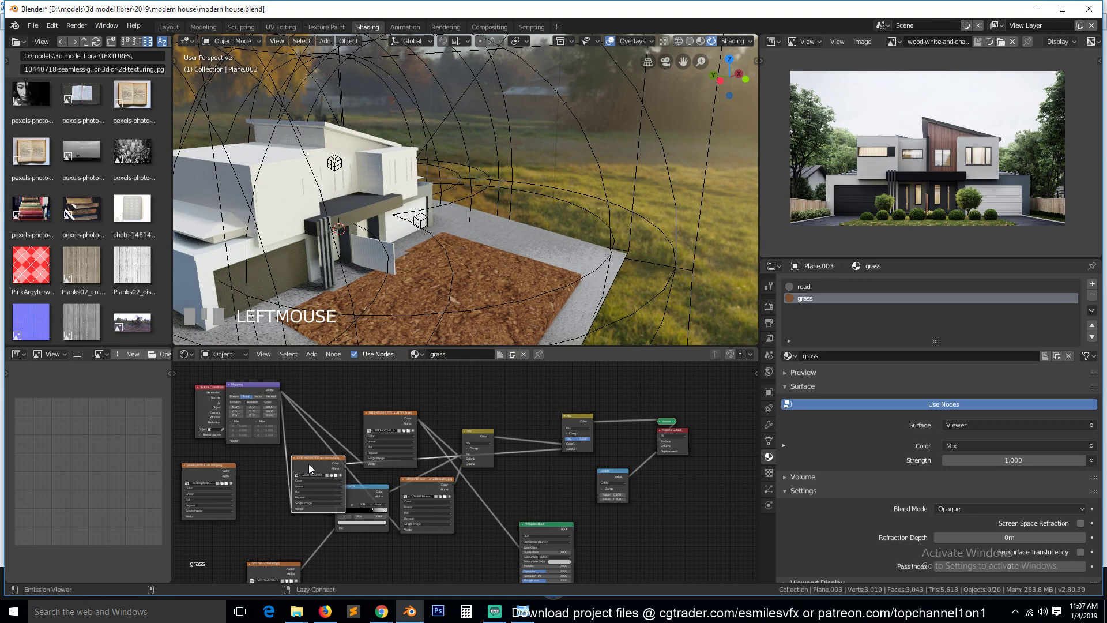
left_click(314, 467)
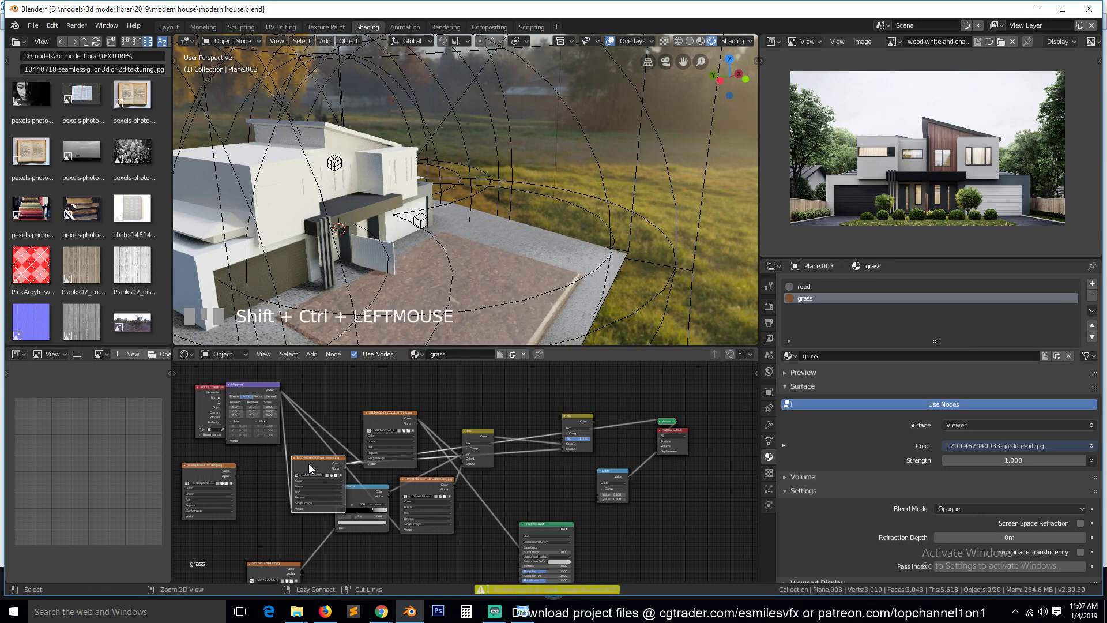
left_click(314, 467)
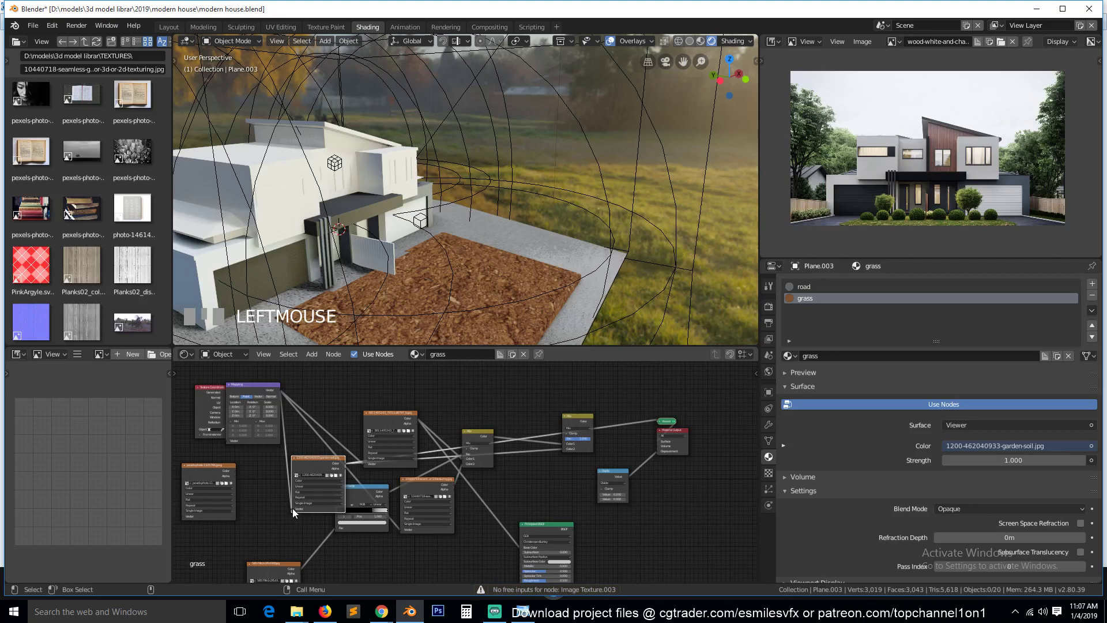
left_click_drag(295, 509, 318, 466)
left_click(319, 465)
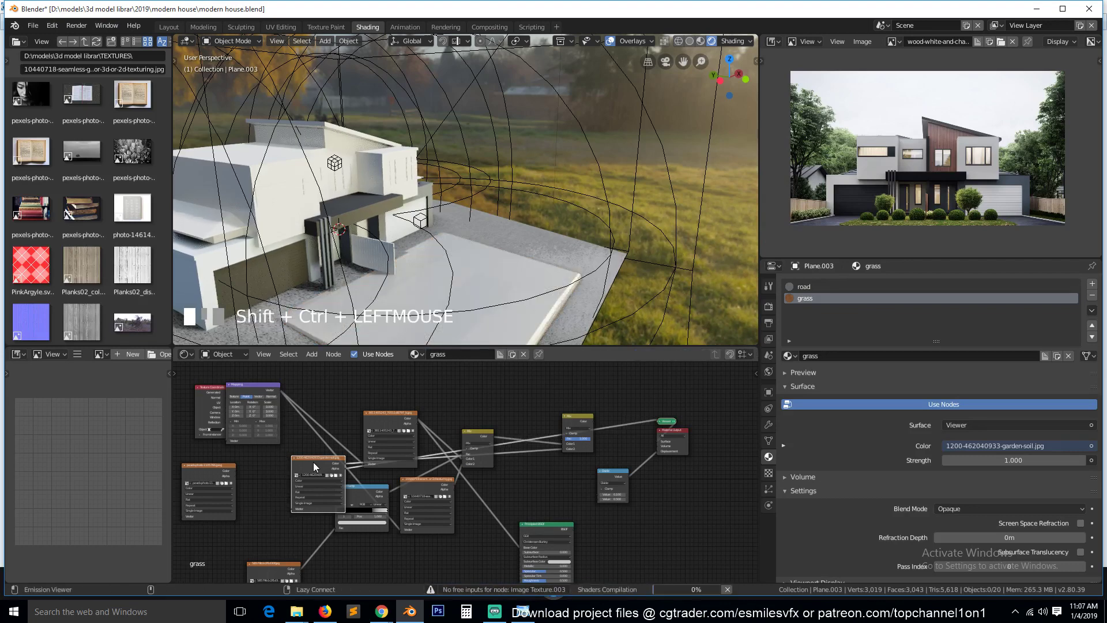
Give the soil texture its own Texture Coordinate and Mapping nodes with a raised tiling scale
key("ctrl+t")
left_click(249, 467)
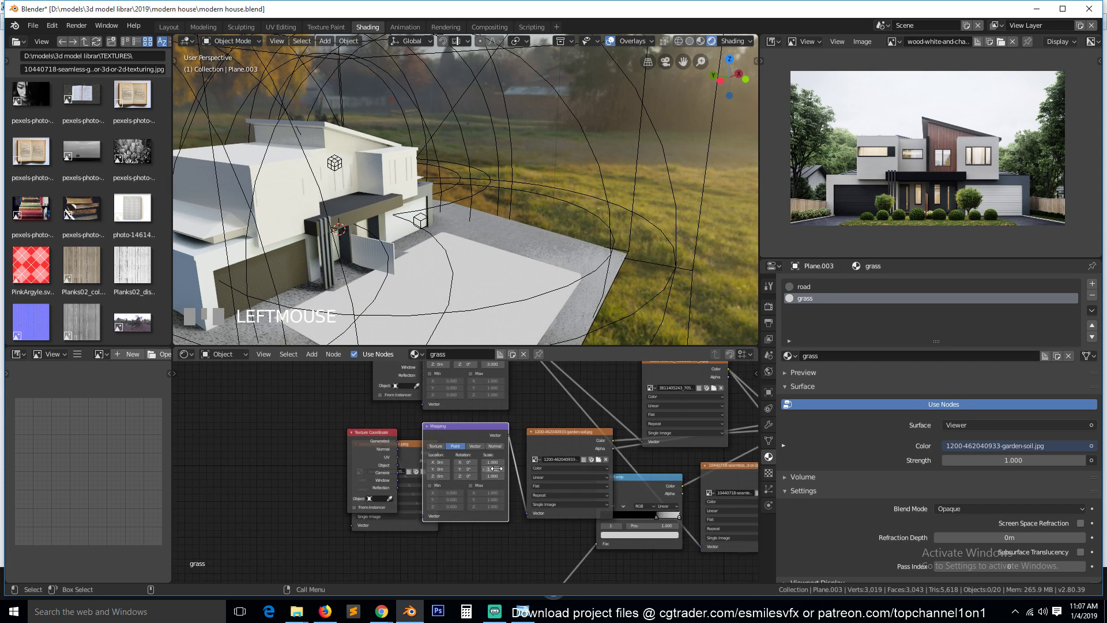
left_click(565, 443)
left_click(576, 439)
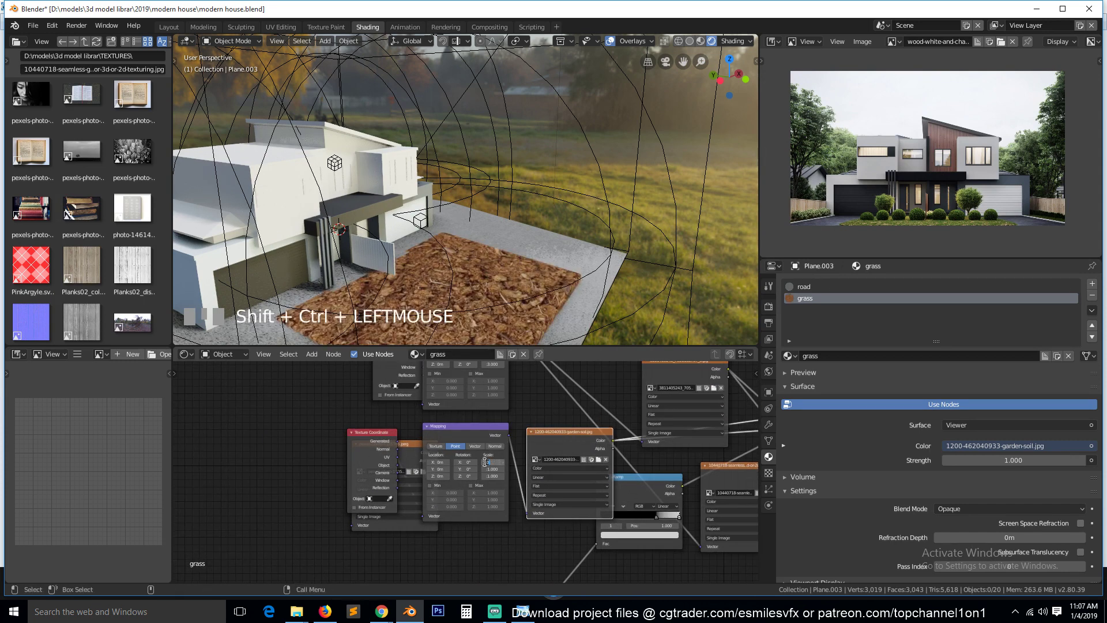
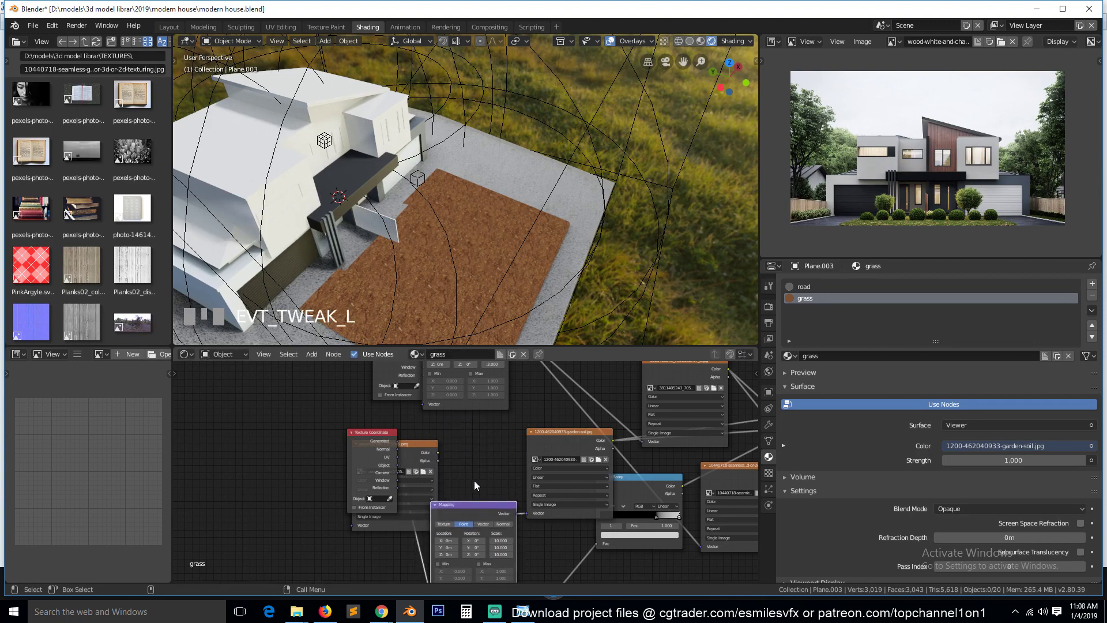
Preview the black-and-white mask, insert a new MixRGB node into the texture link and preview it
left_click(415, 454)
left_click(358, 448)
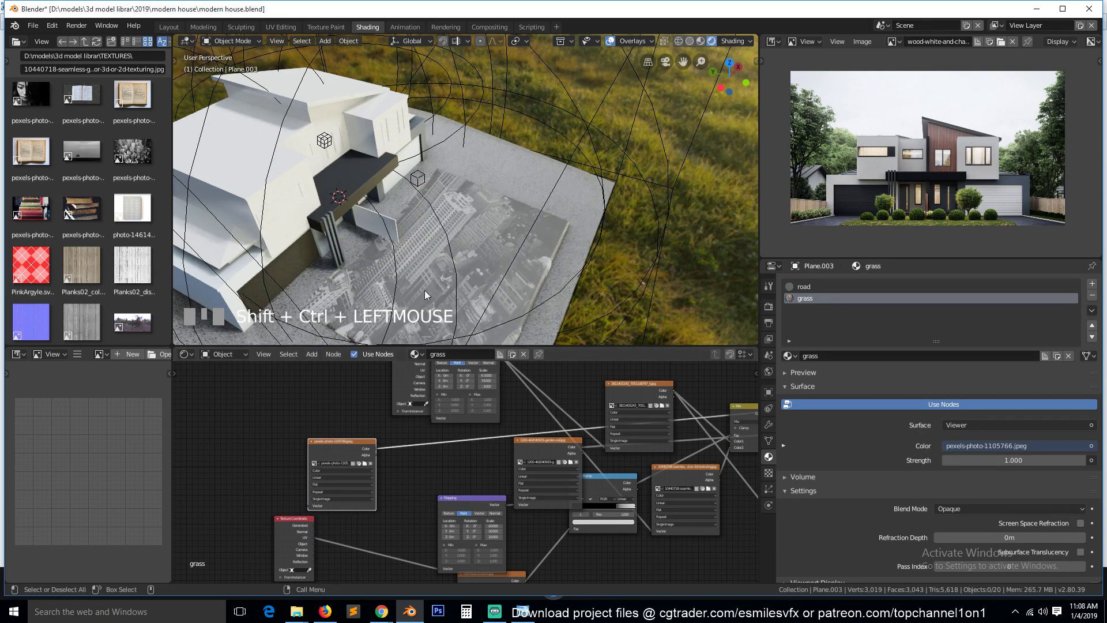
scroll("down", 3)
key("`")
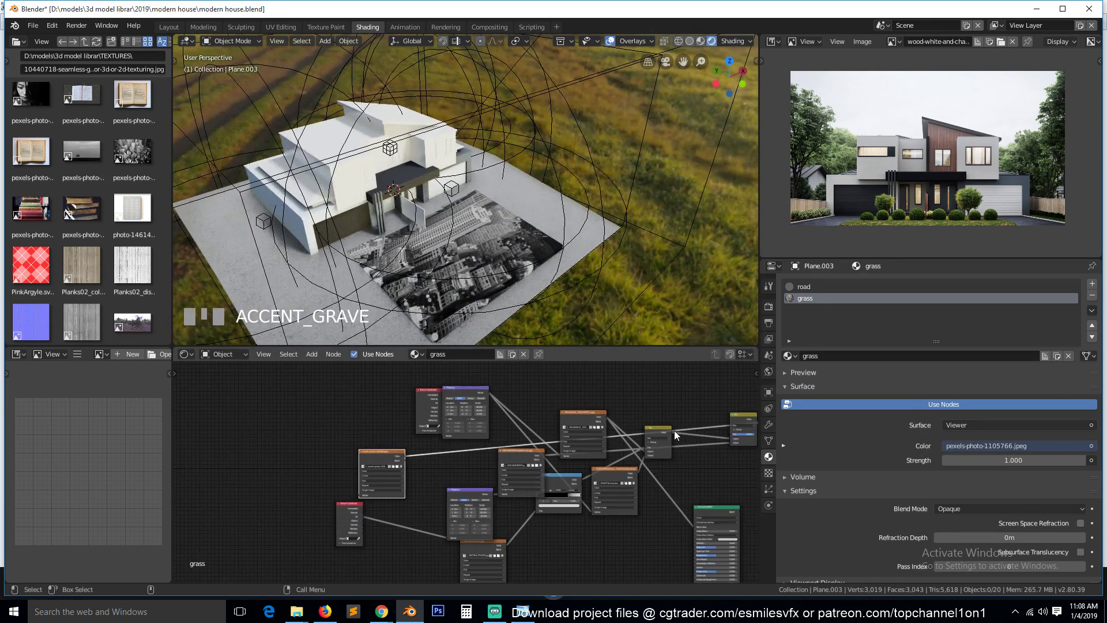
left_click(666, 440)
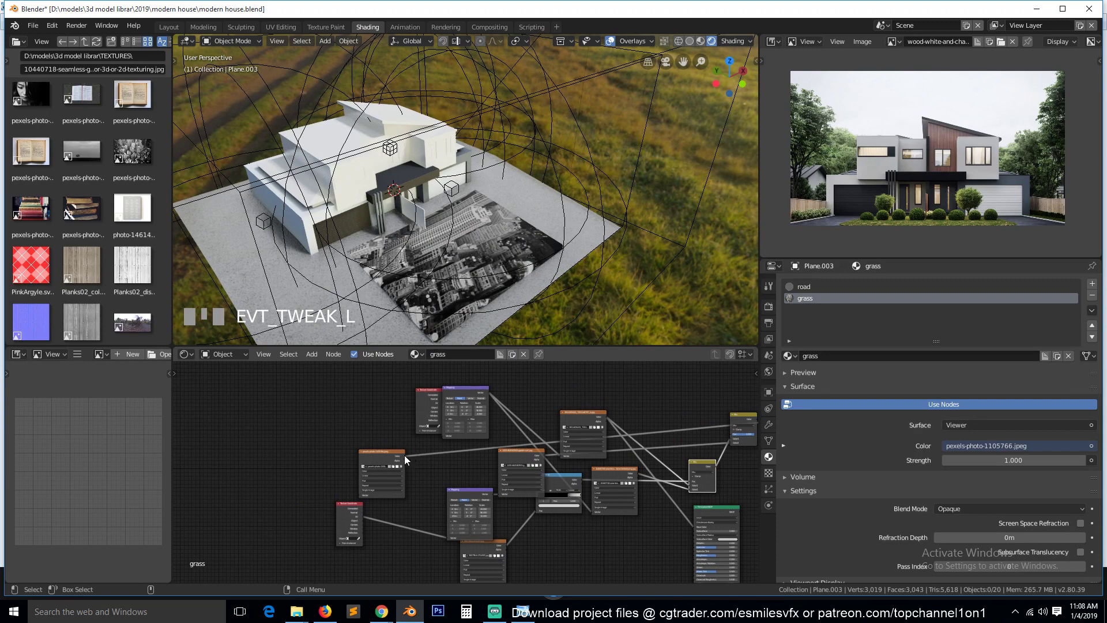
left_click_drag(414, 459, 712, 467)
left_click(697, 398)
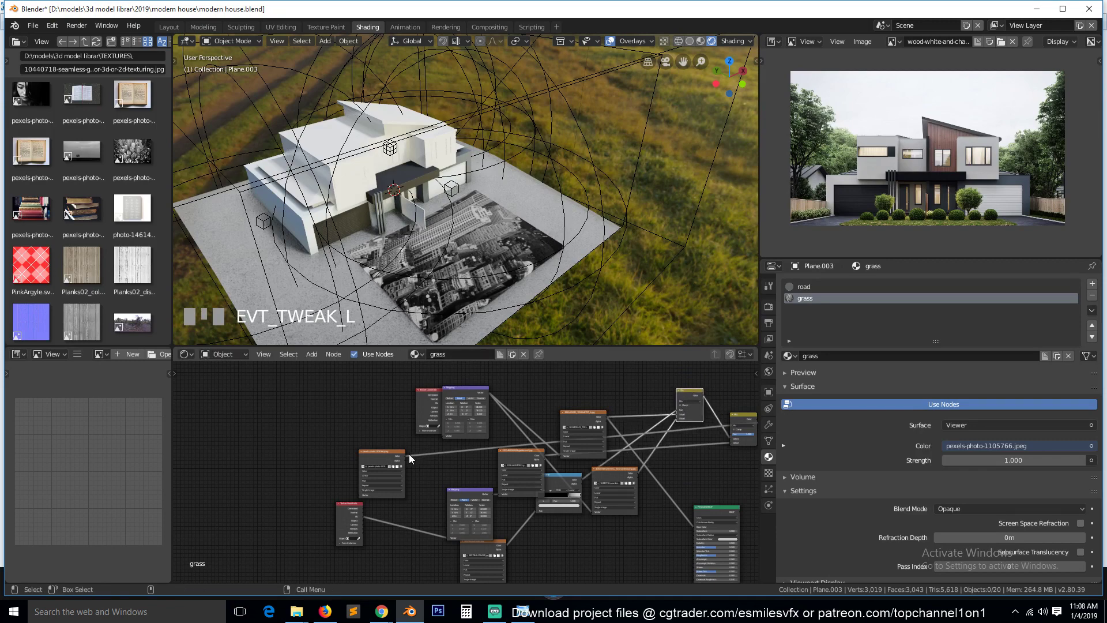
left_click(385, 457)
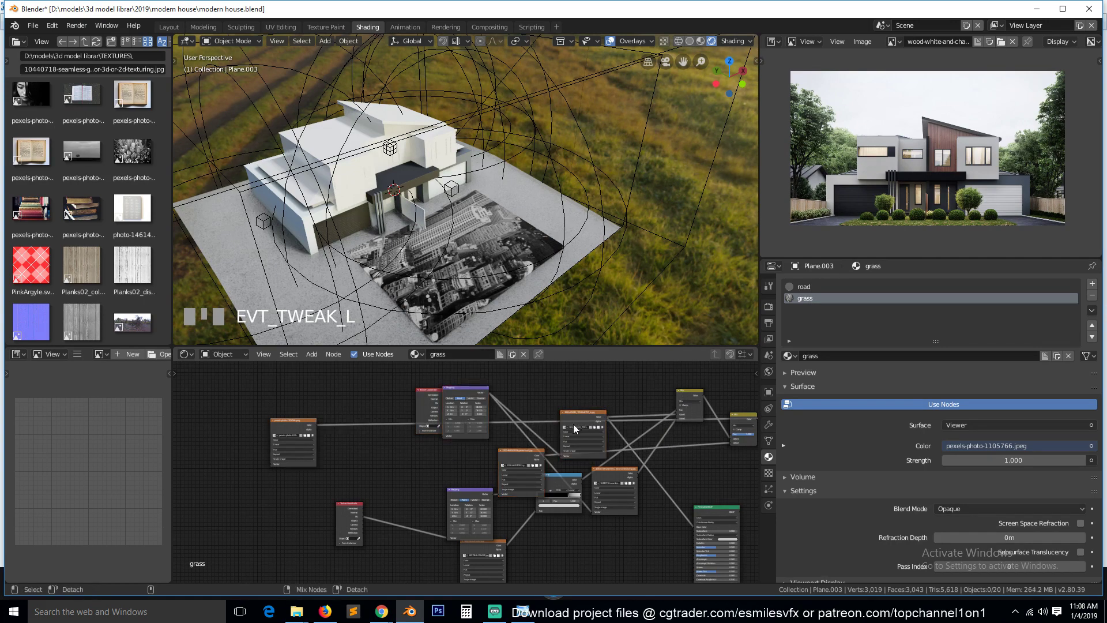
left_click_drag(343, 423, 694, 394)
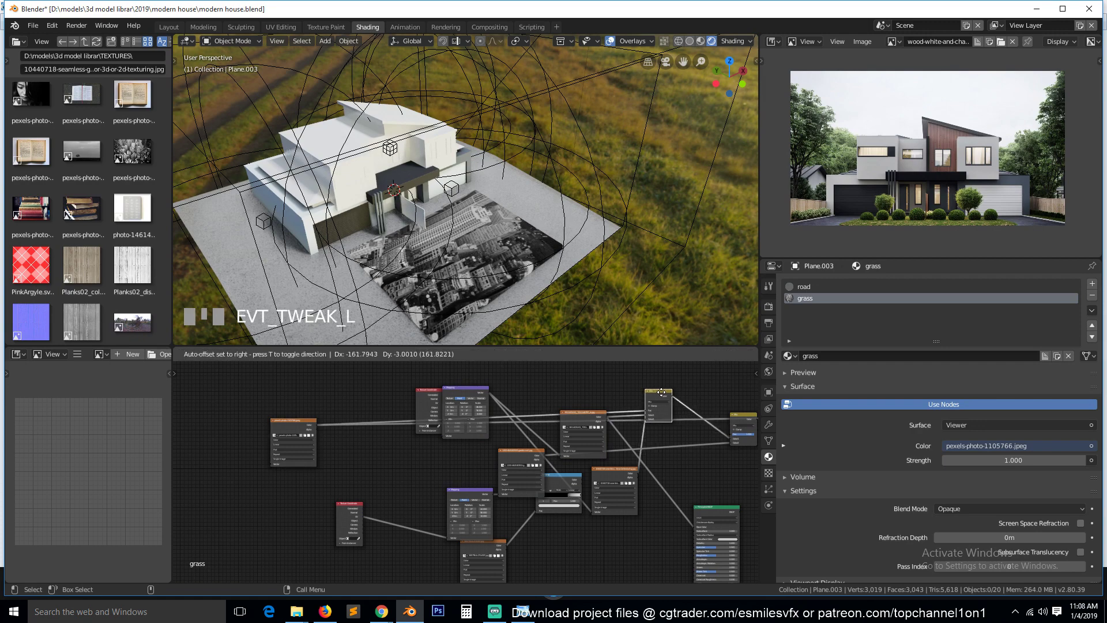
left_click(674, 391)
key("`")
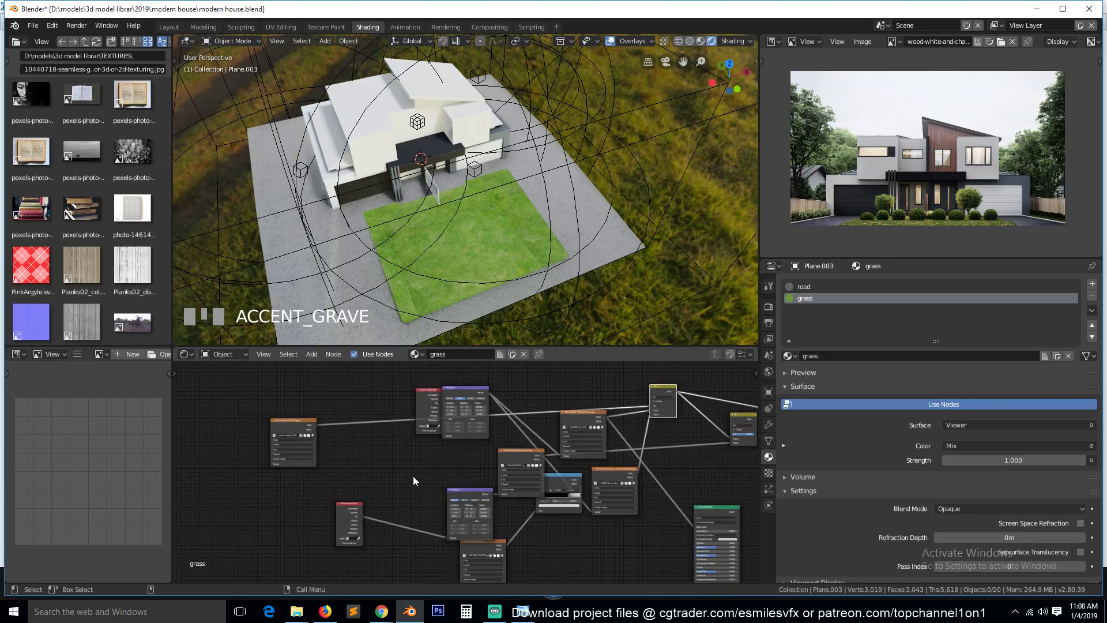
Wire the ColorRamp as the mix factor and the soil texture into the mix's second colour
left_click_drag(481, 497, 637, 422)
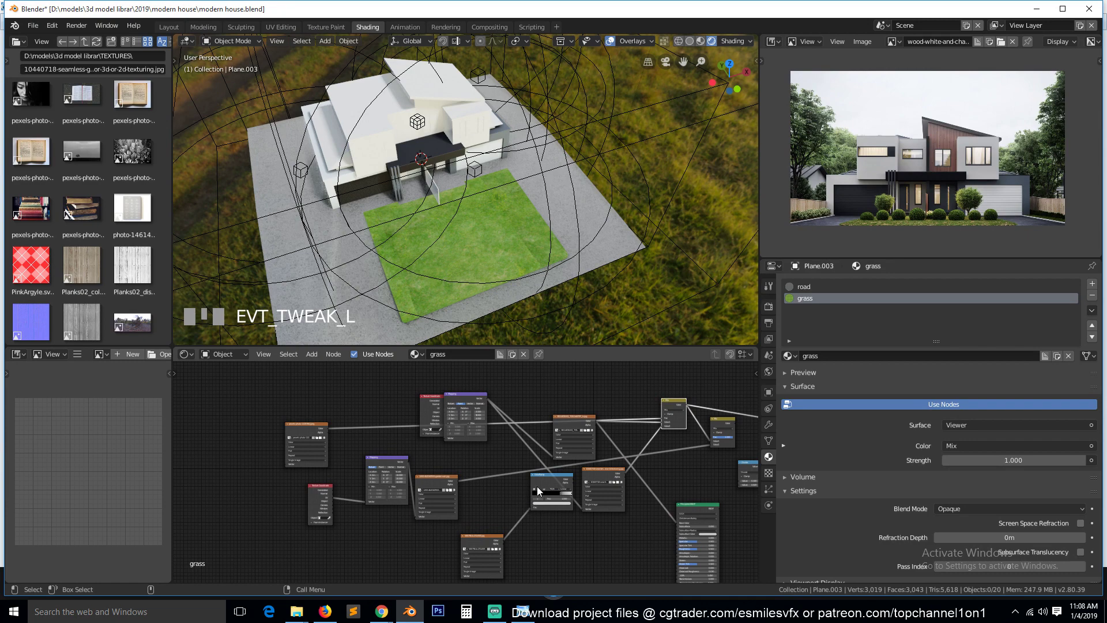
left_click(542, 490)
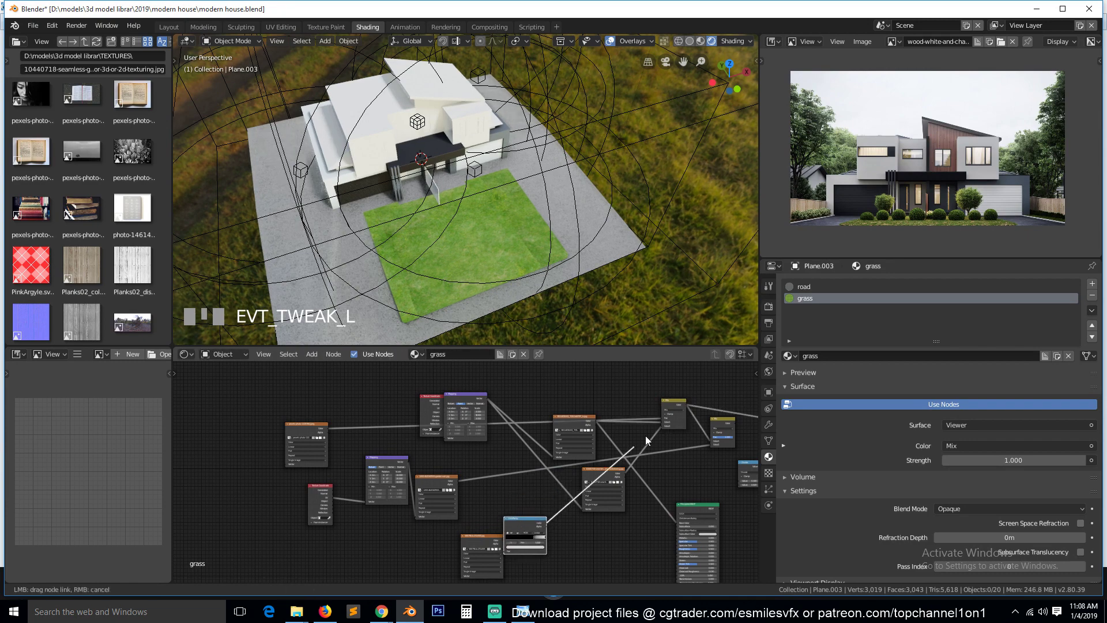
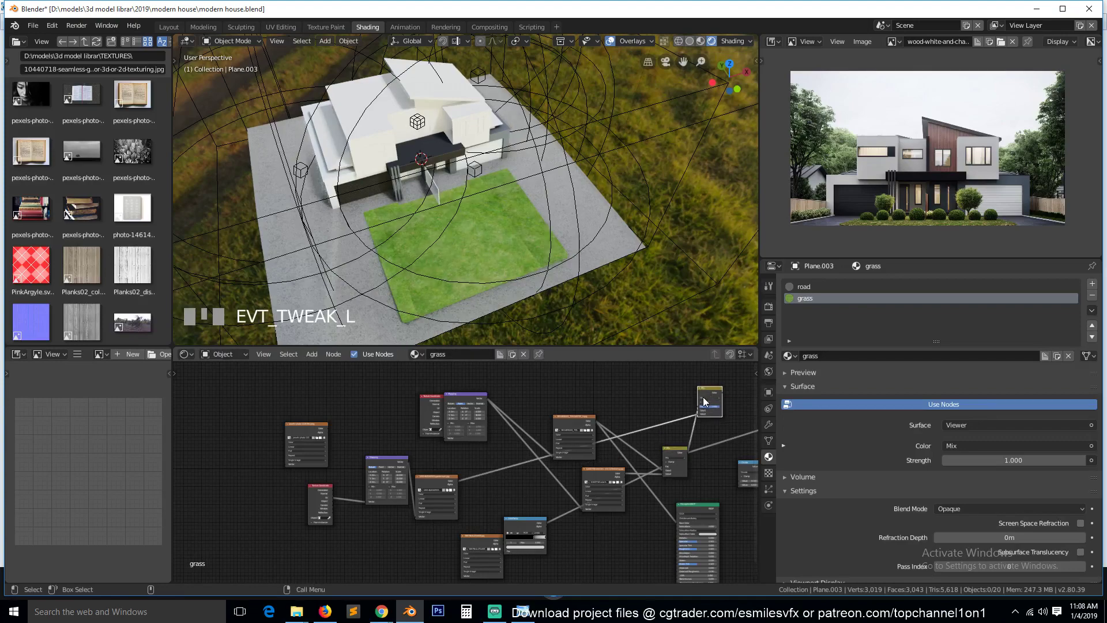
left_click(715, 395)
left_click_drag(716, 393, 450, 453)
key("`")
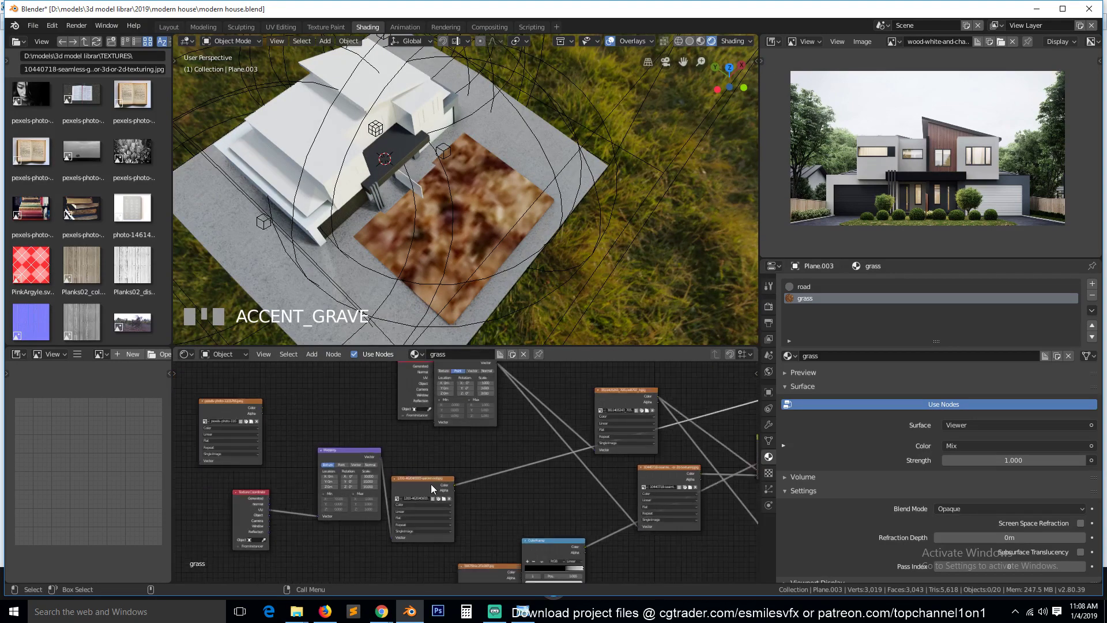
Tile the garden soil at Mapping scale 10 and preview the final grass-soil mix on the patch
left_click(436, 489)
left_click(470, 470)
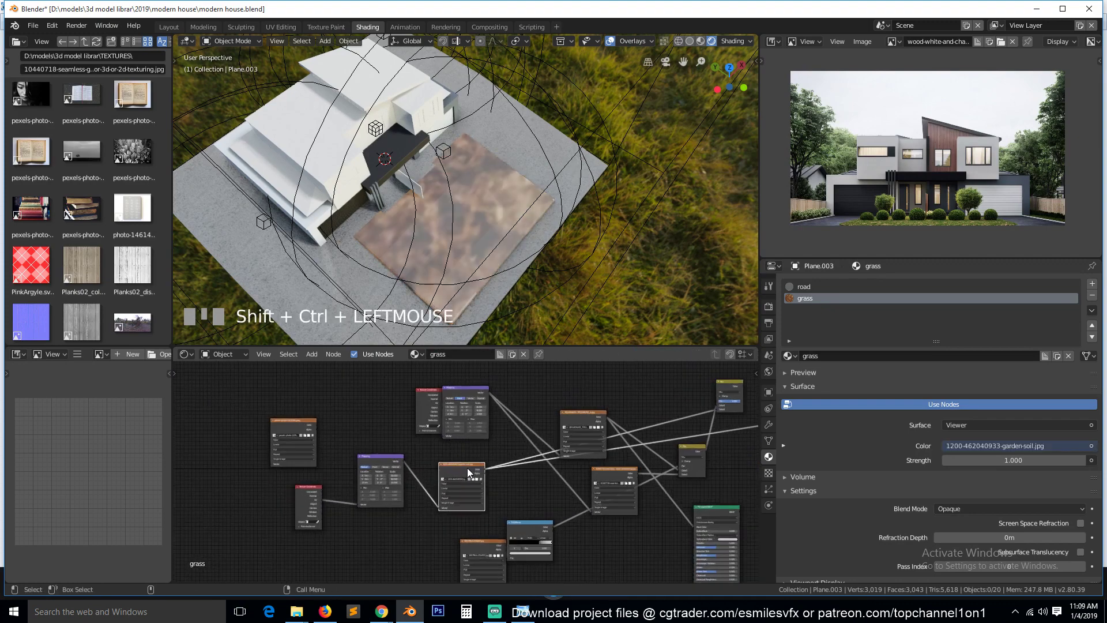
left_click(560, 229)
left_click(497, 221)
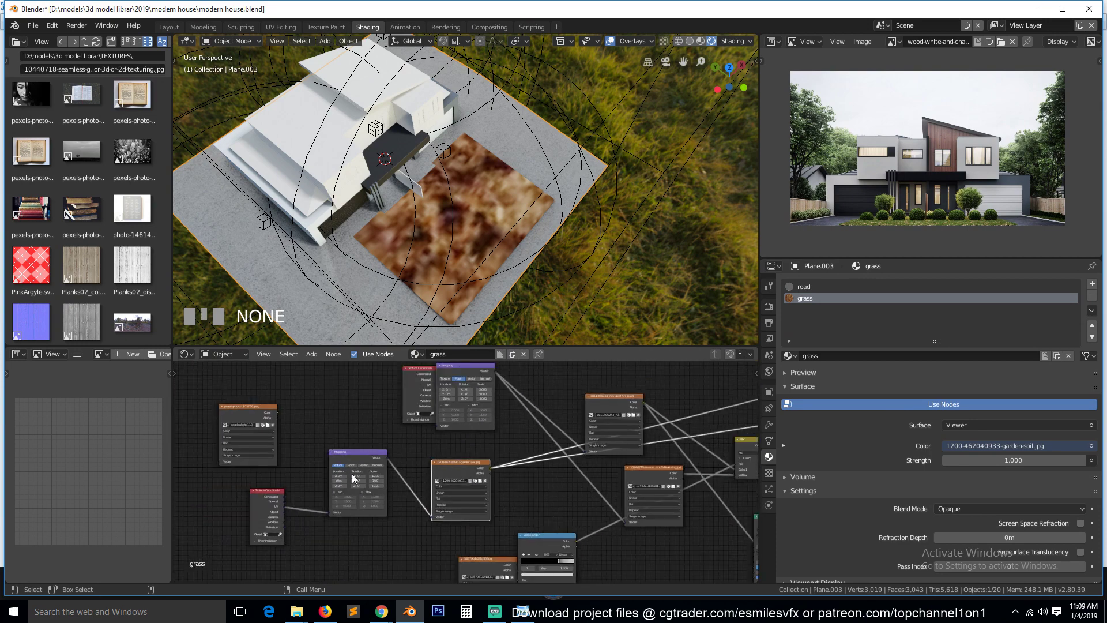
left_click(357, 470)
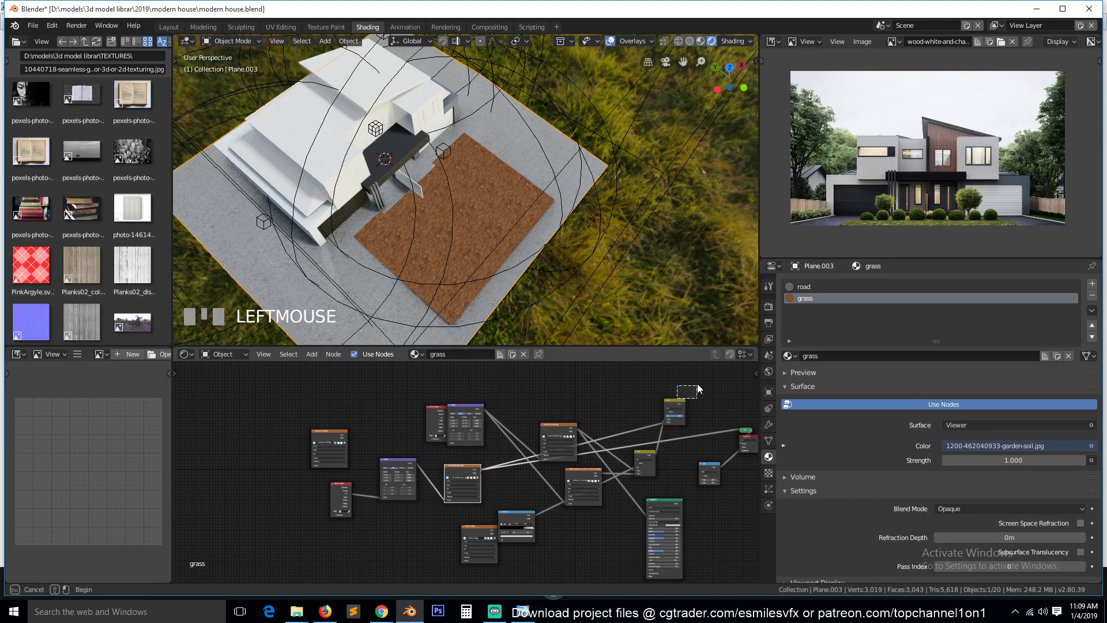
left_click(680, 407)
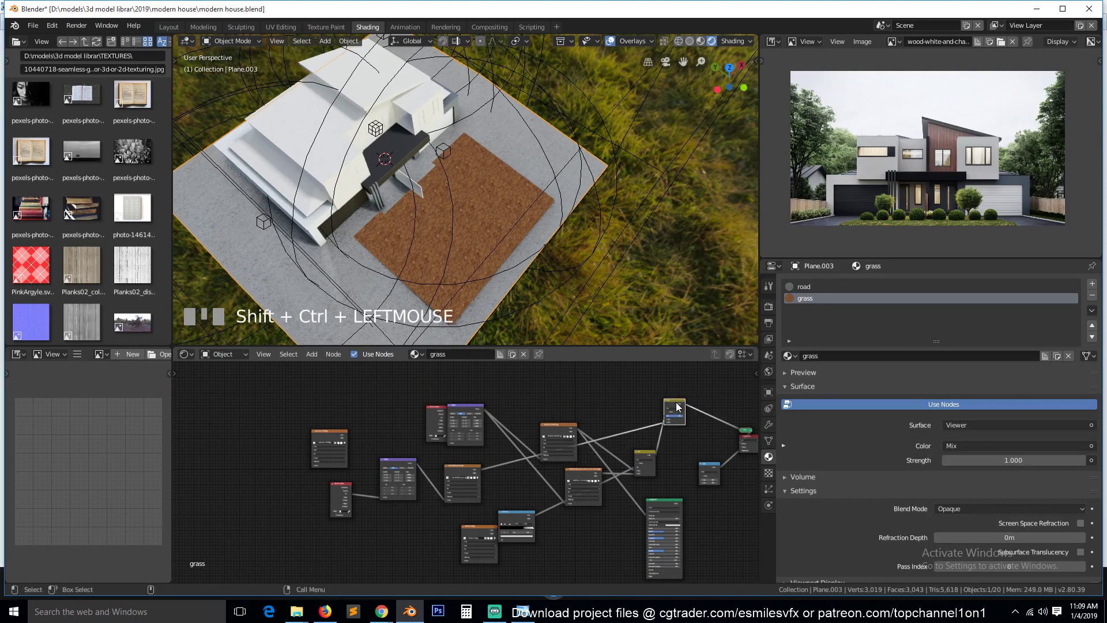
Insert a ColorRamp after the mask texture and tune its stops so soil patches show through the grass
scroll("up", 3)
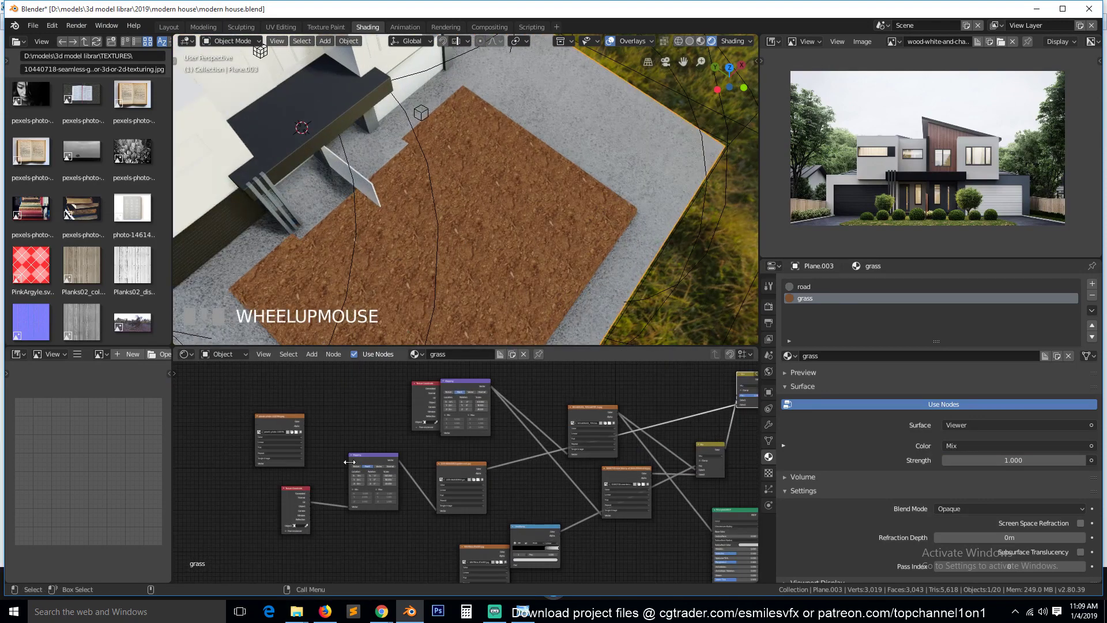
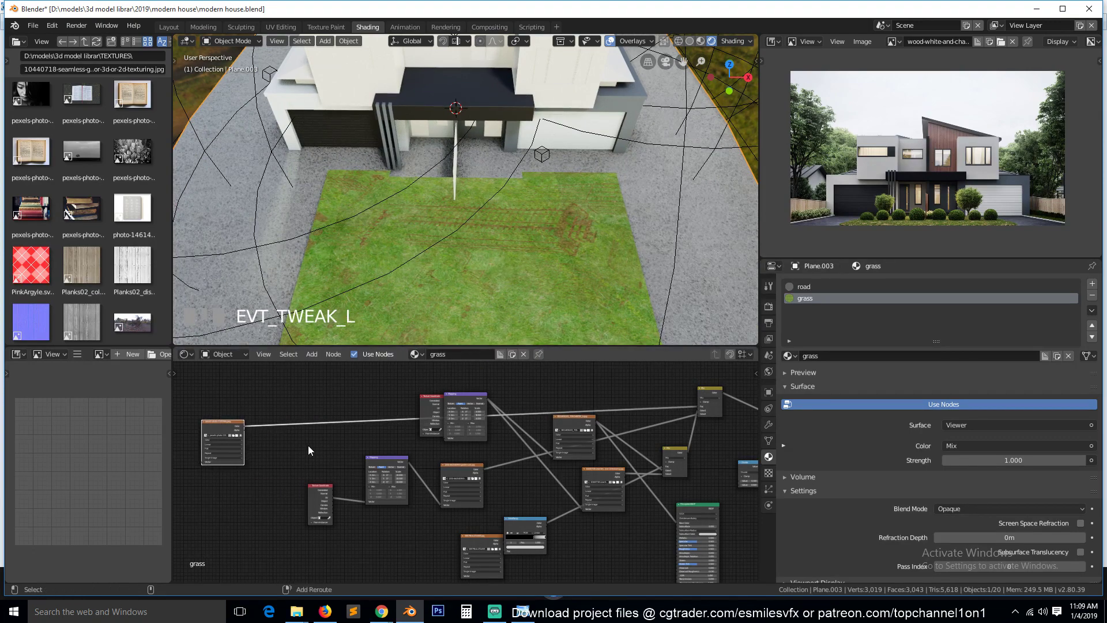
left_click(298, 439)
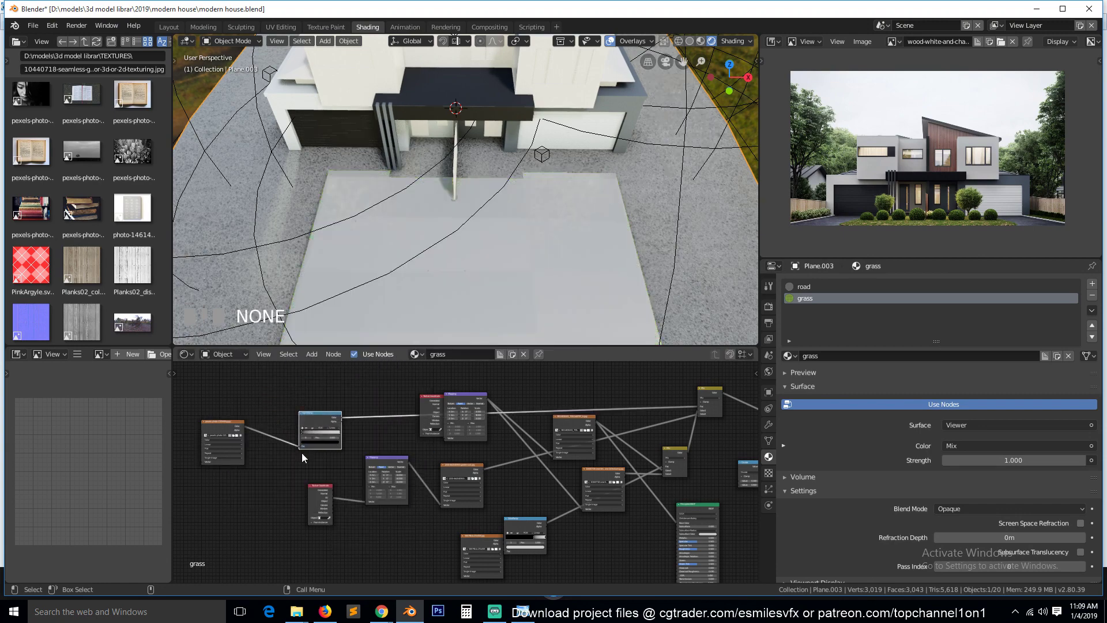
left_click(308, 460)
left_click(272, 394)
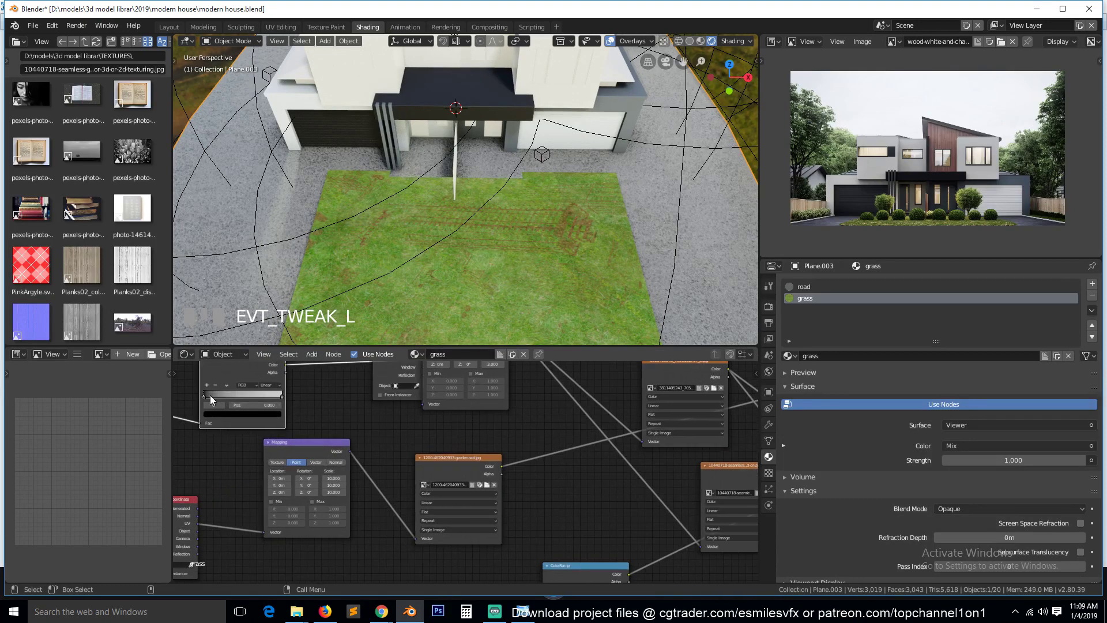
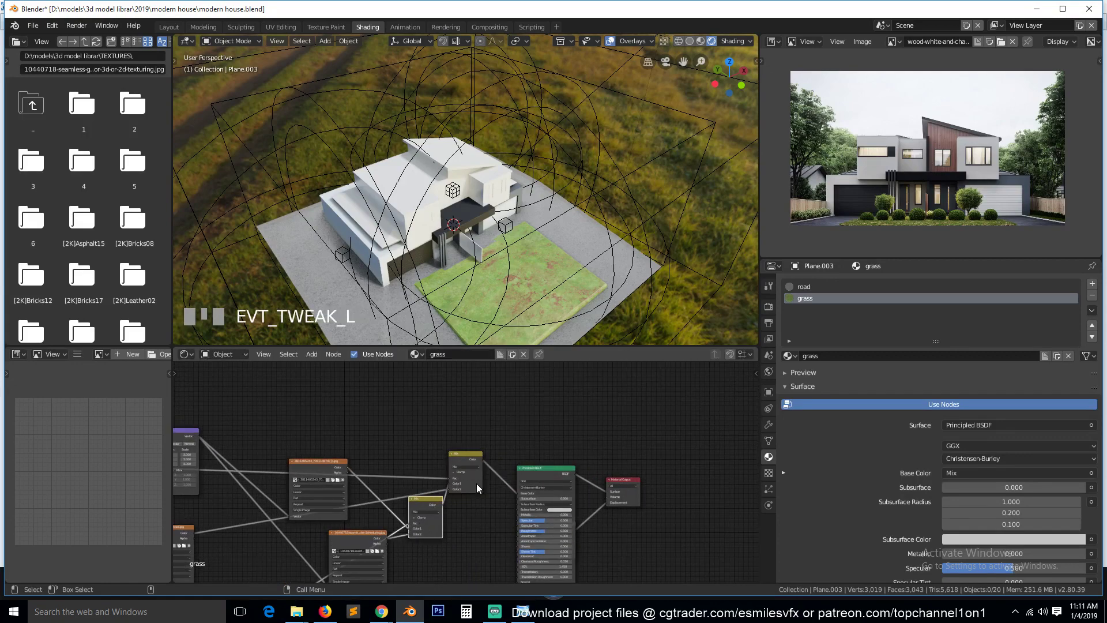
Feed the grass mix into a second shader input and inspect the paler patch from ground level by the house
left_click(476, 454)
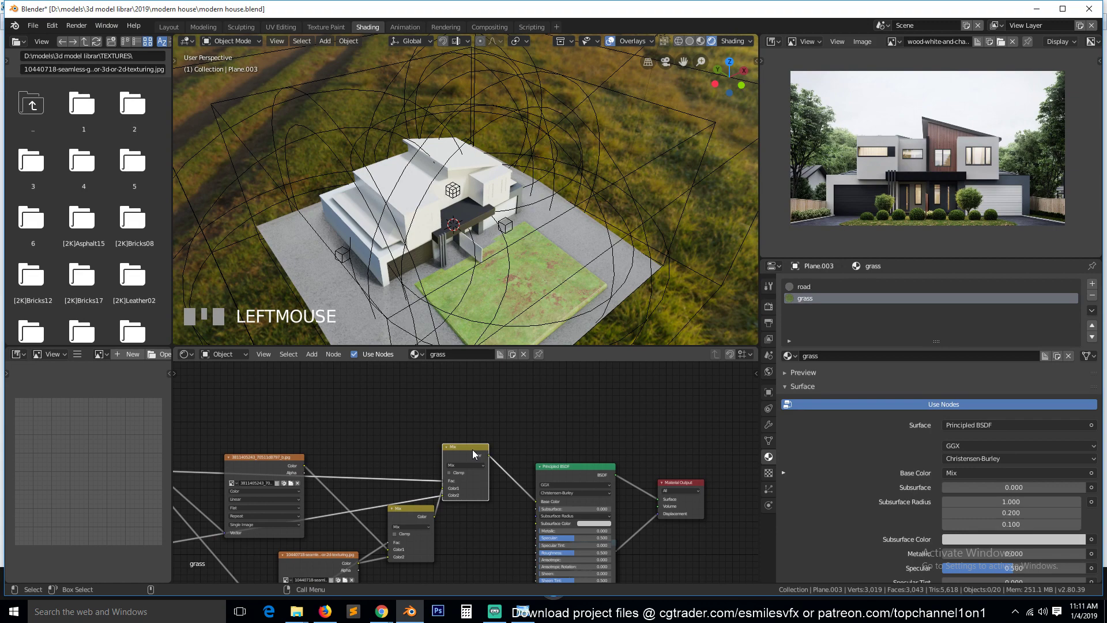
left_click_drag(491, 458, 544, 282)
scroll("up", 3)
key("`")
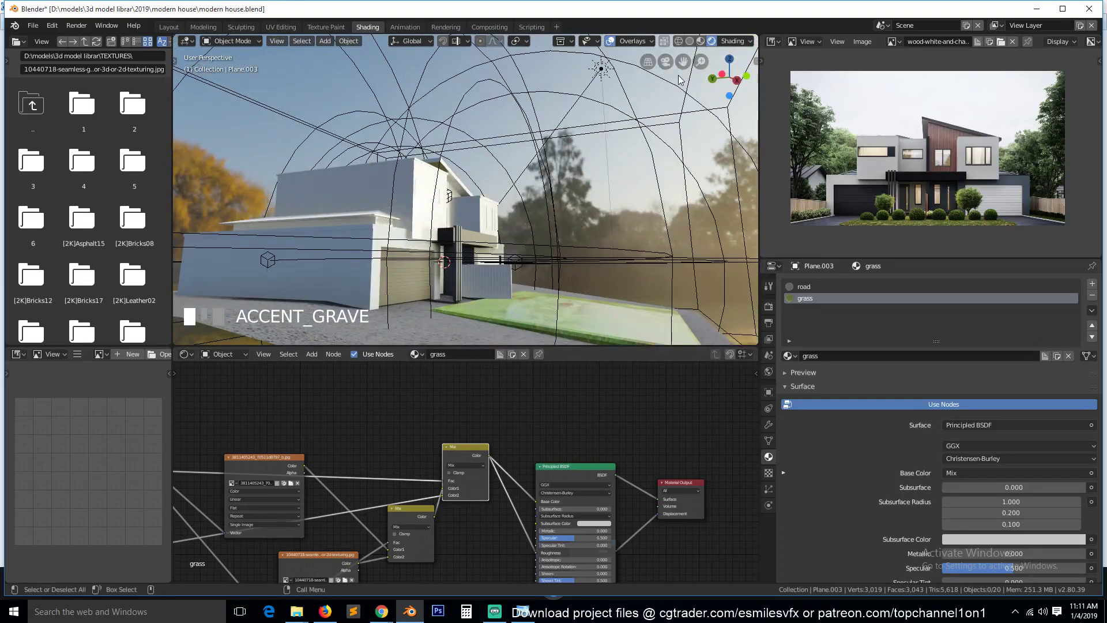
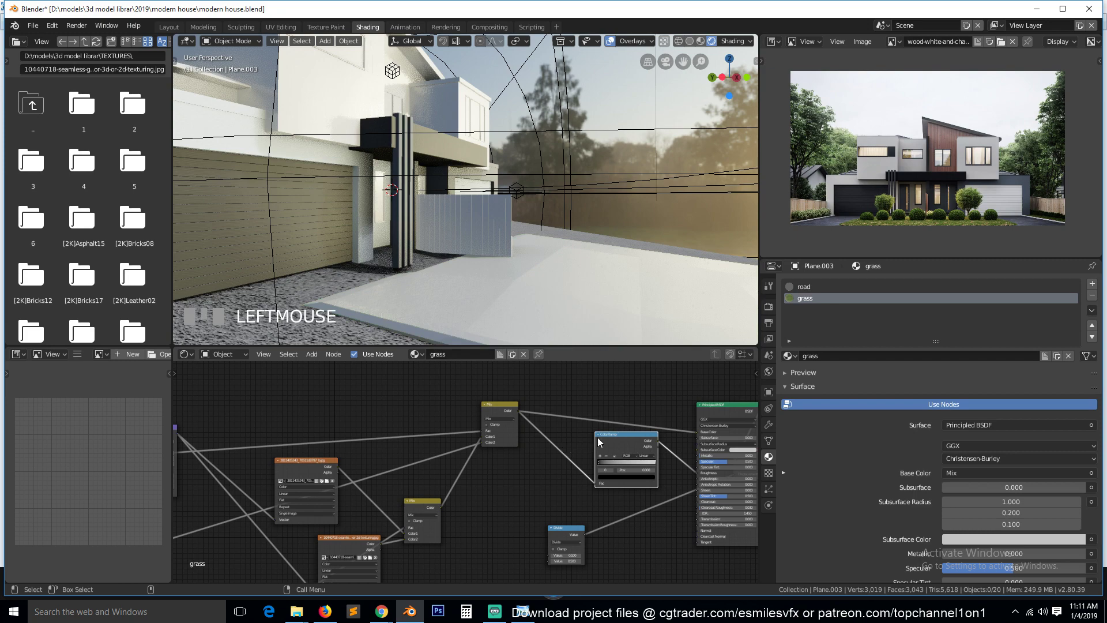
Preview the ColorRamp's black-and-white mask on the grass patch and raise its contrast
left_click_drag(629, 460, 621, 442)
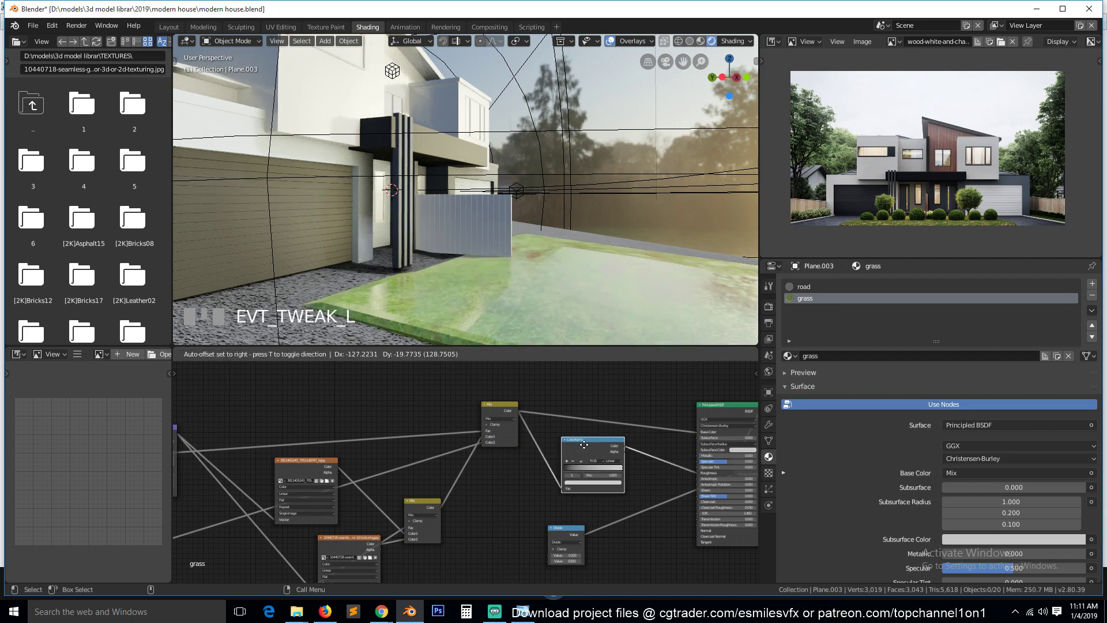
left_click_drag(586, 451, 547, 306)
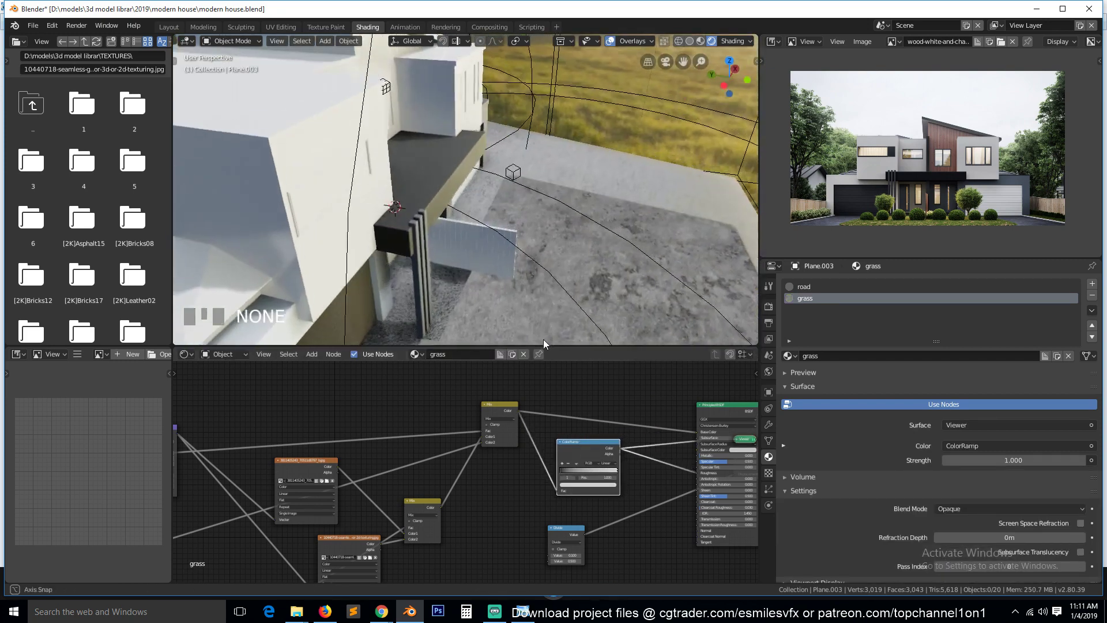
scroll("down", 3)
key("`")
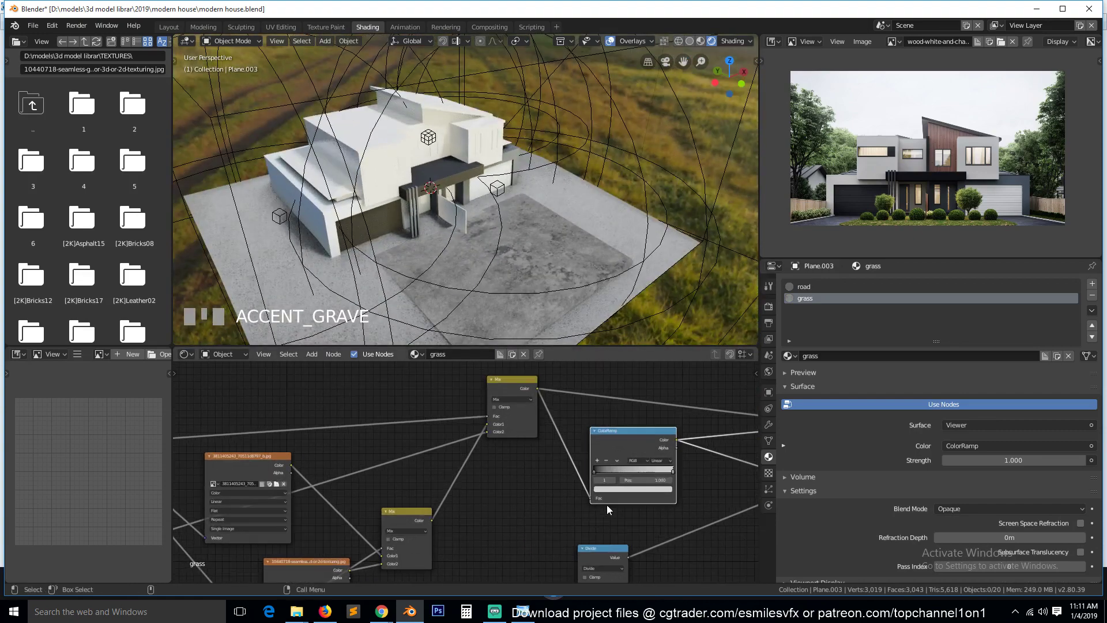
left_click_drag(638, 476, 669, 430)
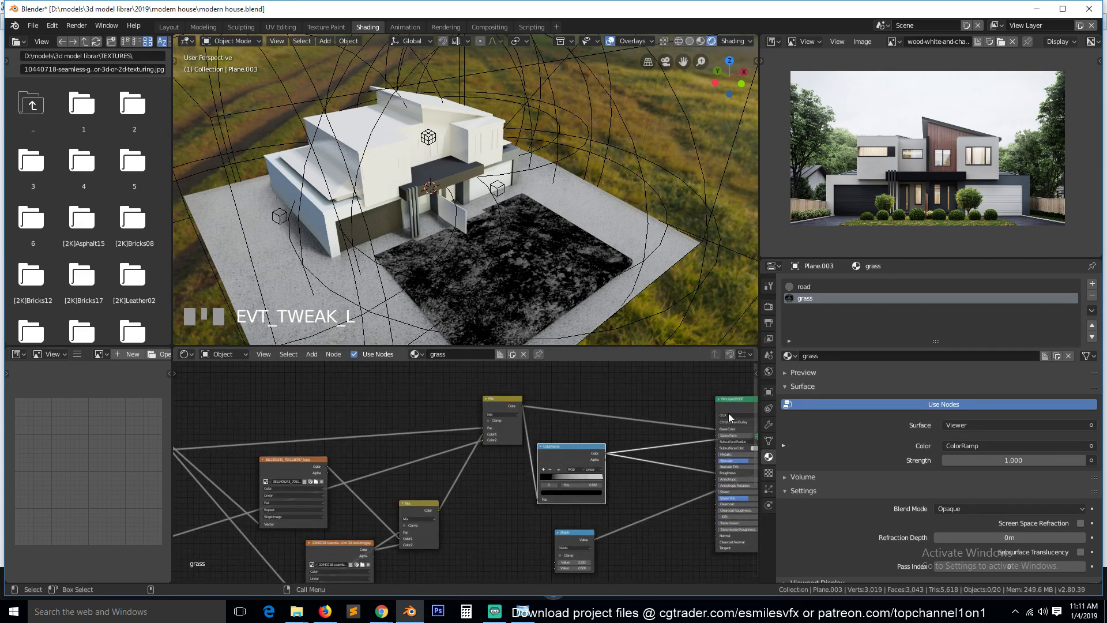
Restore the full Principled BSDF grass shader and view the patch from a low angle
left_click(738, 410)
left_click(738, 409)
key("`")
scroll("up", 3)
key("`")
left_click_drag(572, 246, 557, 242)
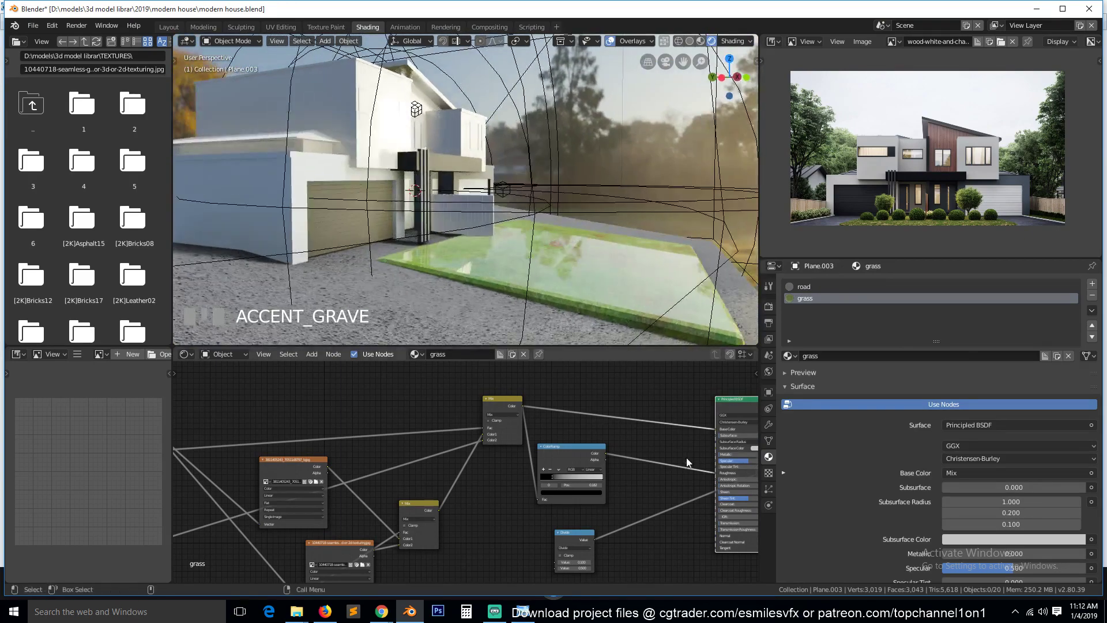
Move the Principled BSDF node higher in the layout and save the house file
left_click(722, 407)
key("`")
key("`")
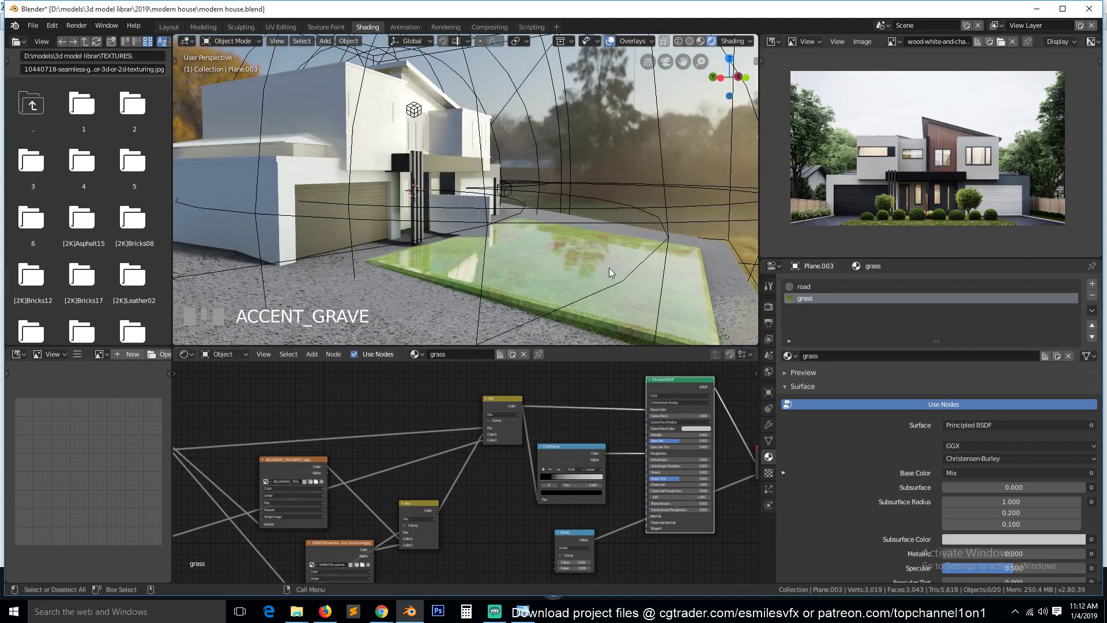
scroll("up", 3)
key("`")
key("`")
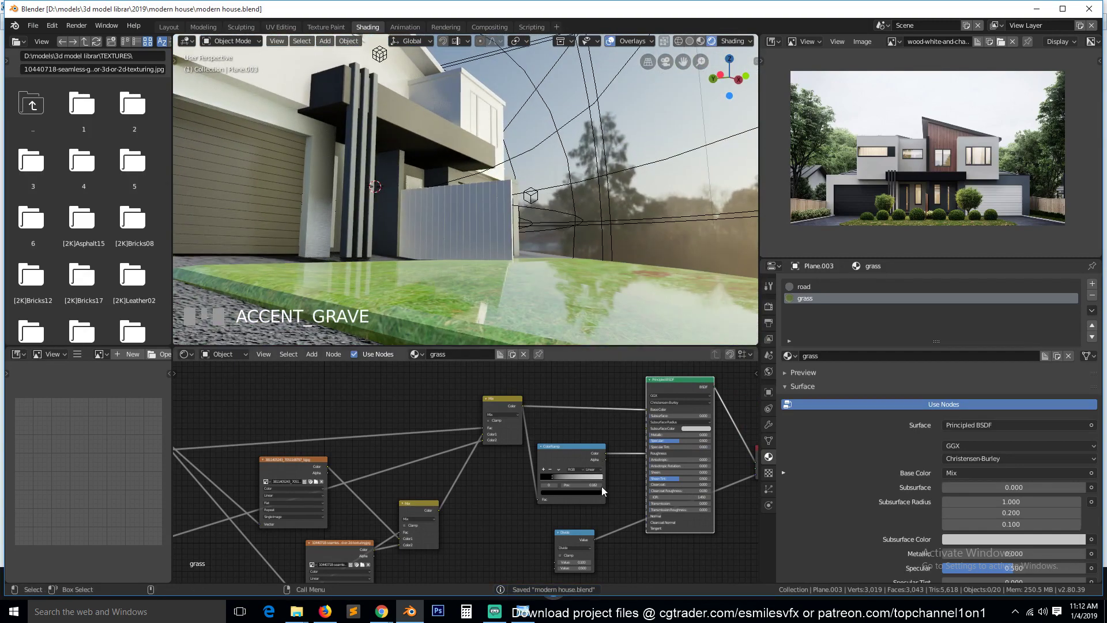
Slide and recolour the ColorRamp stops feeding Roughness to cut the glossy reflections
left_click_drag(606, 479, 565, 479)
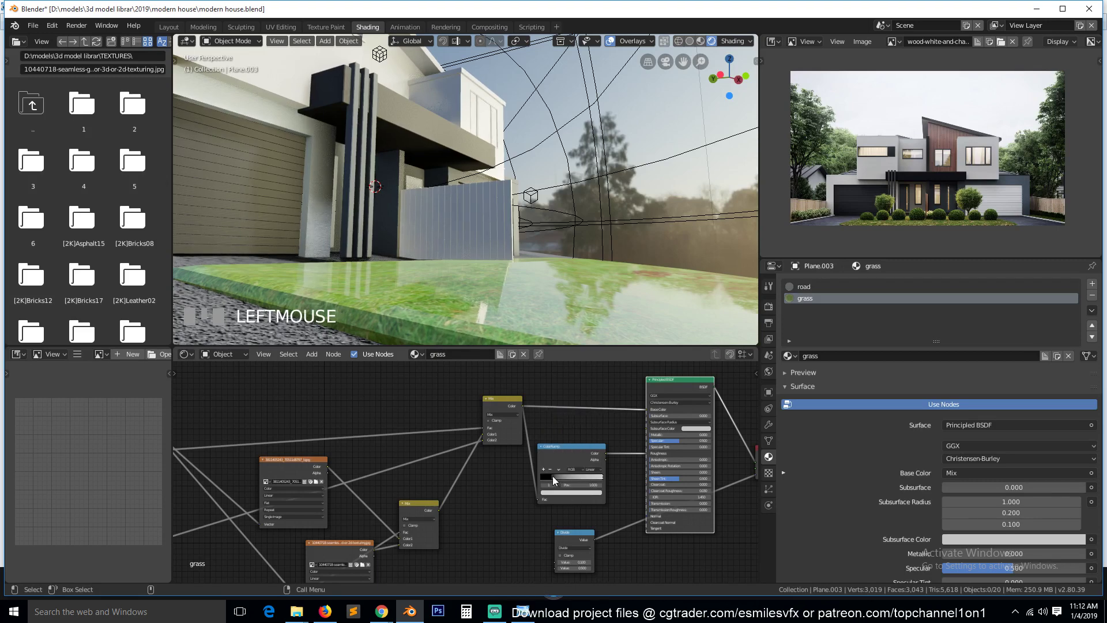
left_click_drag(567, 478, 679, 385)
key("`")
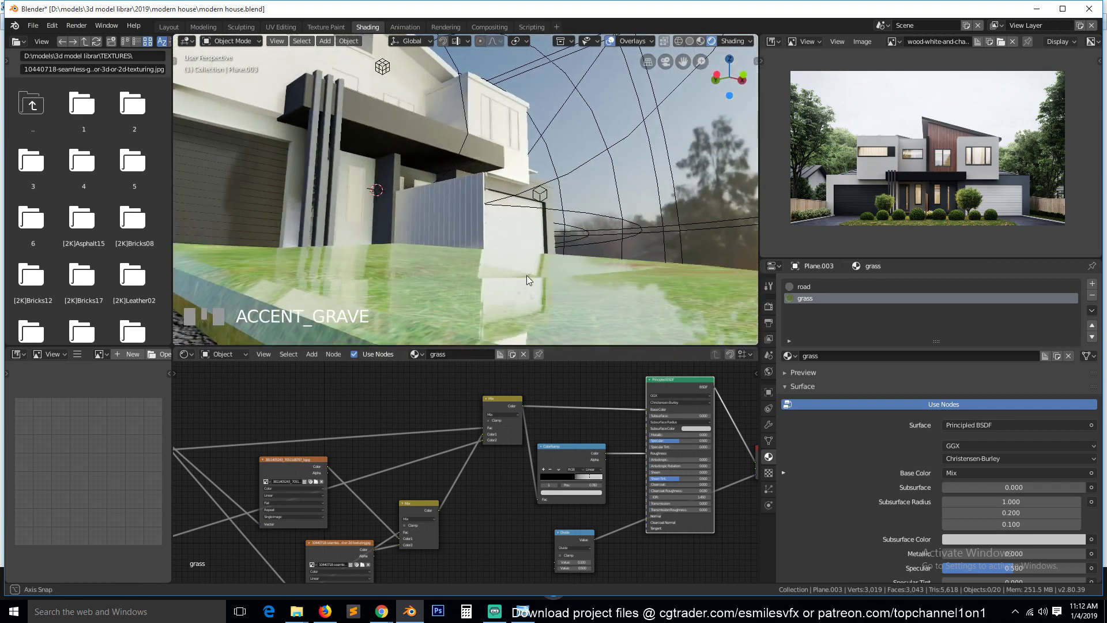
left_click(578, 457)
left_click(577, 477)
left_click(578, 482)
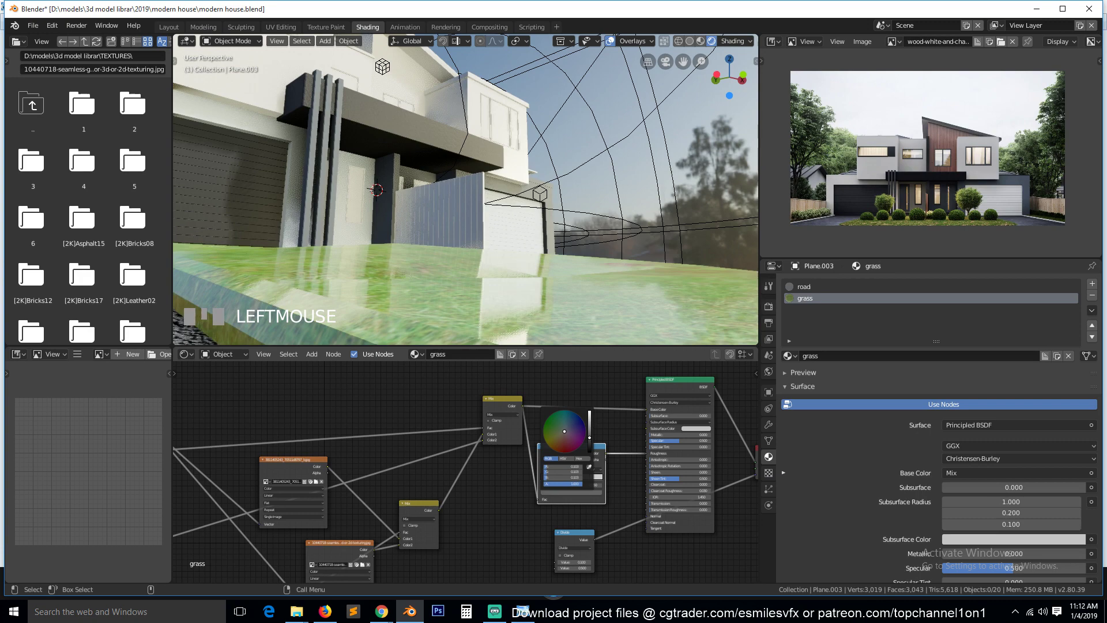
scroll("down", 3)
key("`")
scroll("down", 3)
key("`")
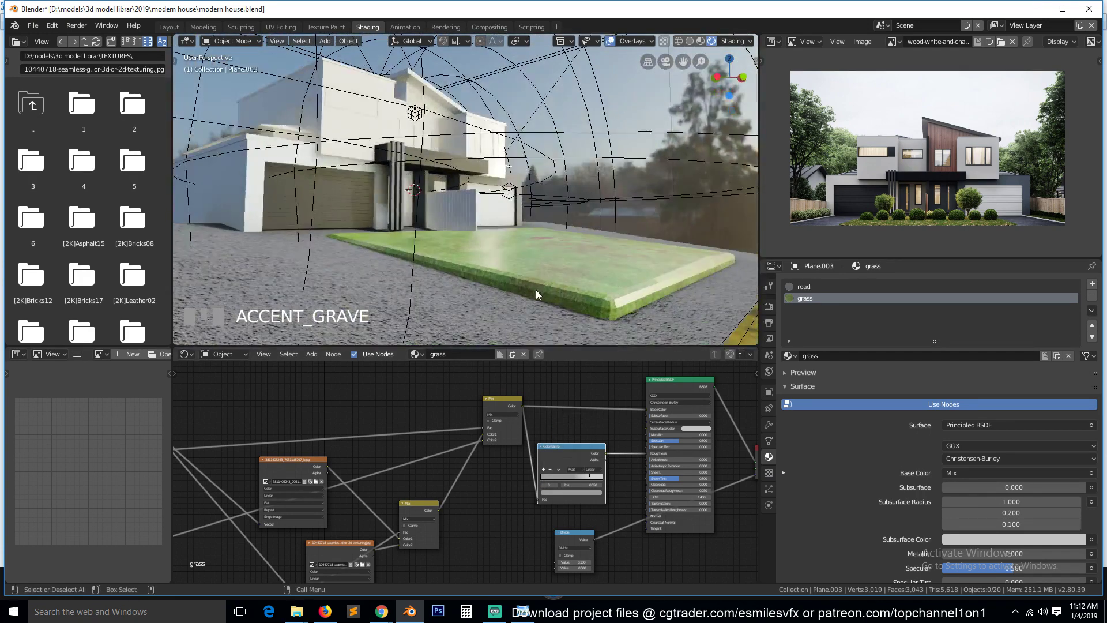
Preview the ColorRamp mask, adjust a stop live, then return to the full matte grass shader
left_click(579, 454)
key("`")
left_click(579, 481)
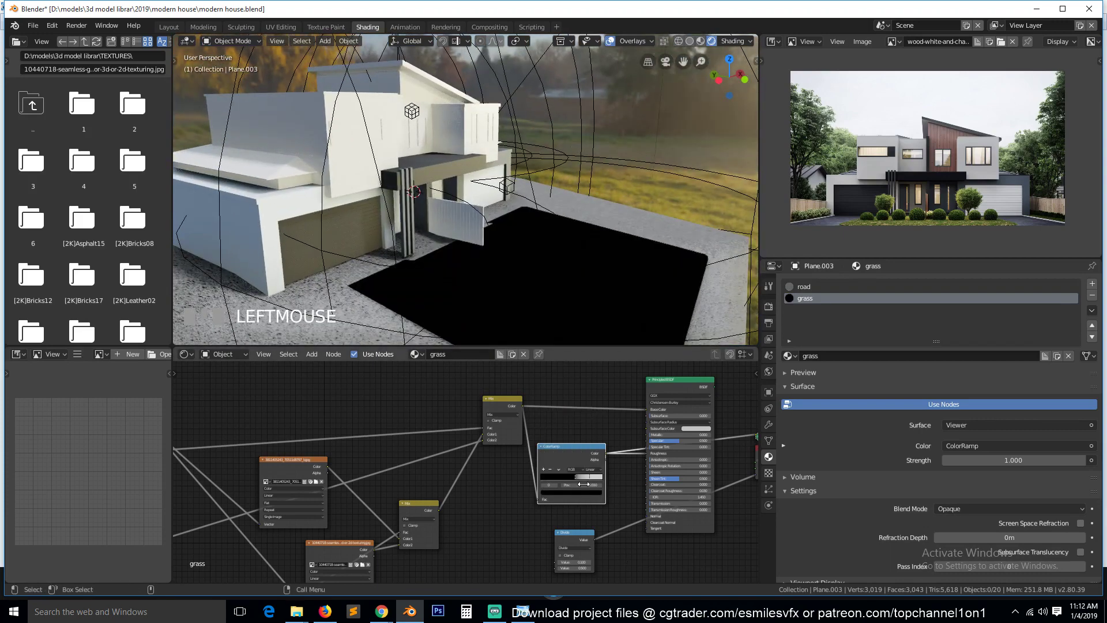
left_click_drag(563, 478, 688, 382)
key("`")
key("`")
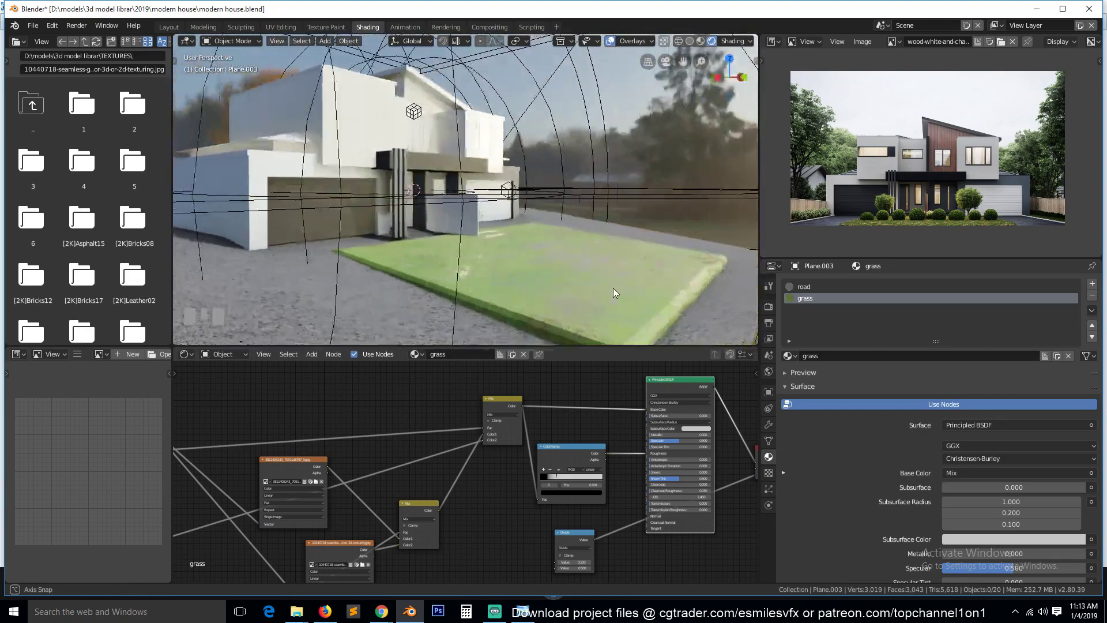
Set the dark ColorRamp stop's colour and lighten it to grey for softer roughness
middle_click(601, 278)
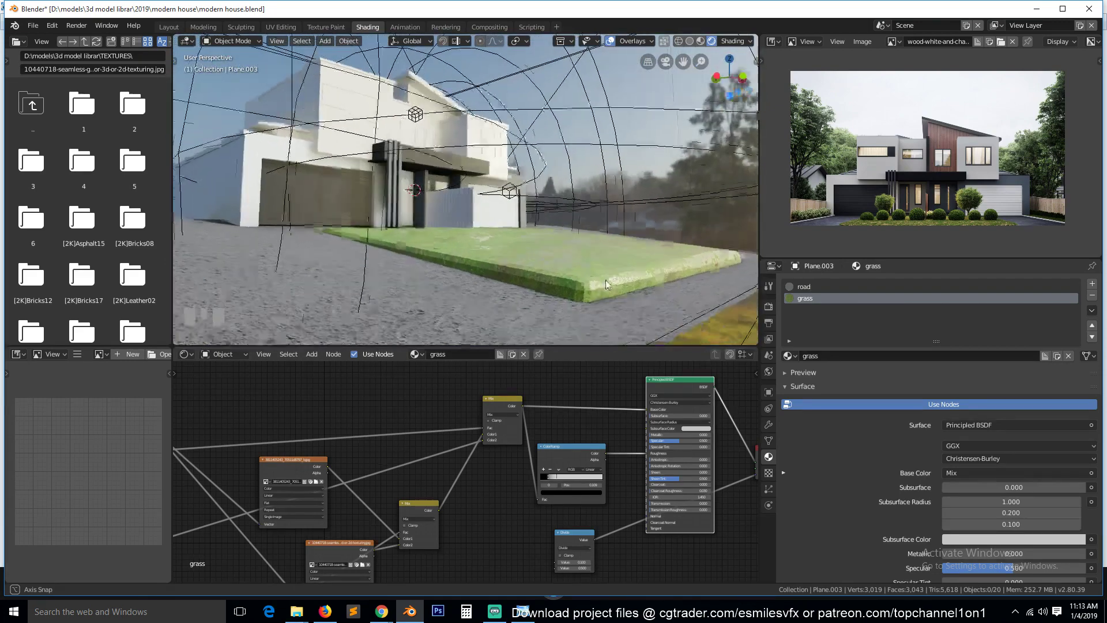
scroll("up", 3)
key("`")
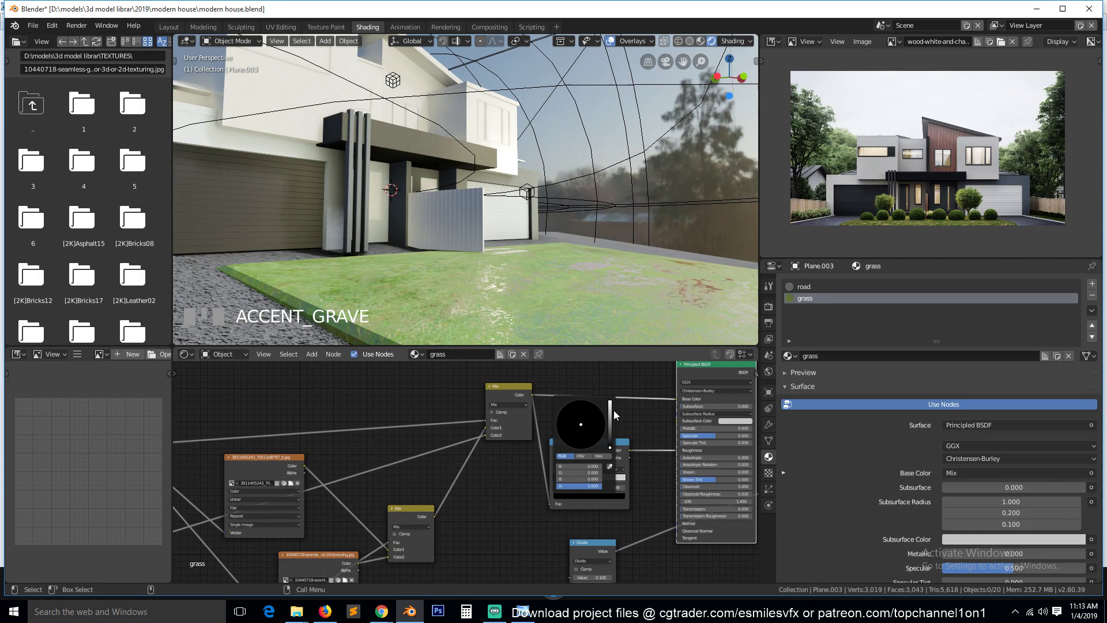
left_click(616, 415)
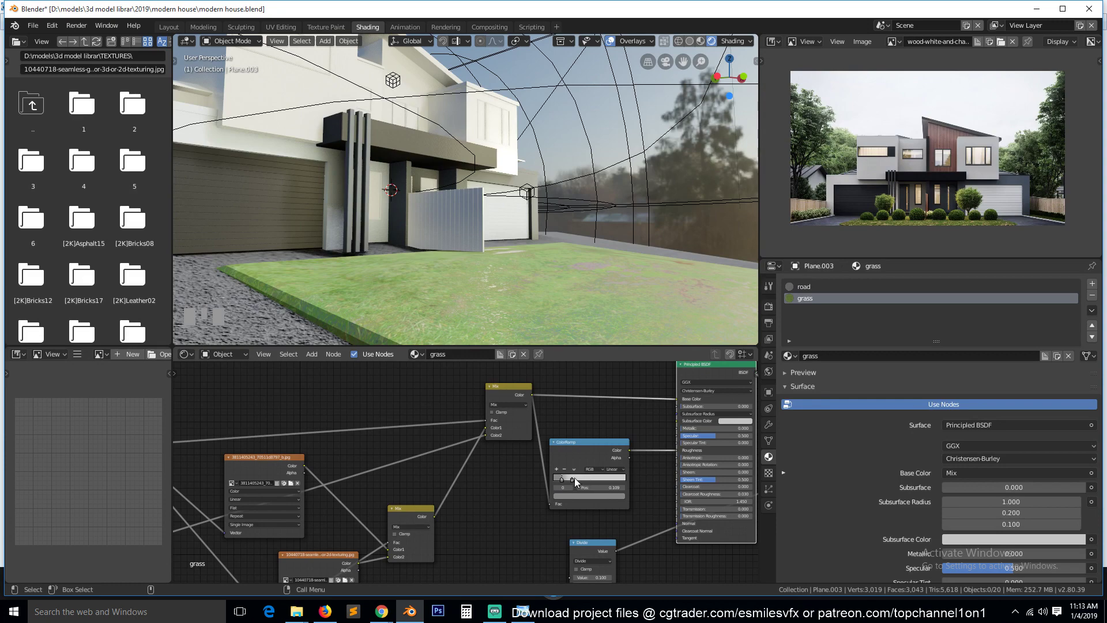
left_click_drag(579, 480, 608, 502)
left_click_drag(608, 499, 618, 408)
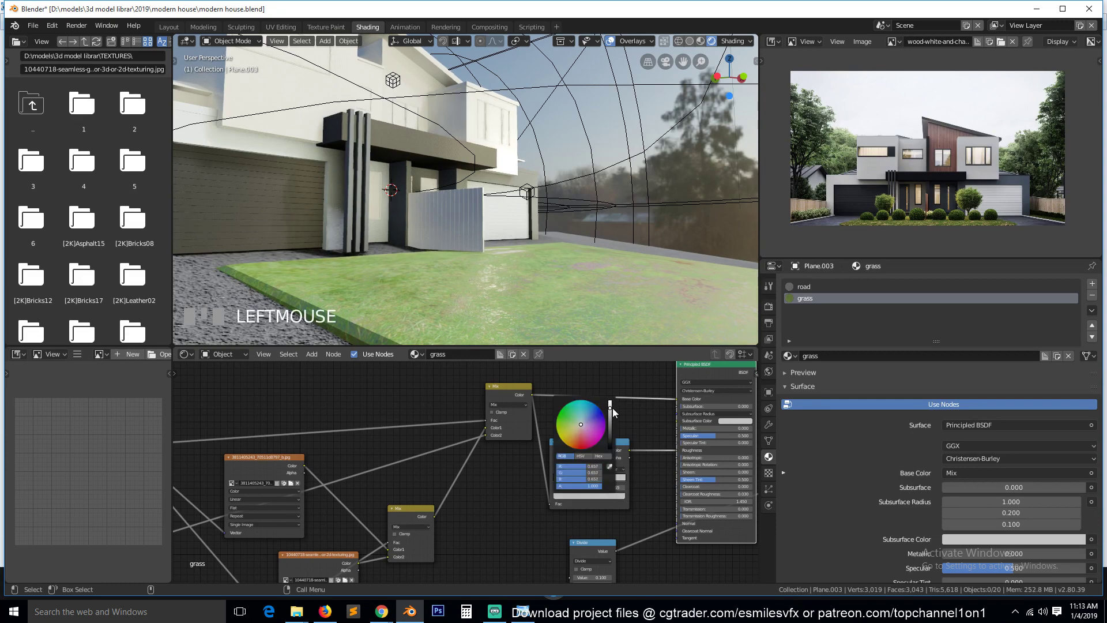
Tidy the grass material's node layout by repositioning nodes
scroll("down", 3)
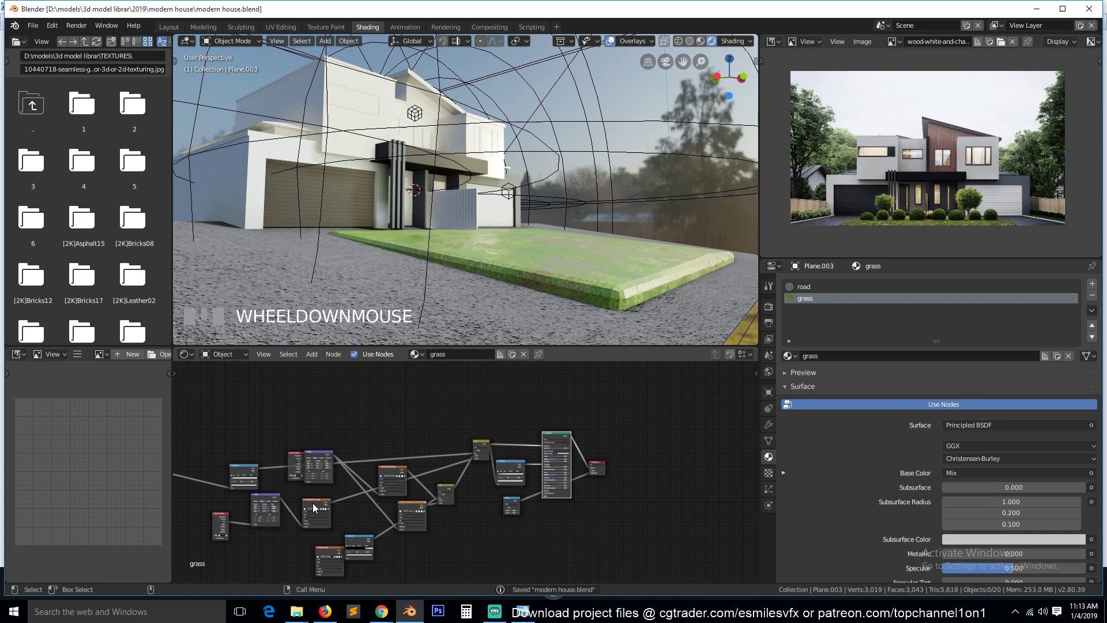
left_click_drag(313, 508, 351, 458)
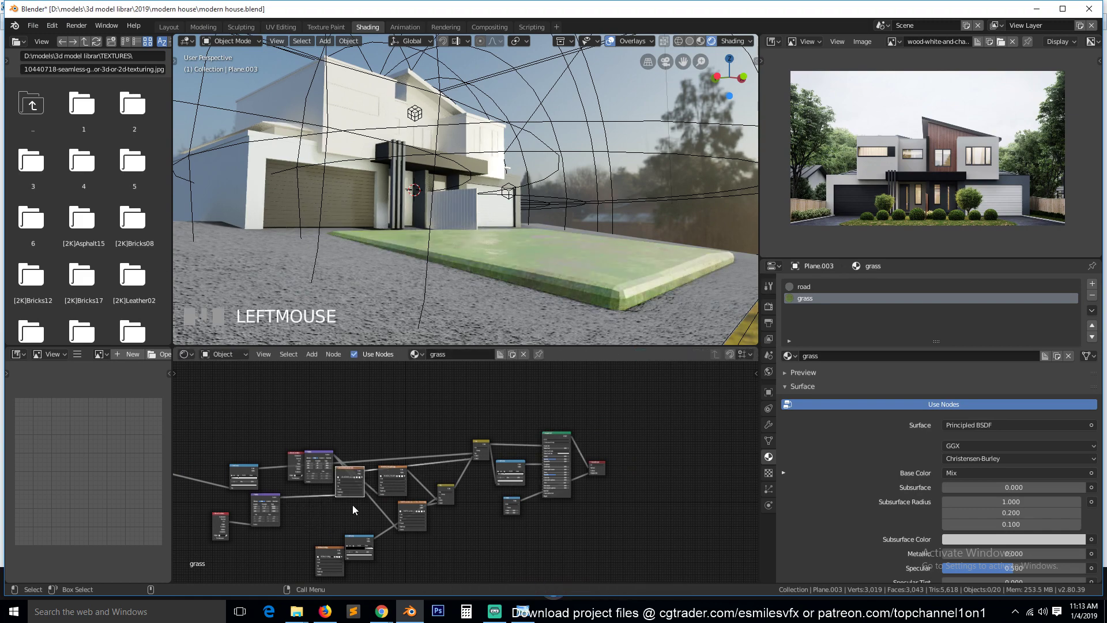
left_click(355, 479)
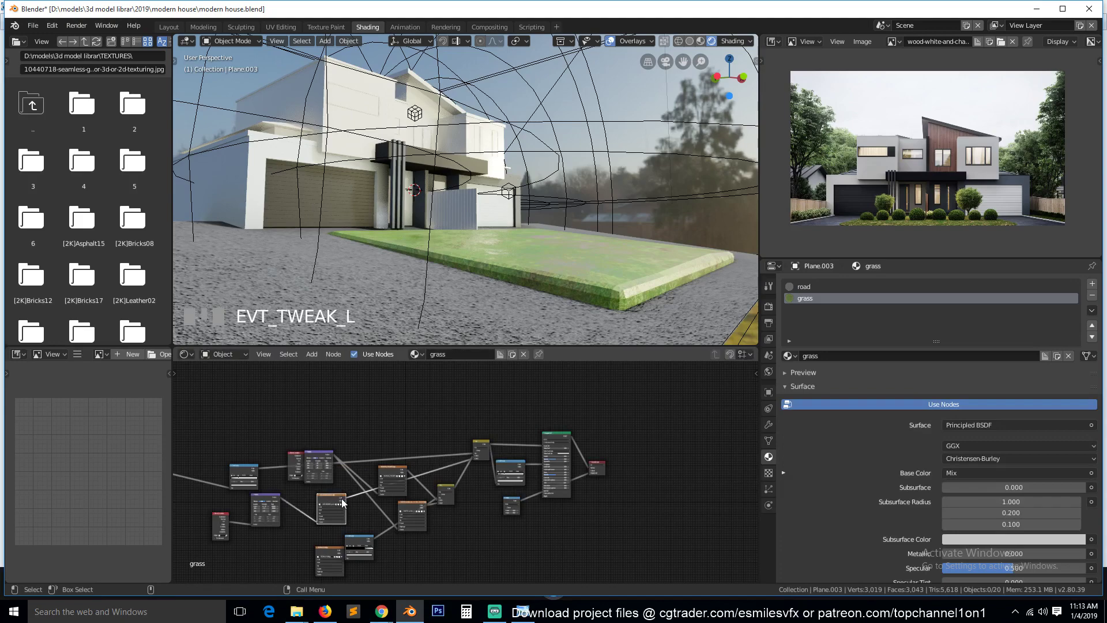